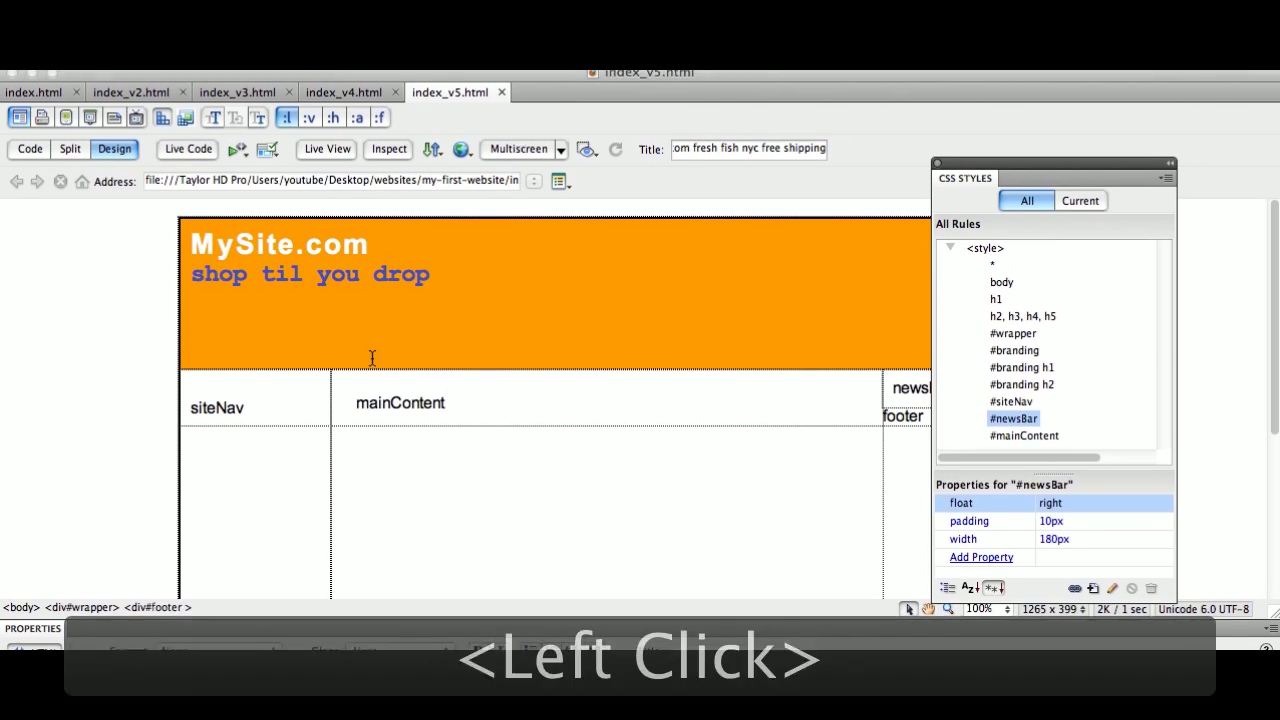
- Save the page as a new copy named index_v6.html in the my-first-website folder
left_click(194, 84)
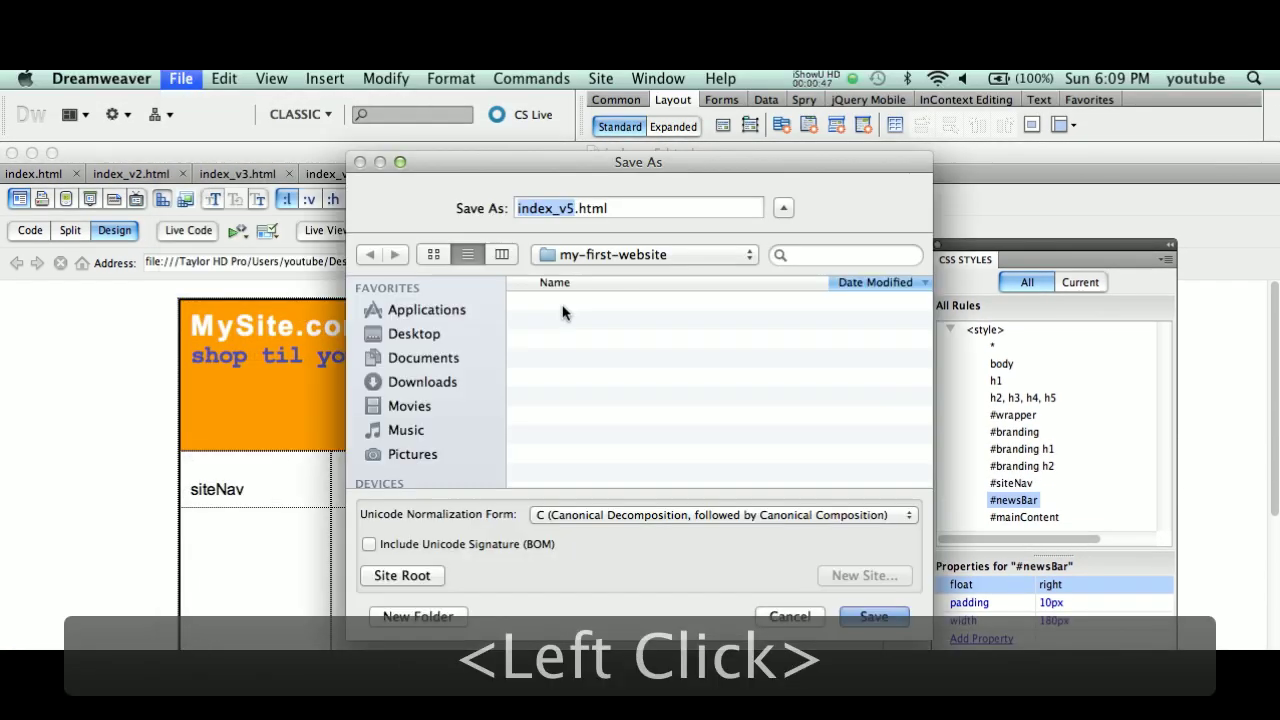
key("Right")
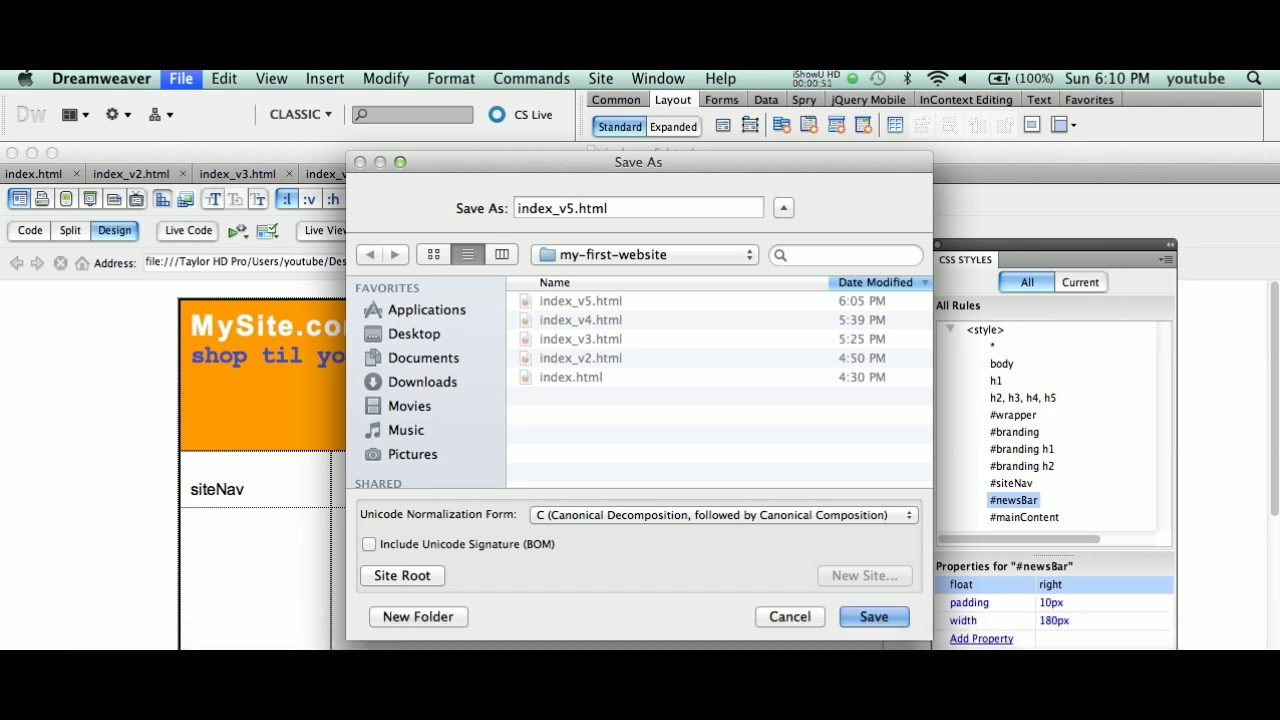
key("6")
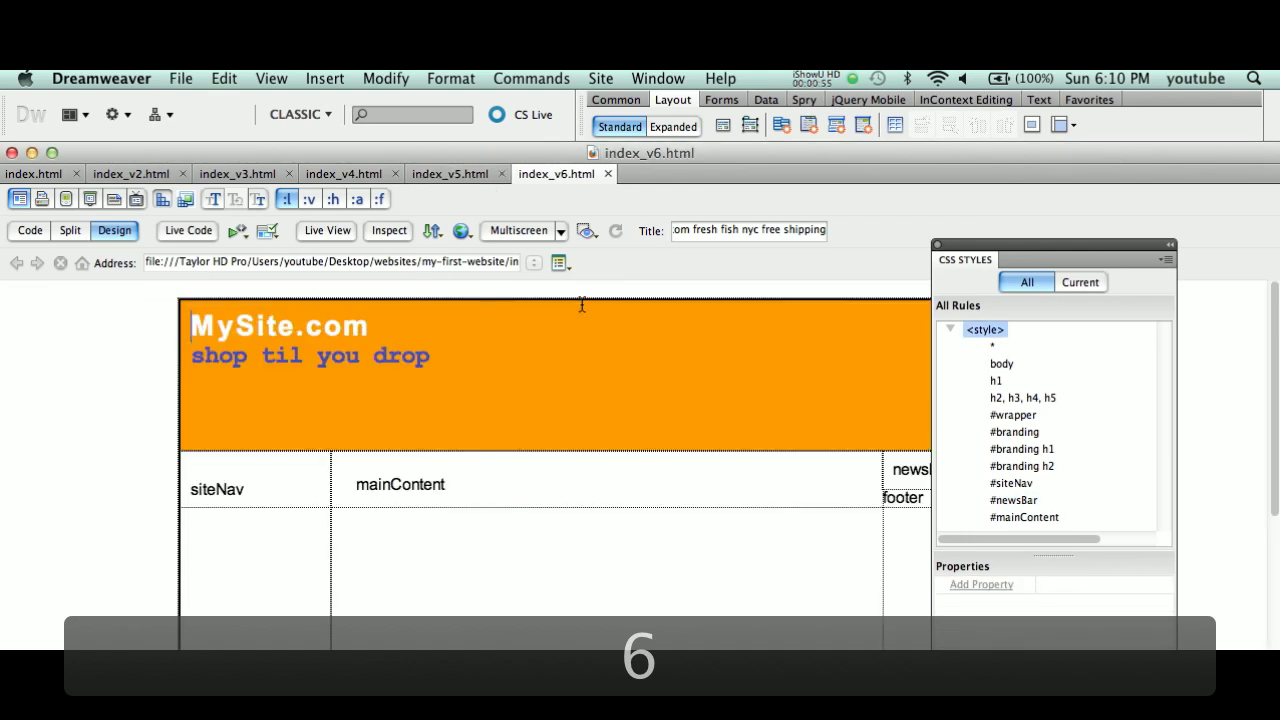
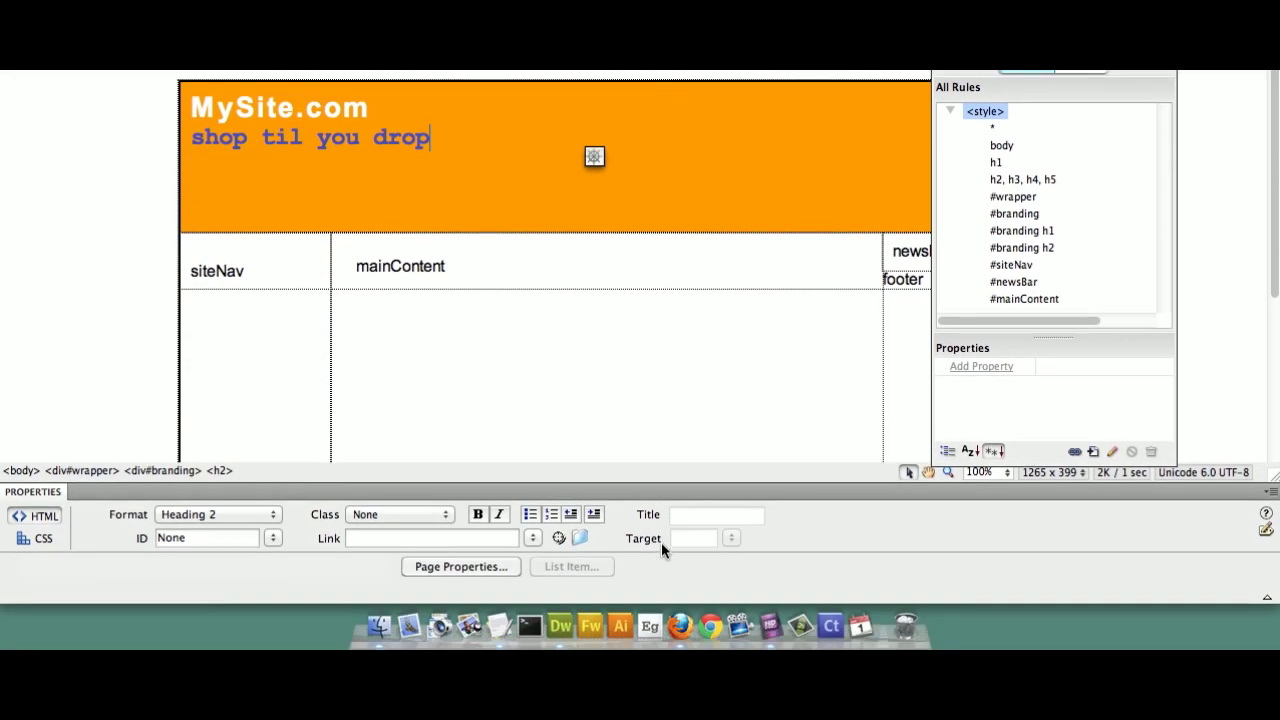
- Switch to Firefox and load the Google home page in a new tab
left_click(692, 628)
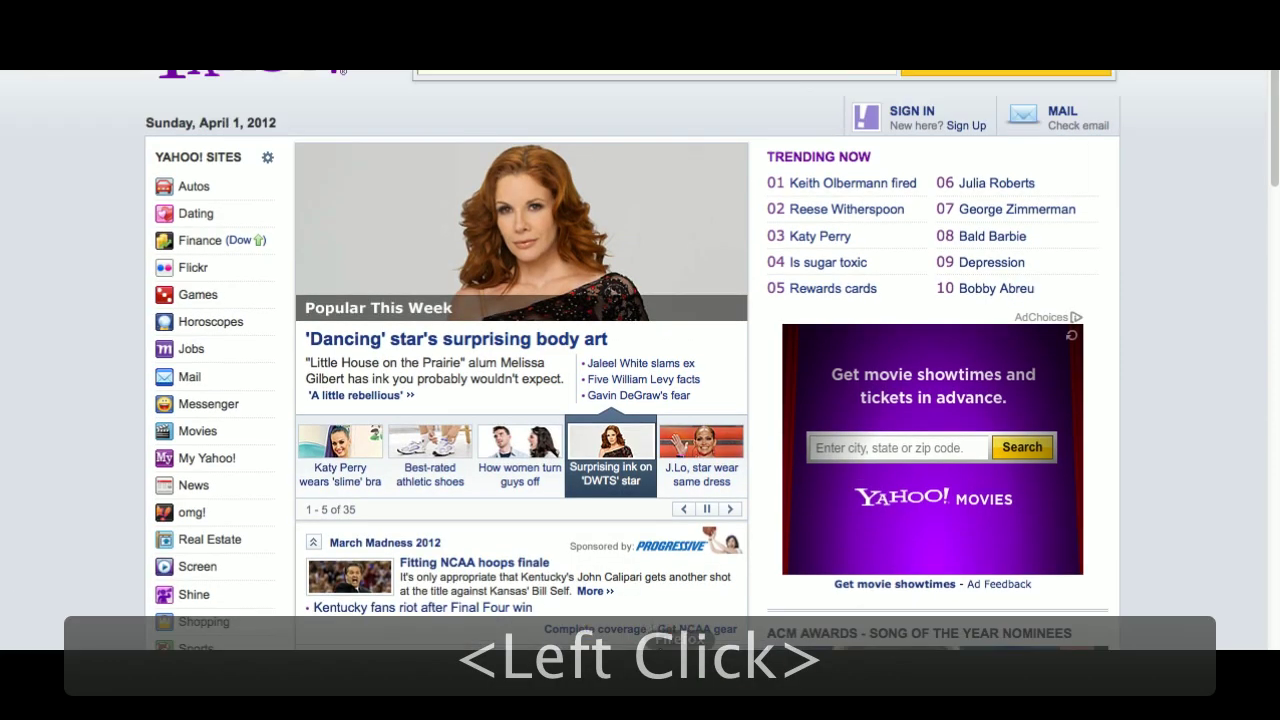
left_click(386, 298)
key("super+t")
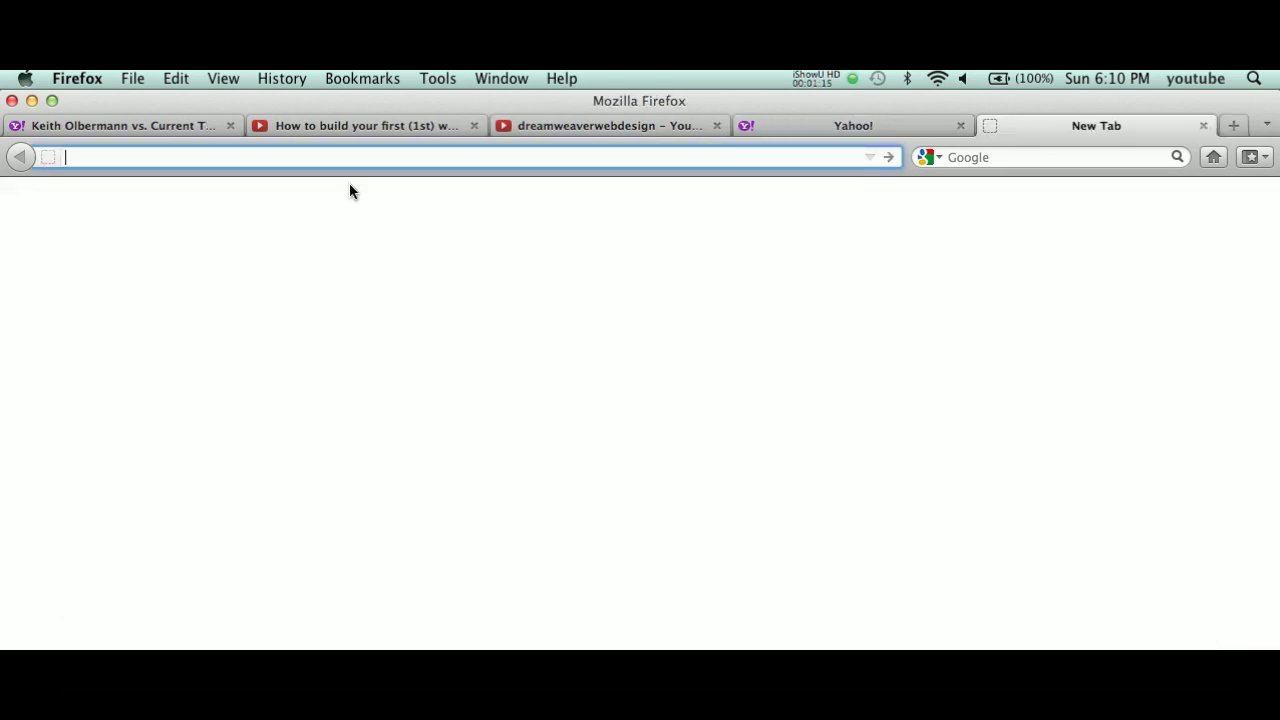
left_click(296, 155)
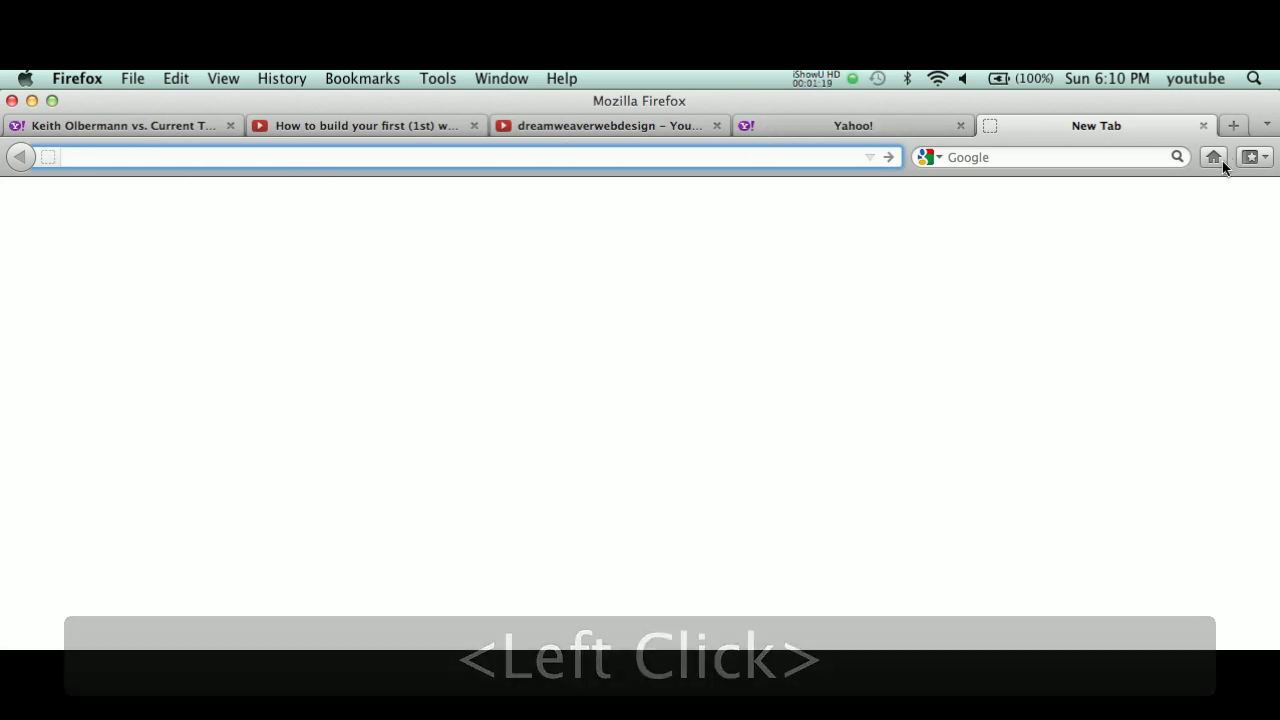
left_click(1215, 162)
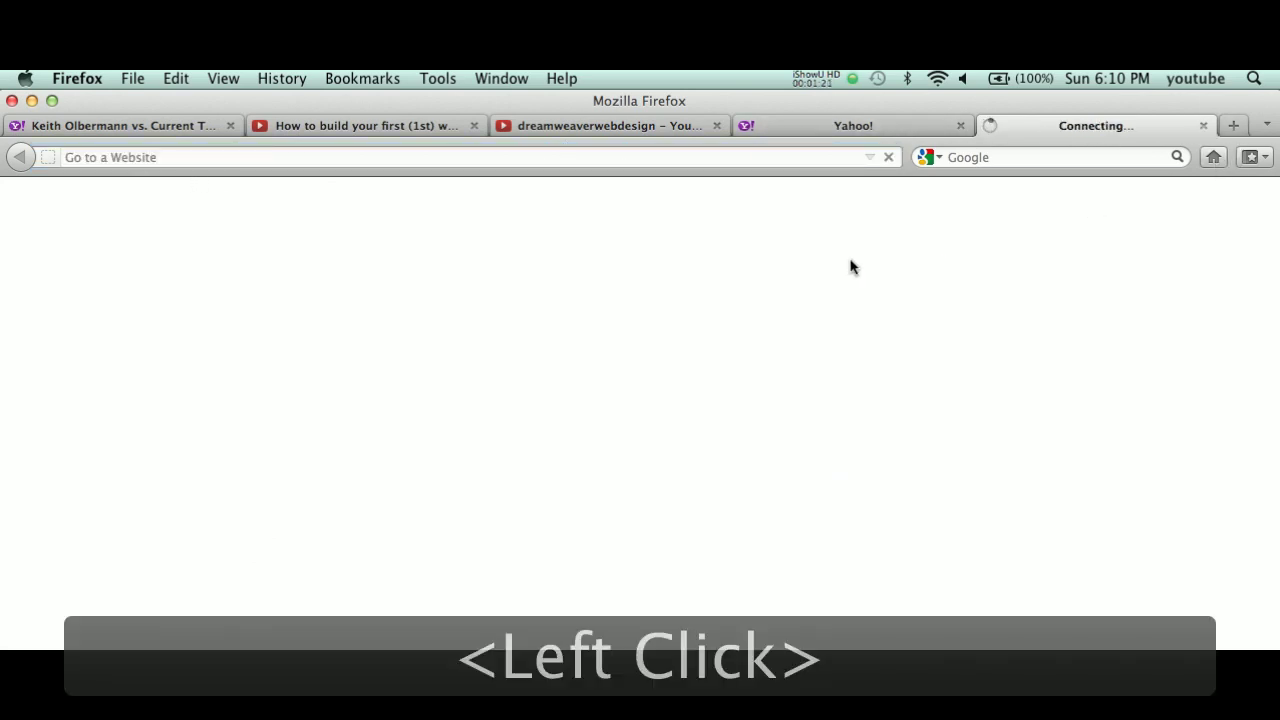
left_click(1212, 154)
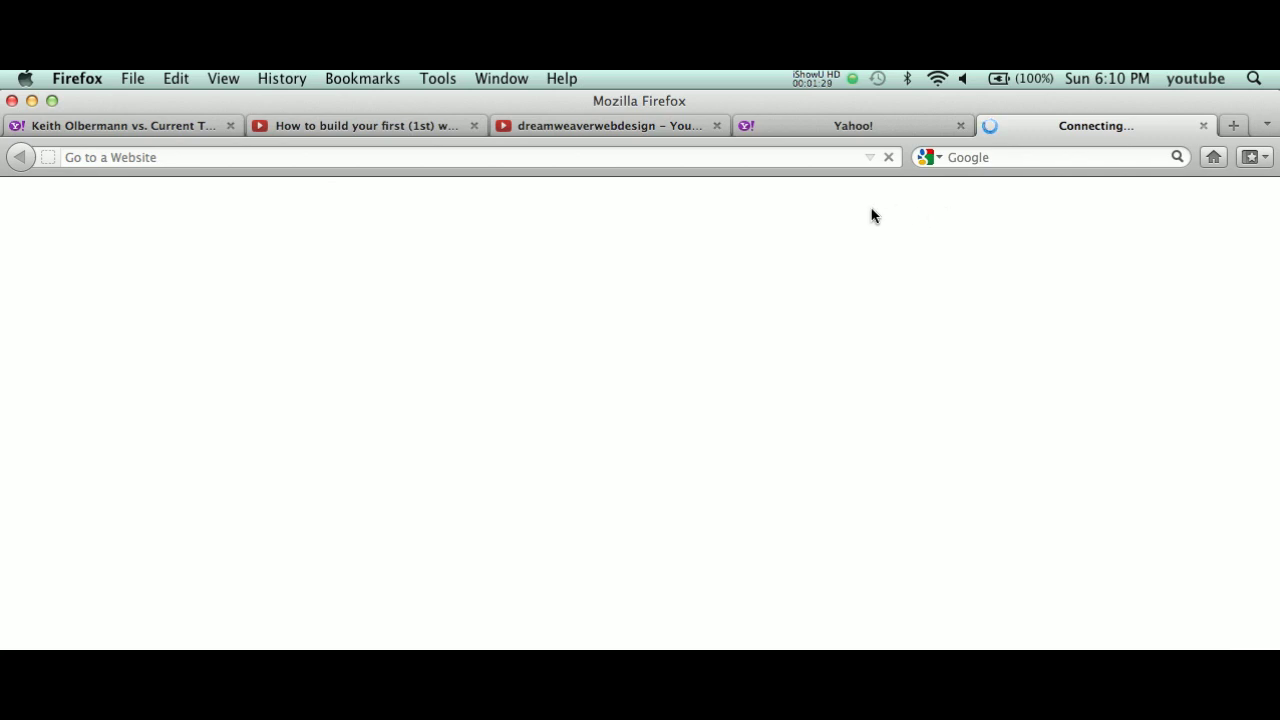
left_click(990, 151)
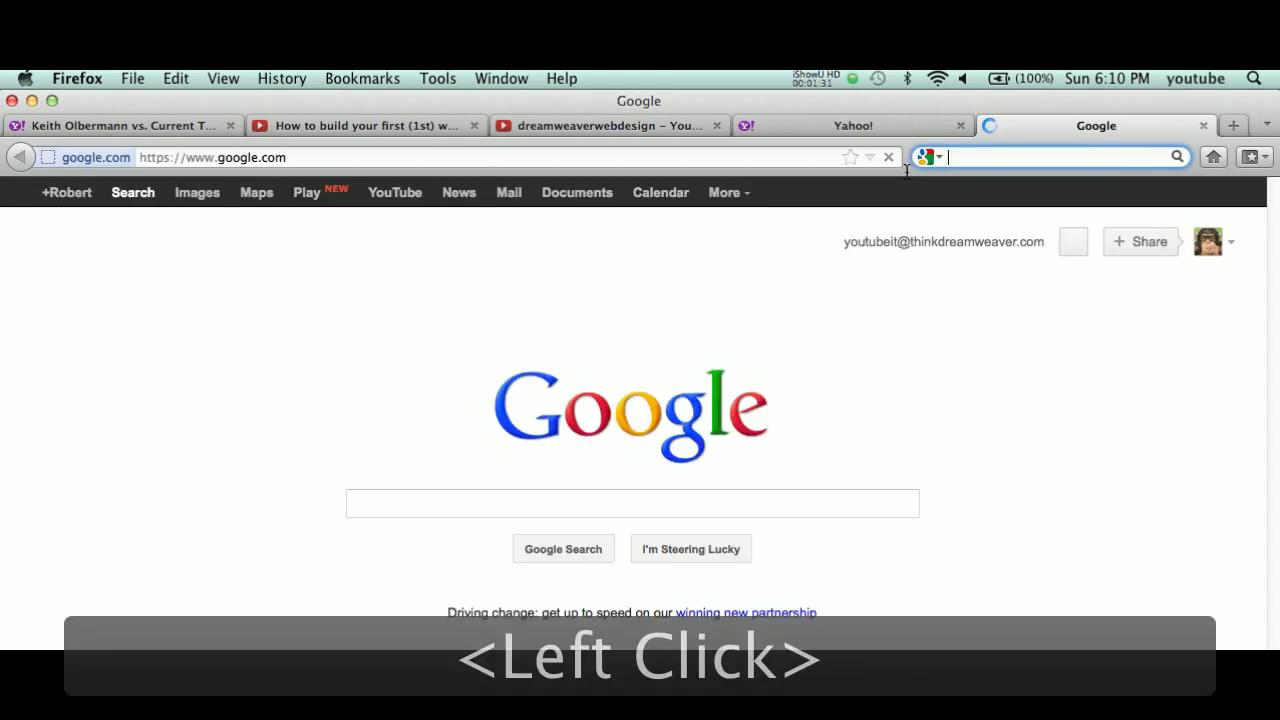
- Run a Google search for 'ipsum' to find the lipsum.com generator
left_click(759, 374)
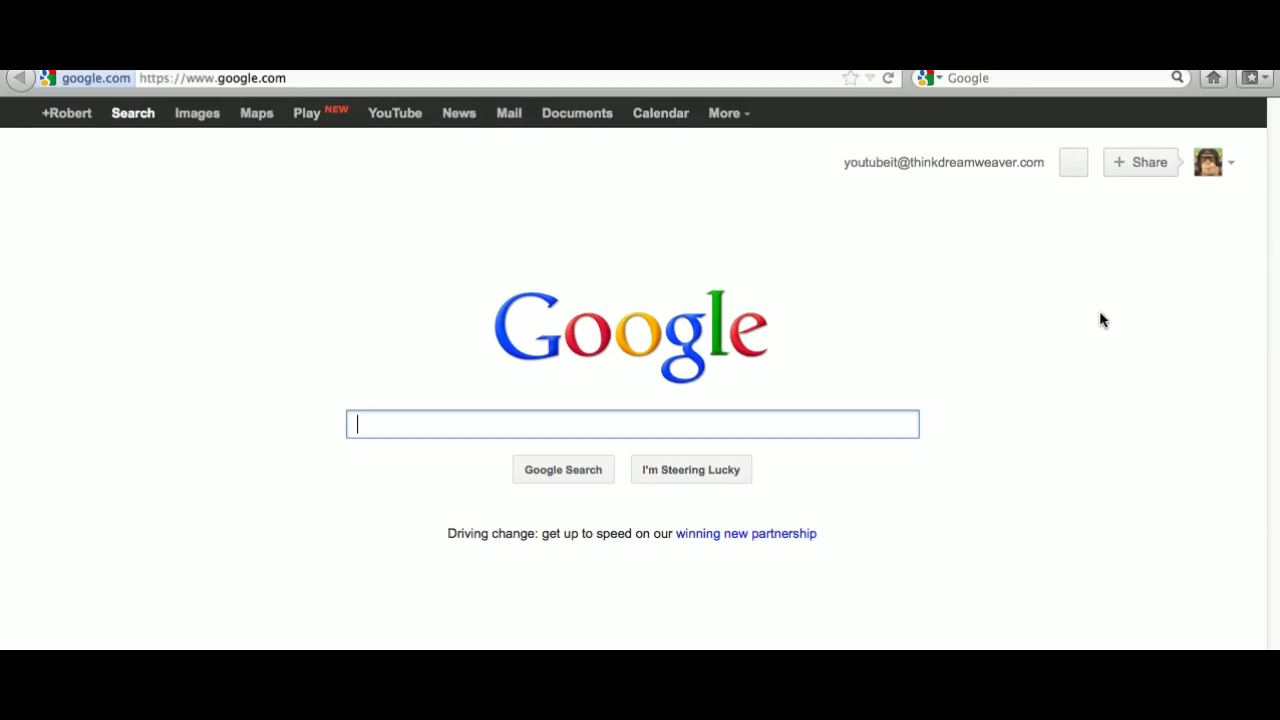
left_click(835, 370)
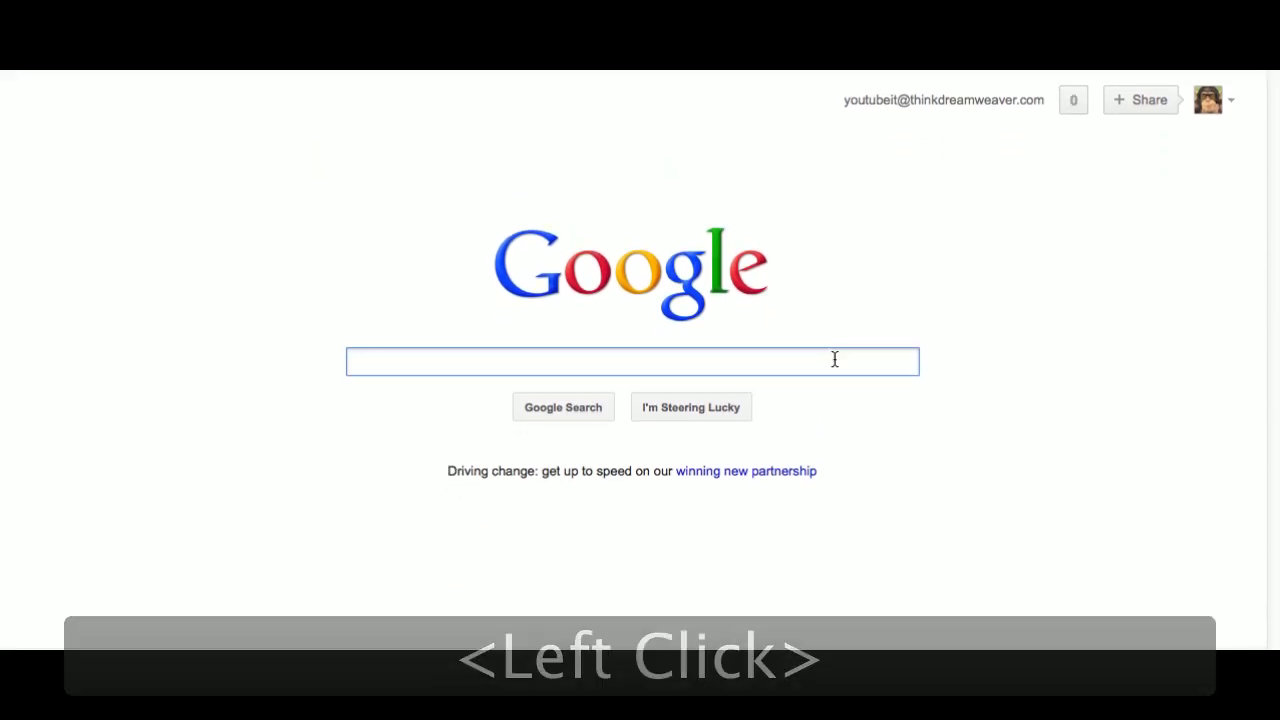
type("ipsum")
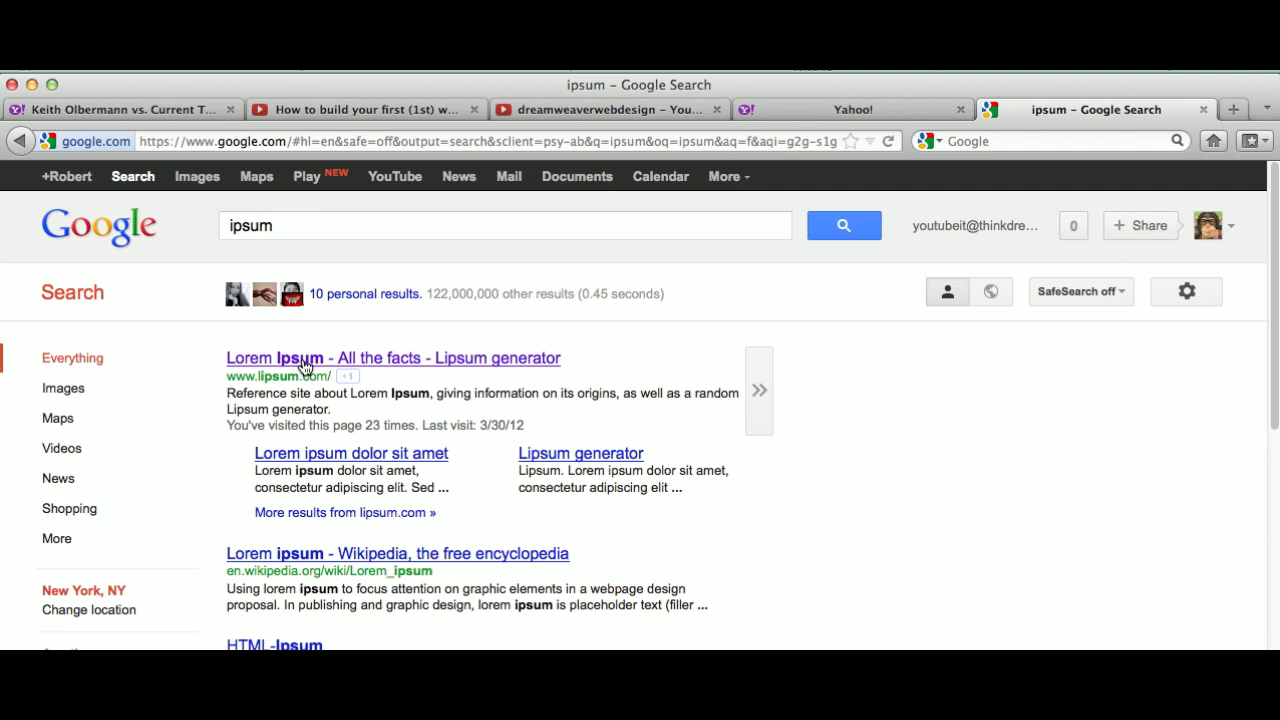
- On lipsum.com, generate 5 paragraphs of Lorem Ipsum and copy them
left_click(304, 368)
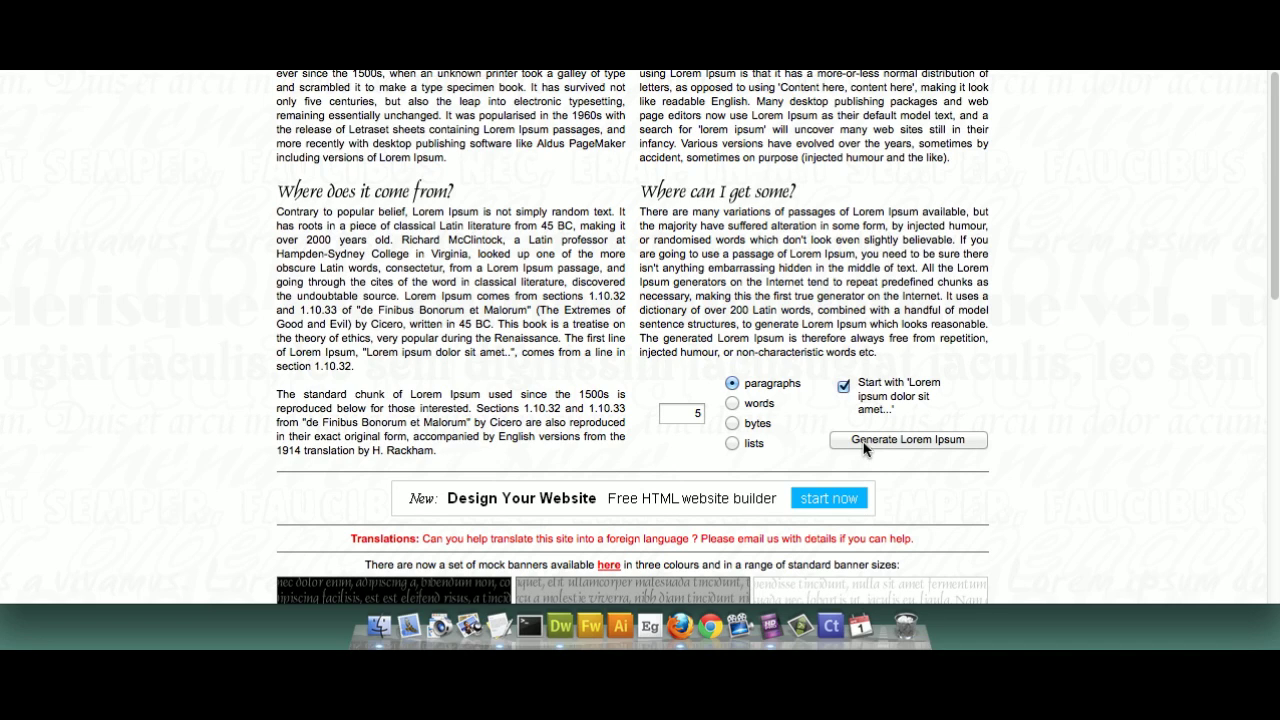
left_click(864, 443)
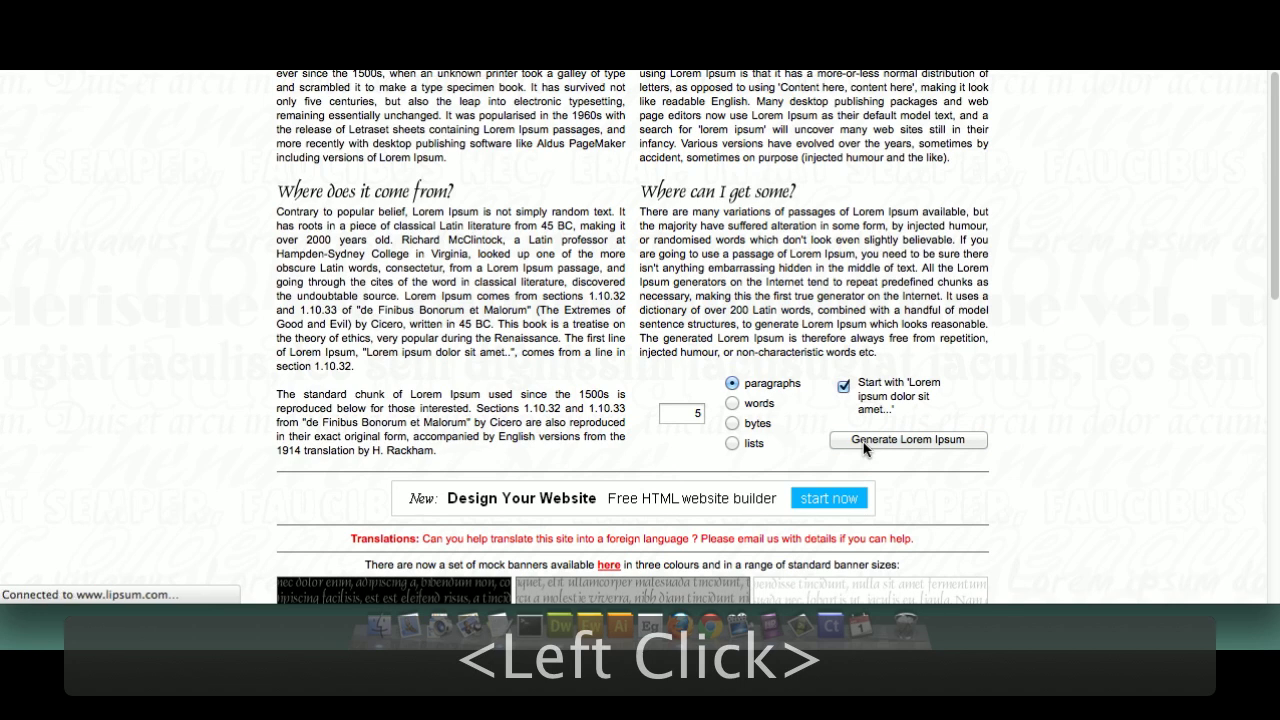
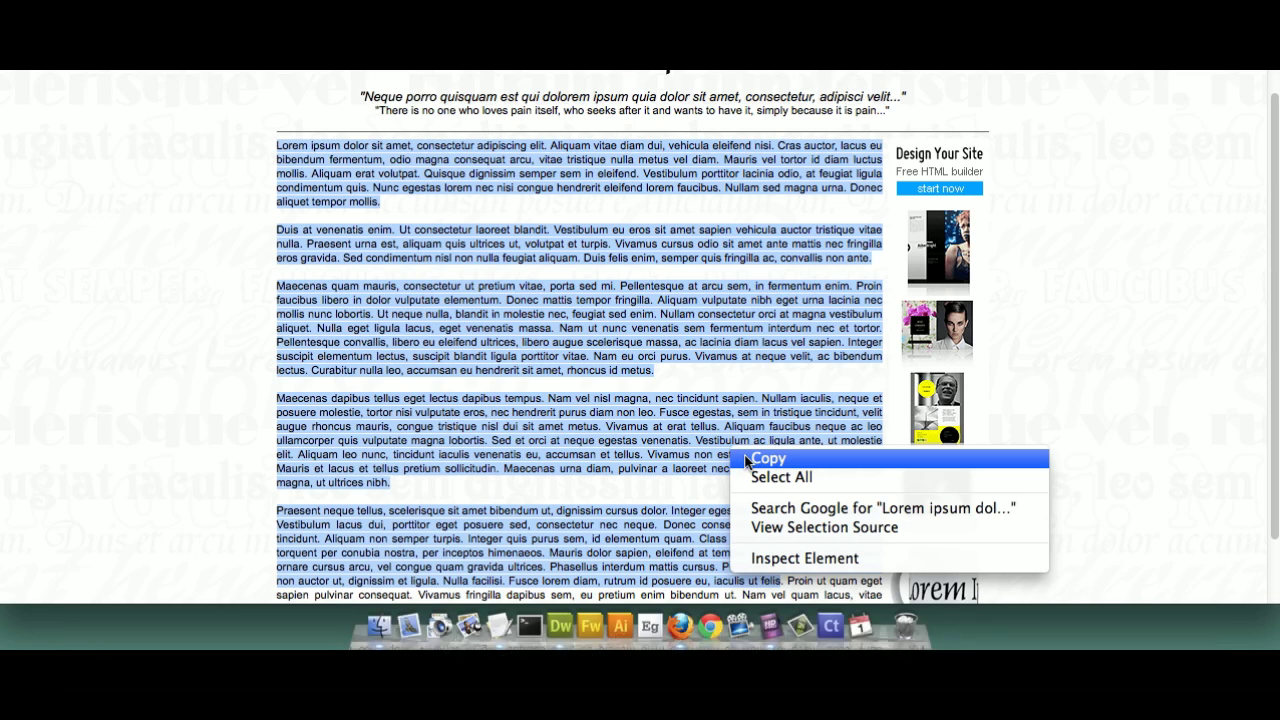
left_click(745, 456)
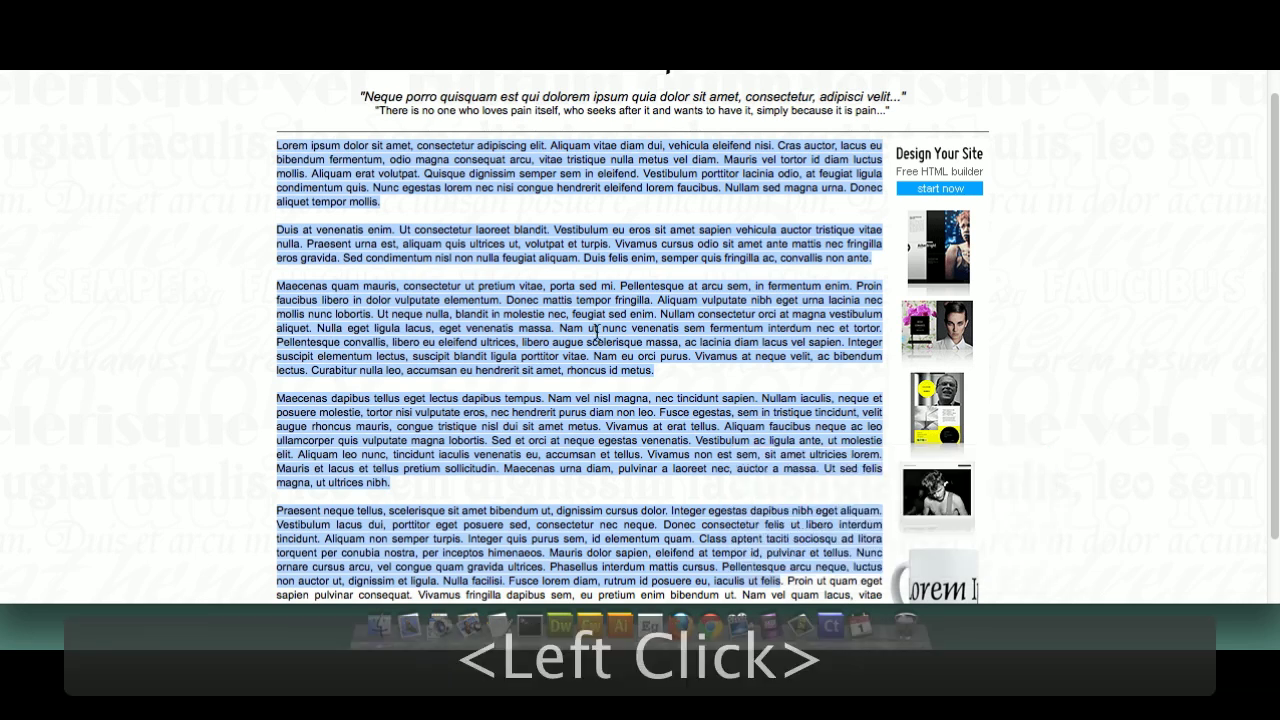
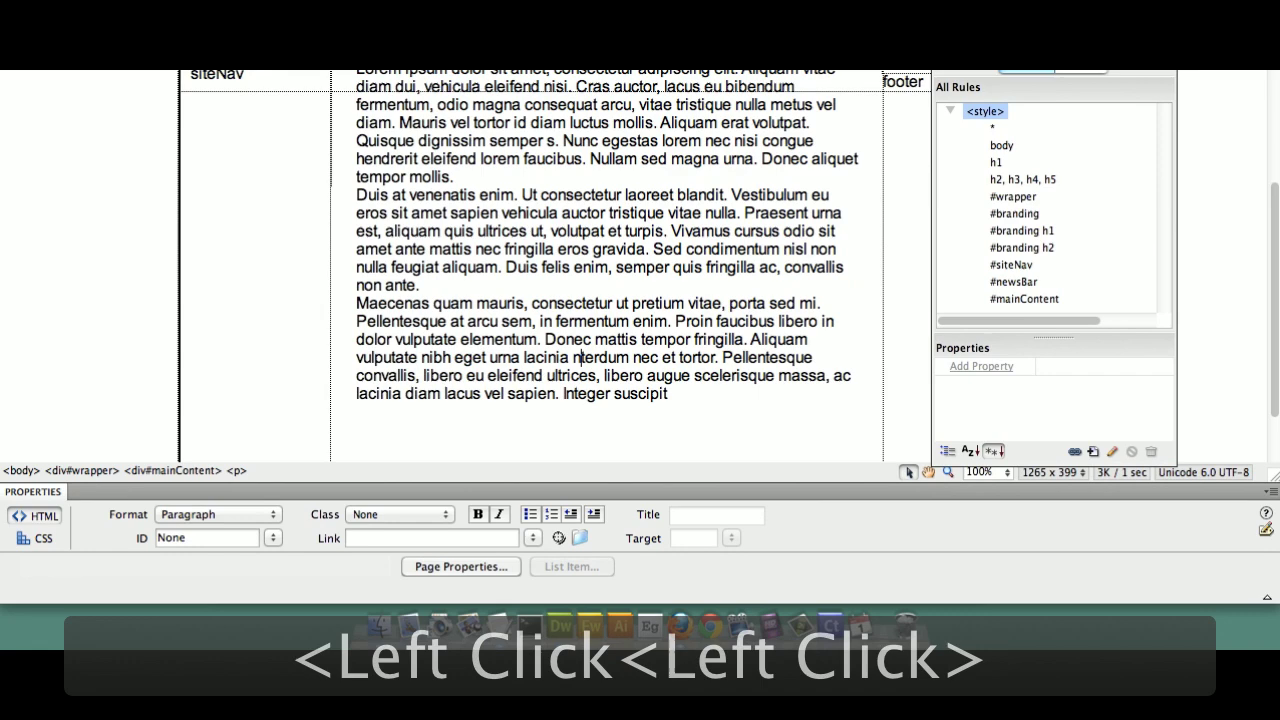
key("super+s")
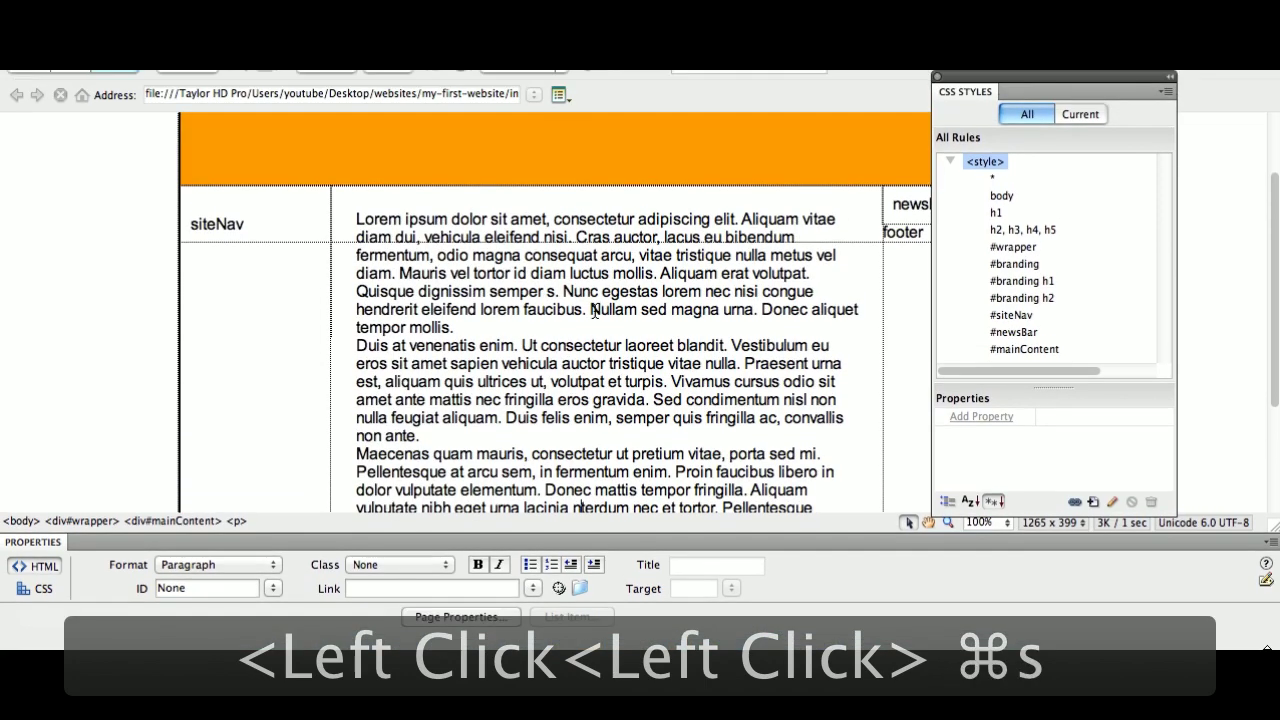
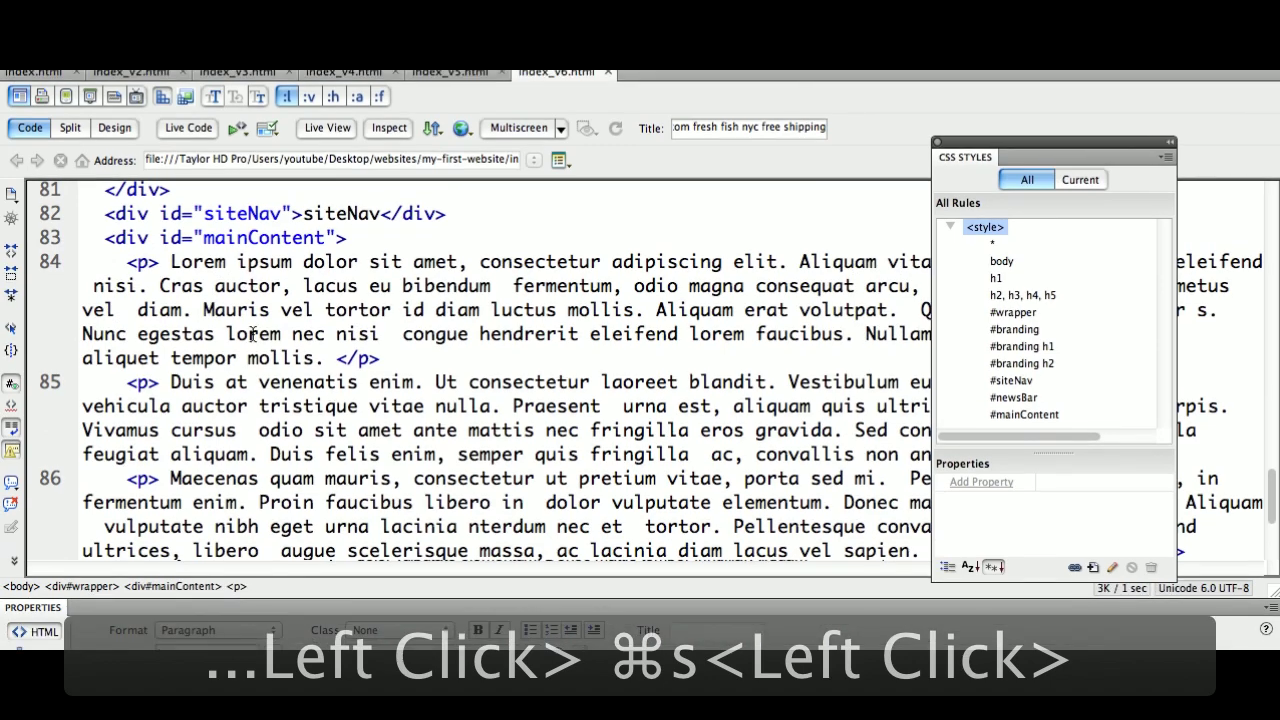
left_click(132, 355)
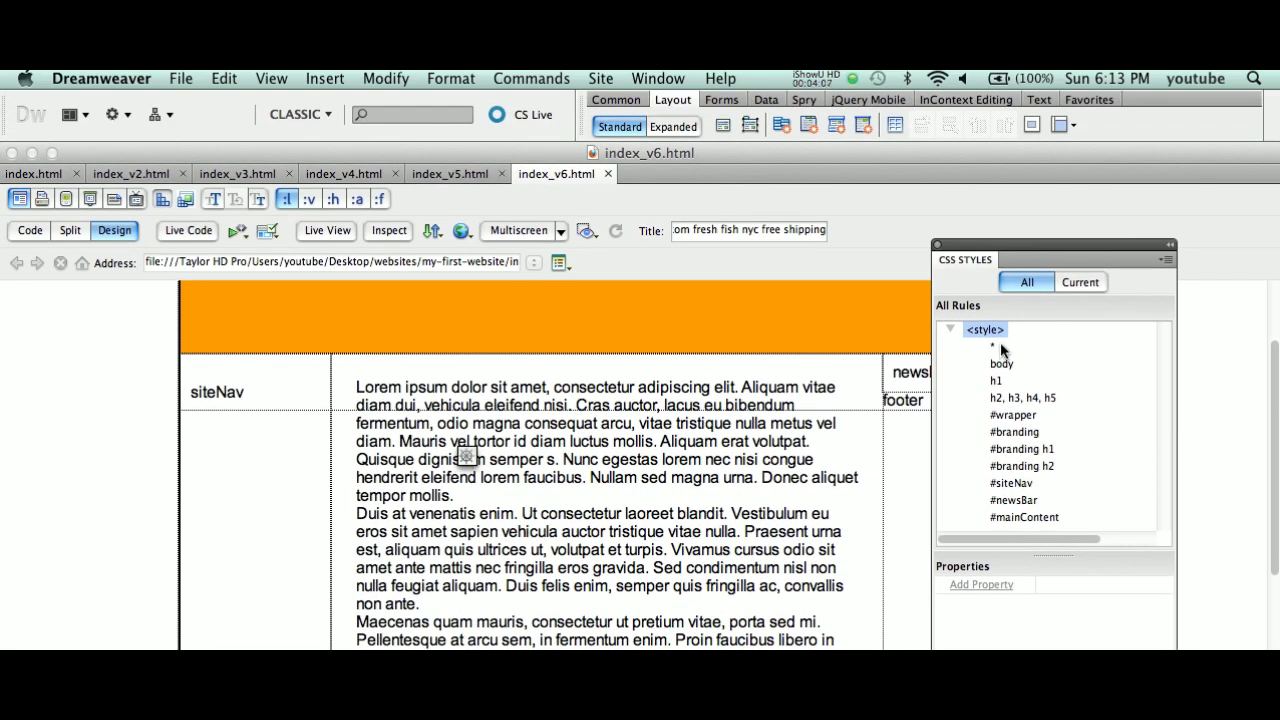
left_click(1001, 349)
double_click(1001, 349)
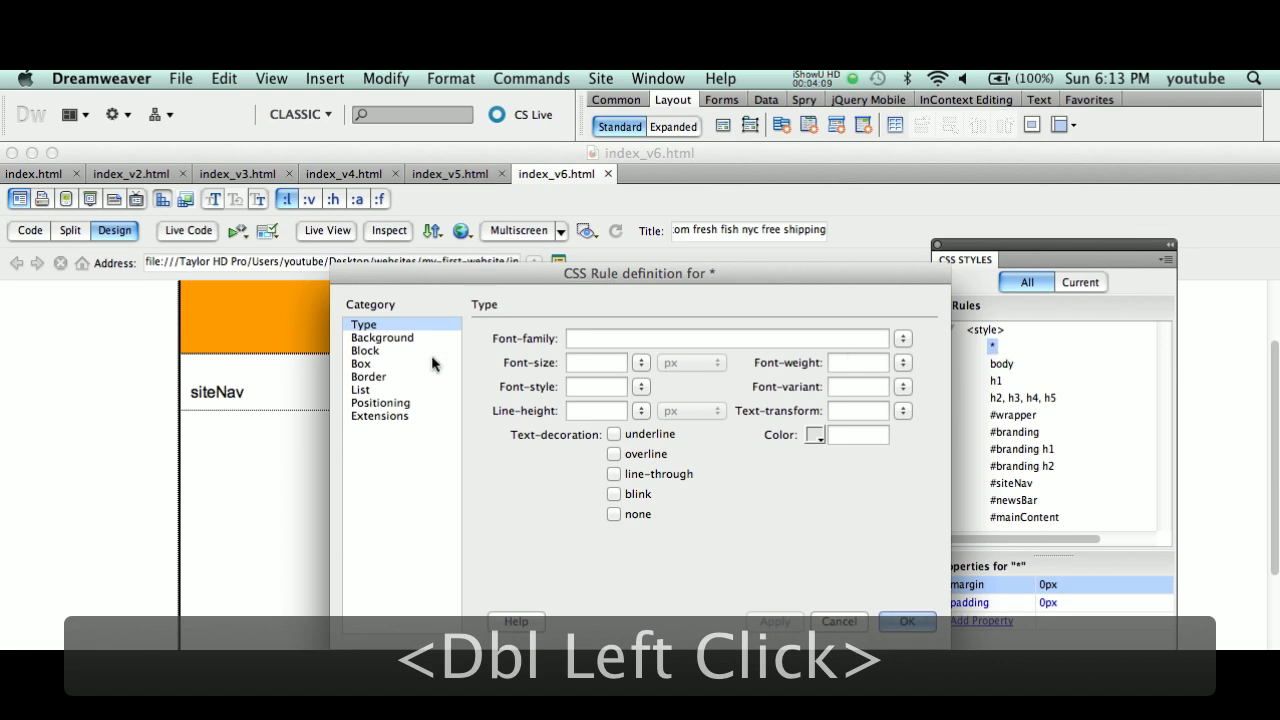
left_click(397, 364)
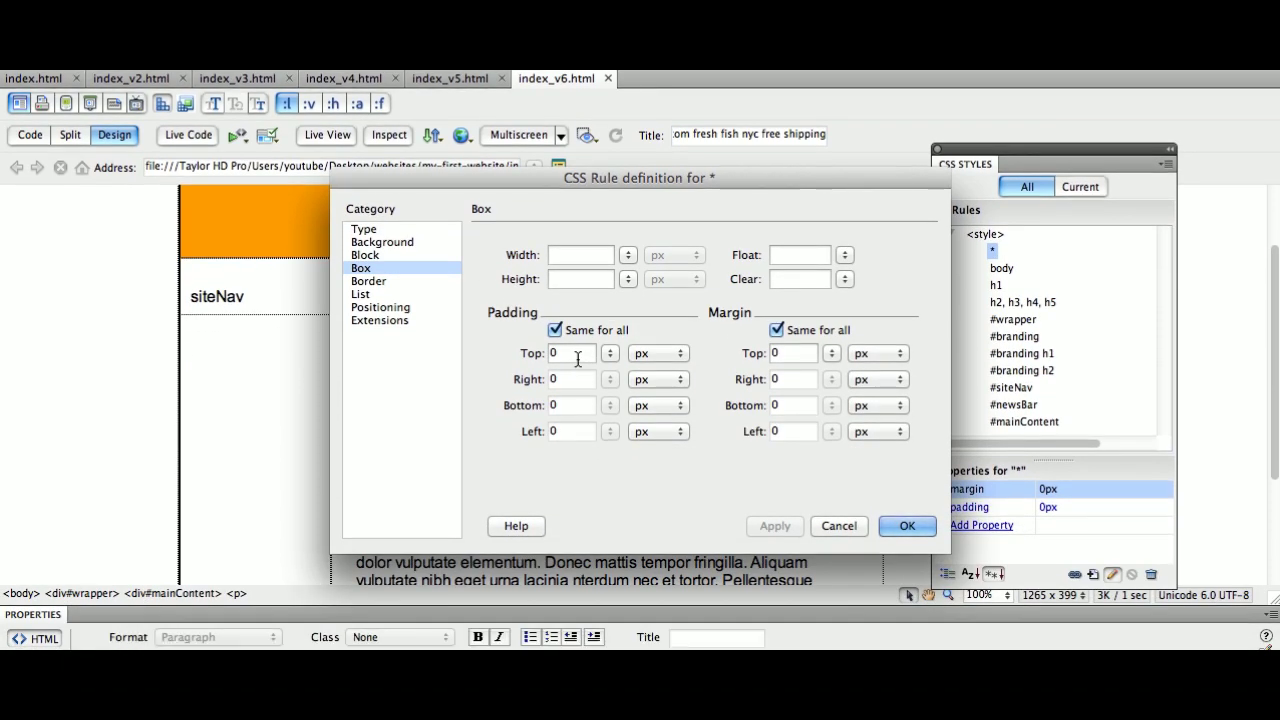
left_click(848, 406)
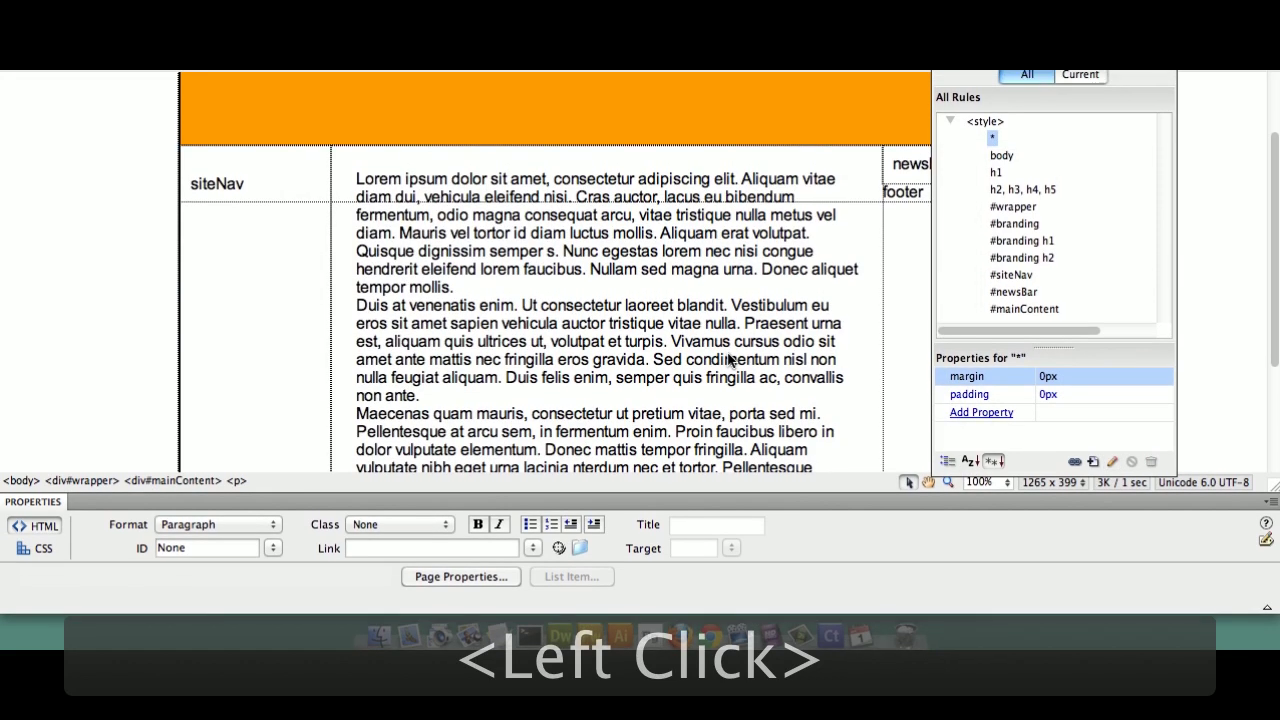
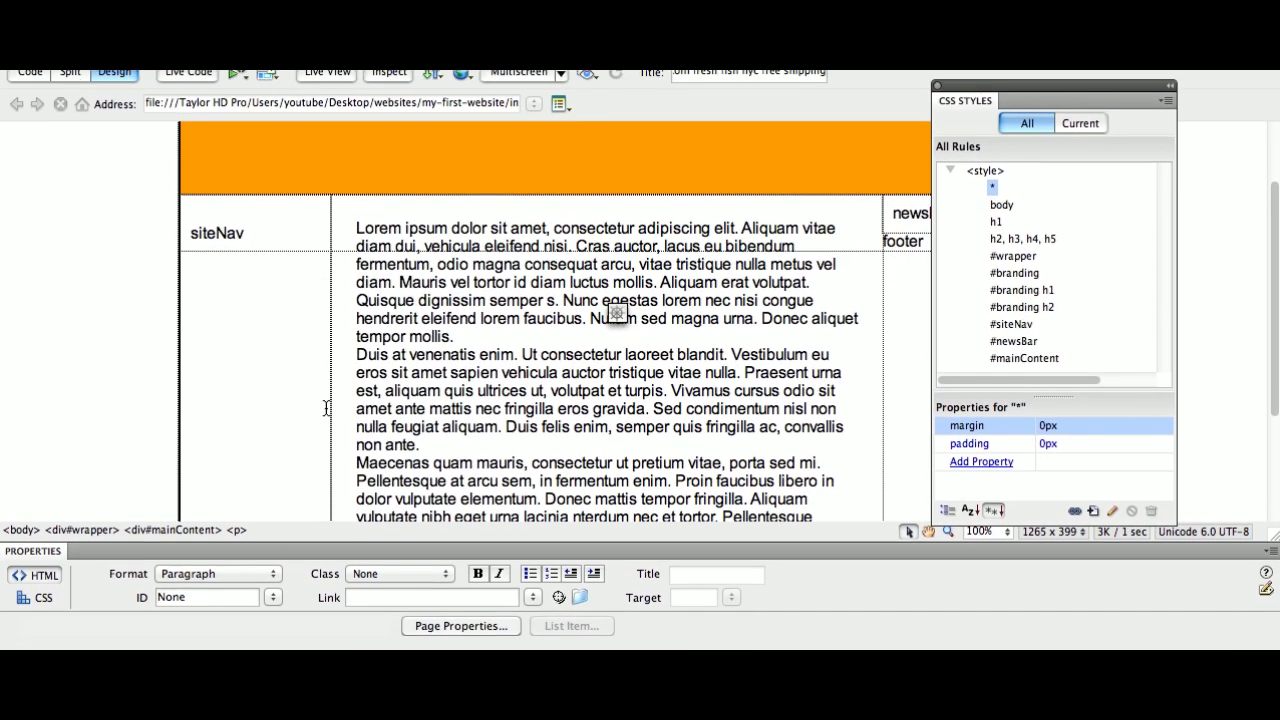
- Start a new CSS rule for p elements from the first mainContent paragraph
left_click(419, 334)
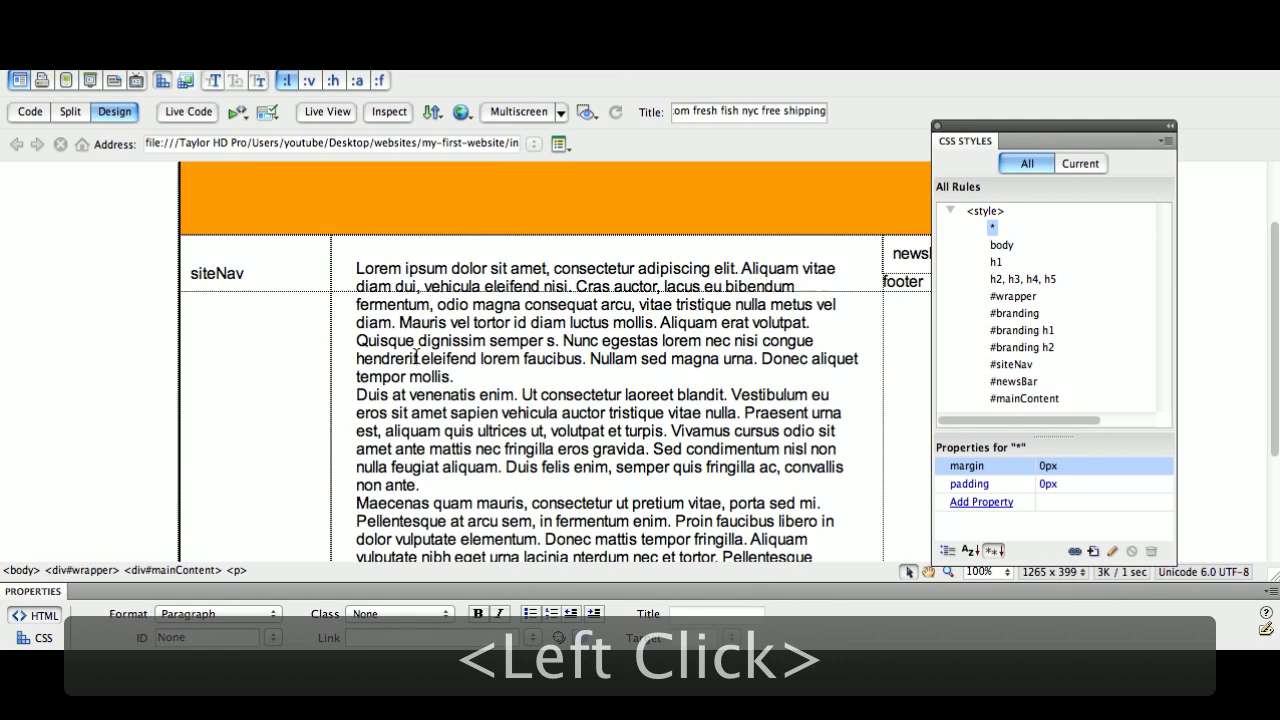
left_click(246, 476)
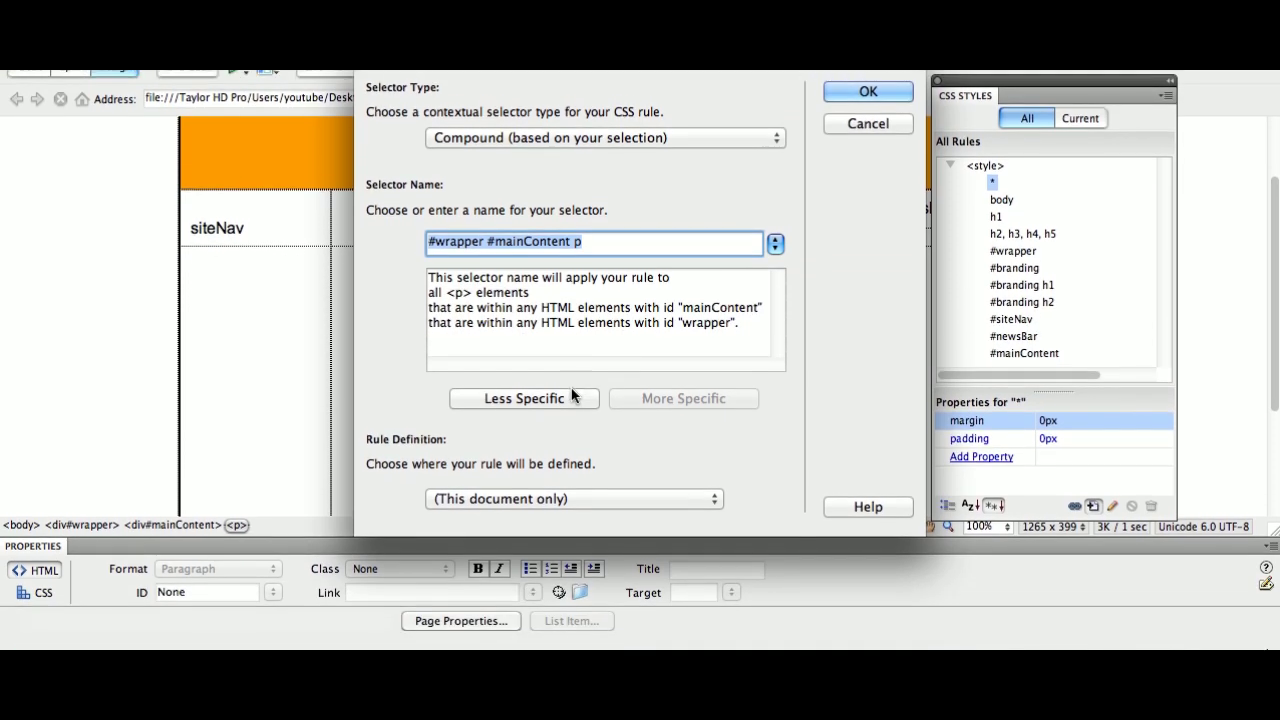
left_click(574, 375)
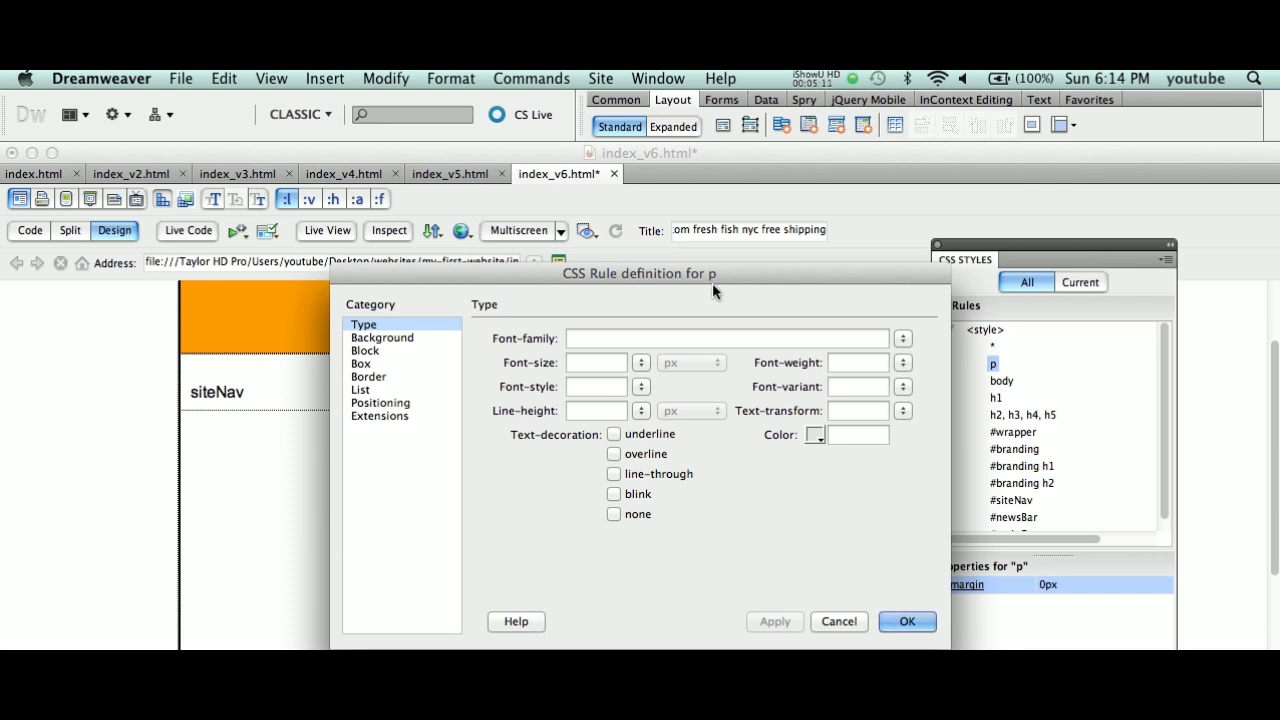
- In the Box category, give paragraphs a separate 15px bottom margin and apply it
left_click(409, 367)
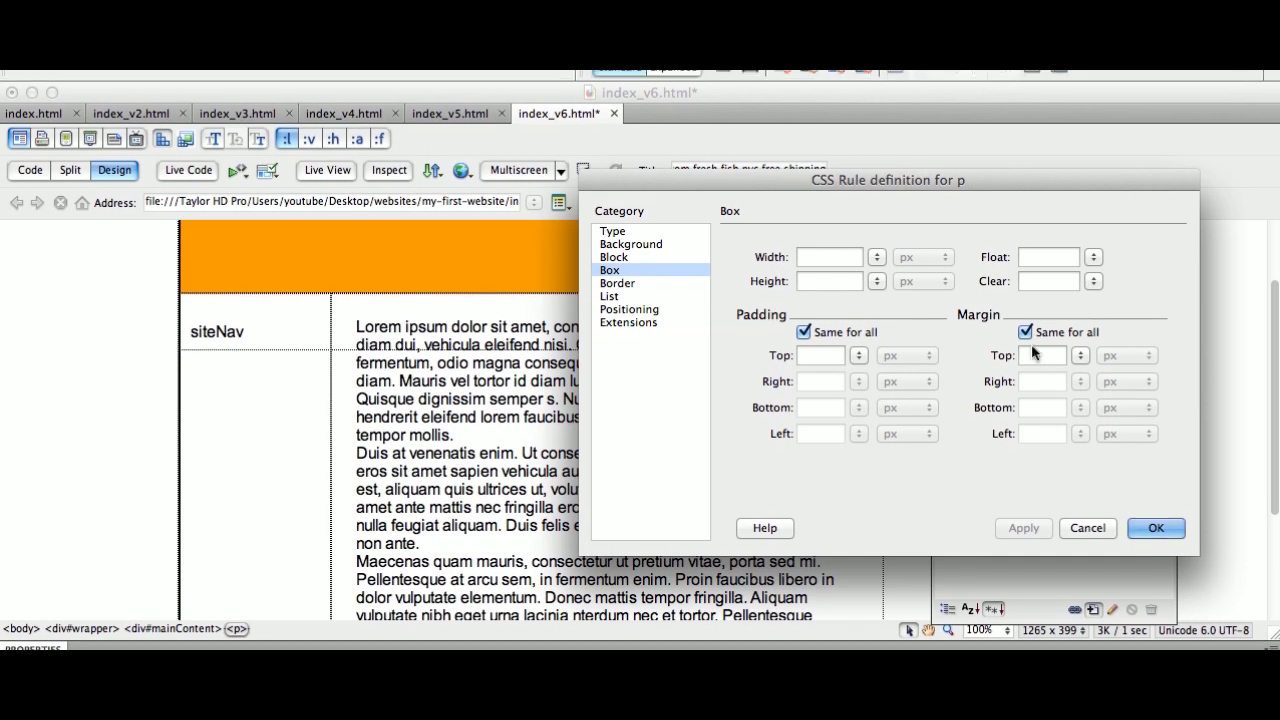
left_click(1041, 355)
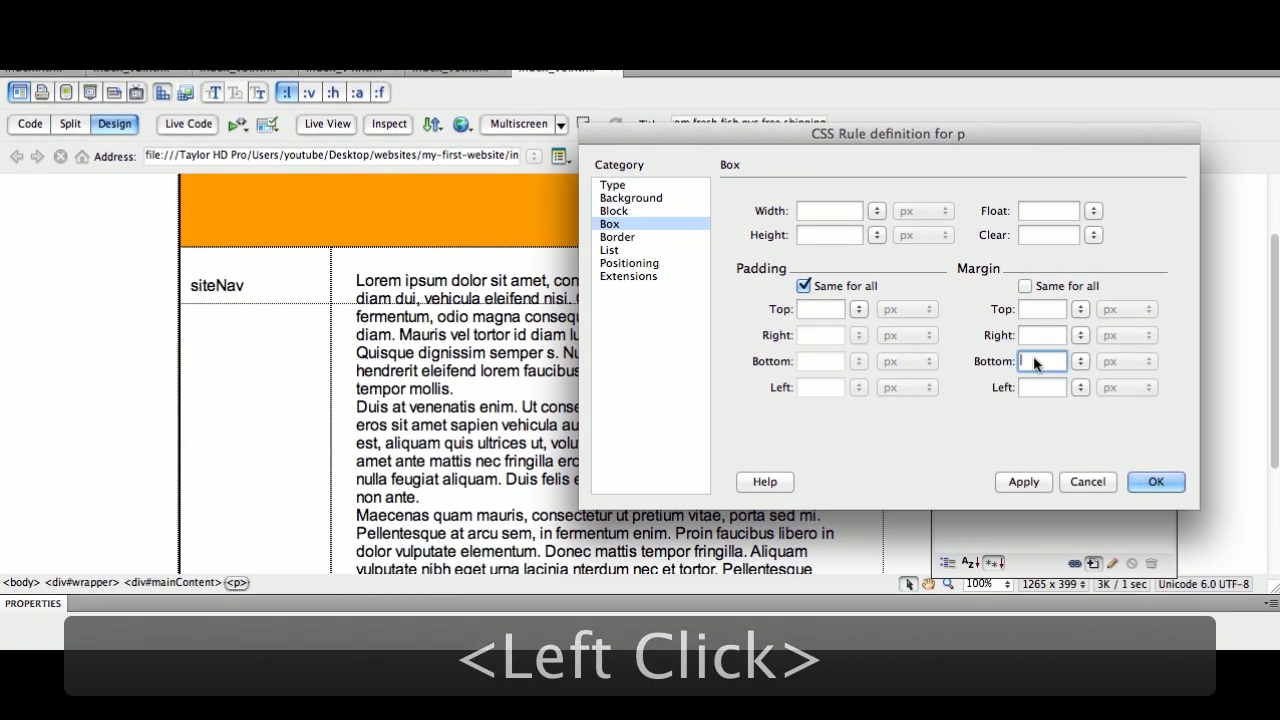
type("15")
left_click(1034, 376)
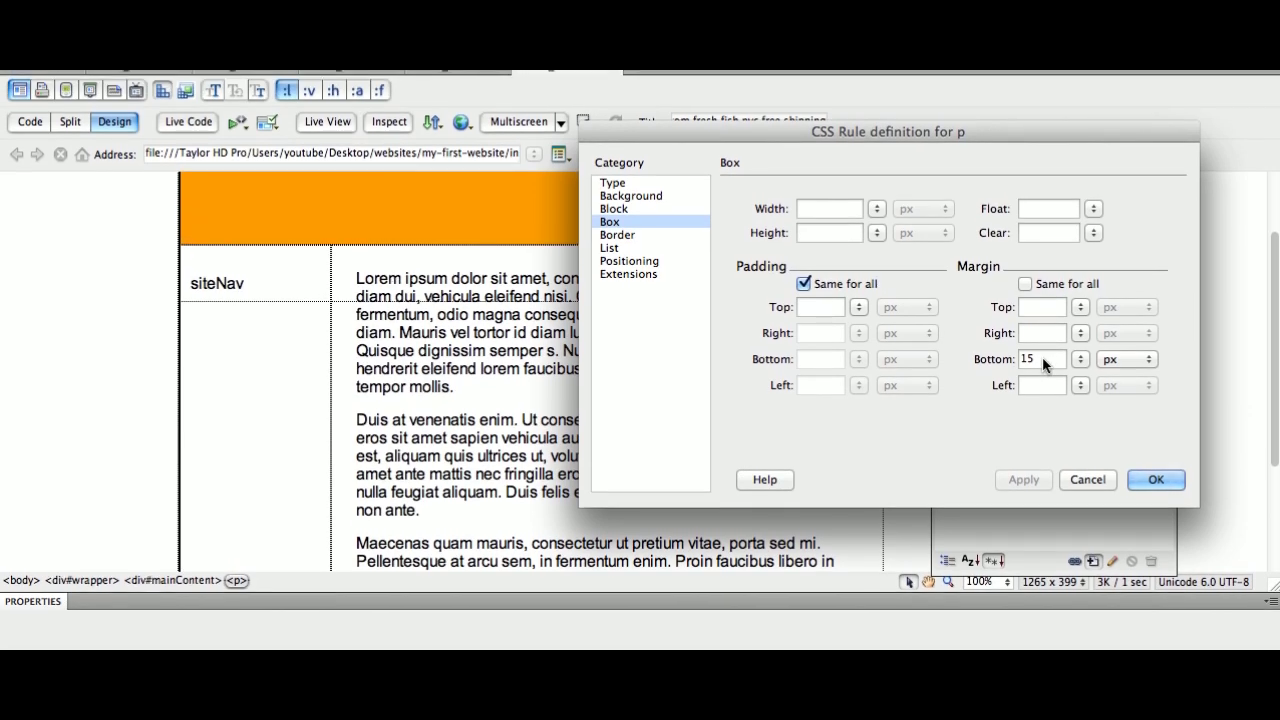
- Change the paragraph bottom margin to 1.5em and confirm the rule
left_click(1047, 362)
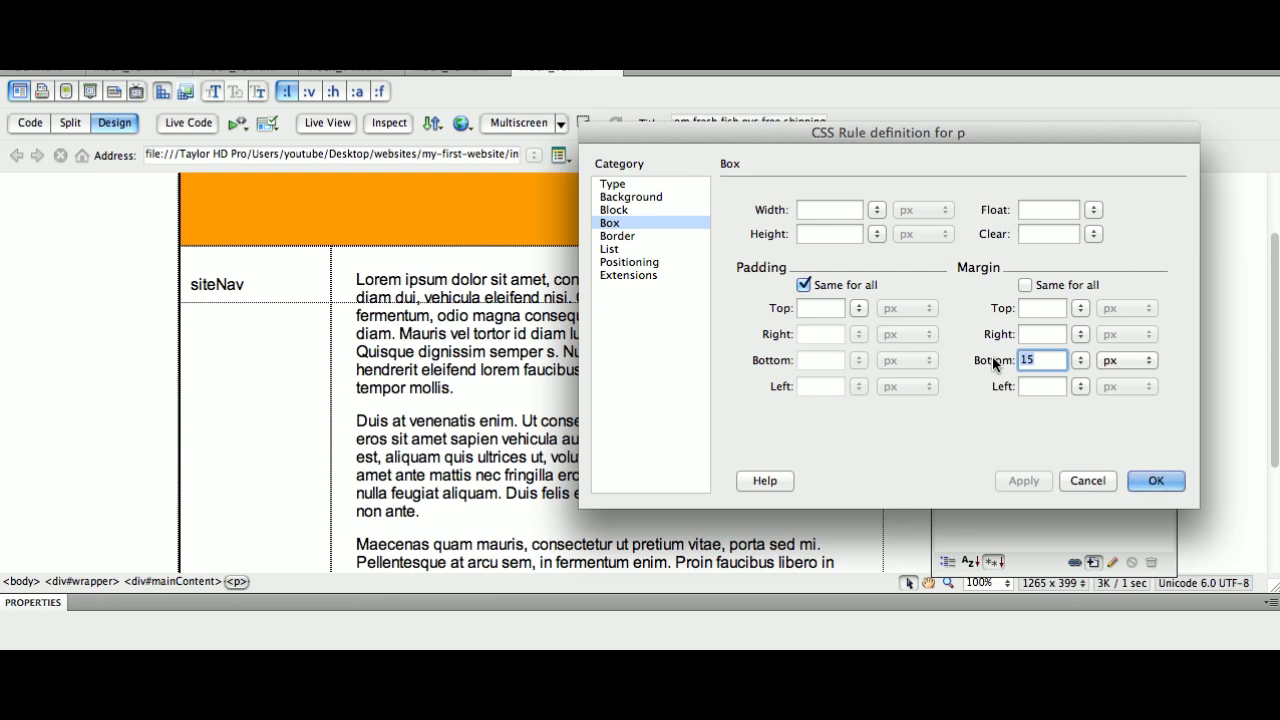
type("1.5em")
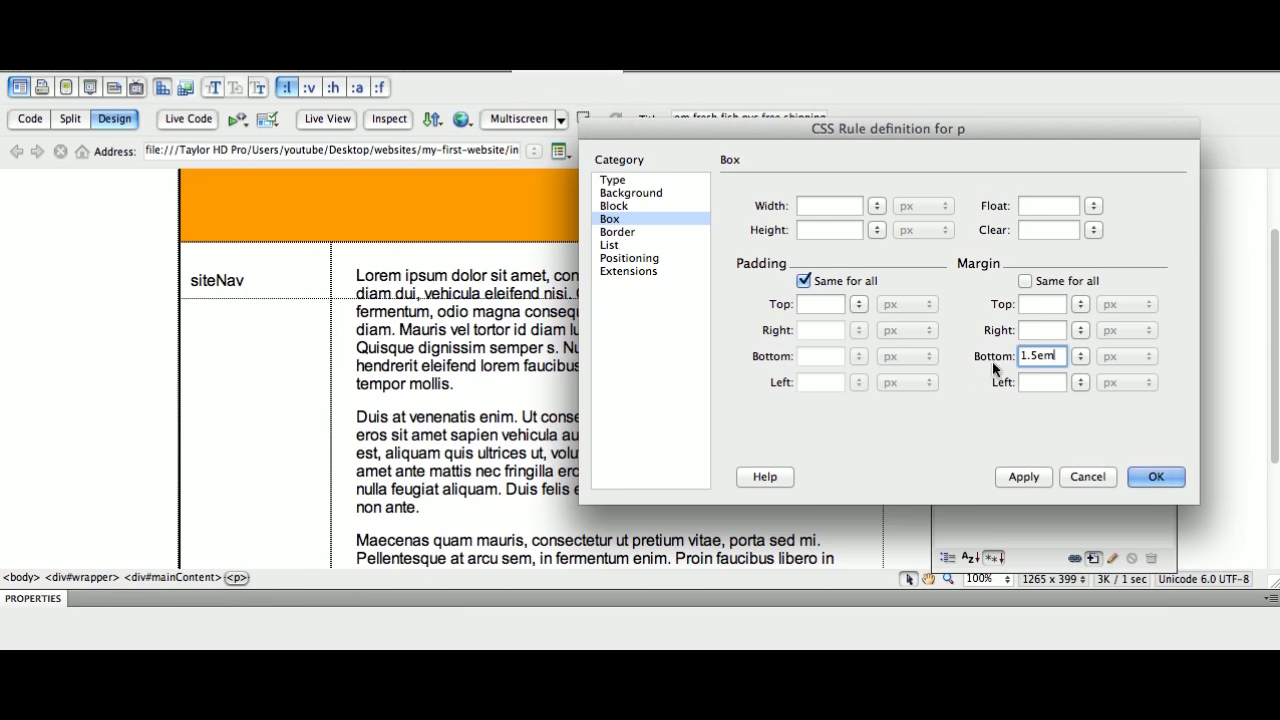
left_click(1024, 390)
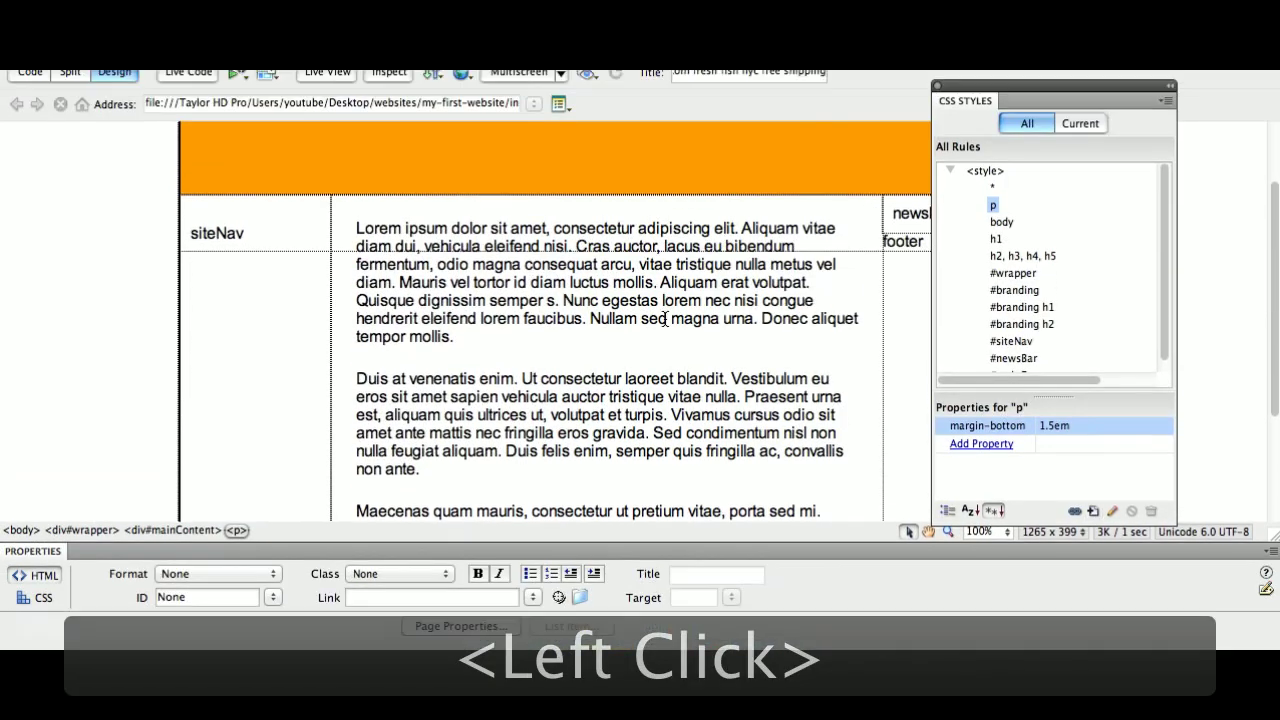
- Save the page and break the mainContent lead sentences into their own paragraphs
key("super+s")
left_click(1006, 361)
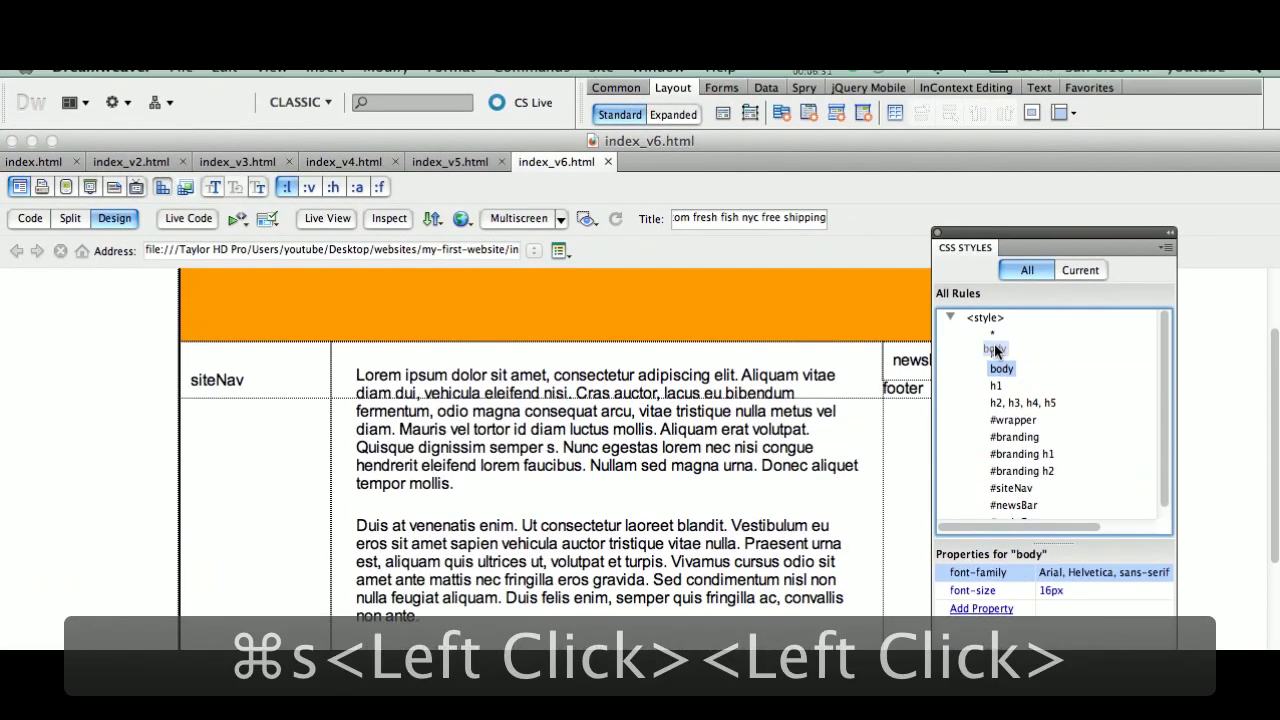
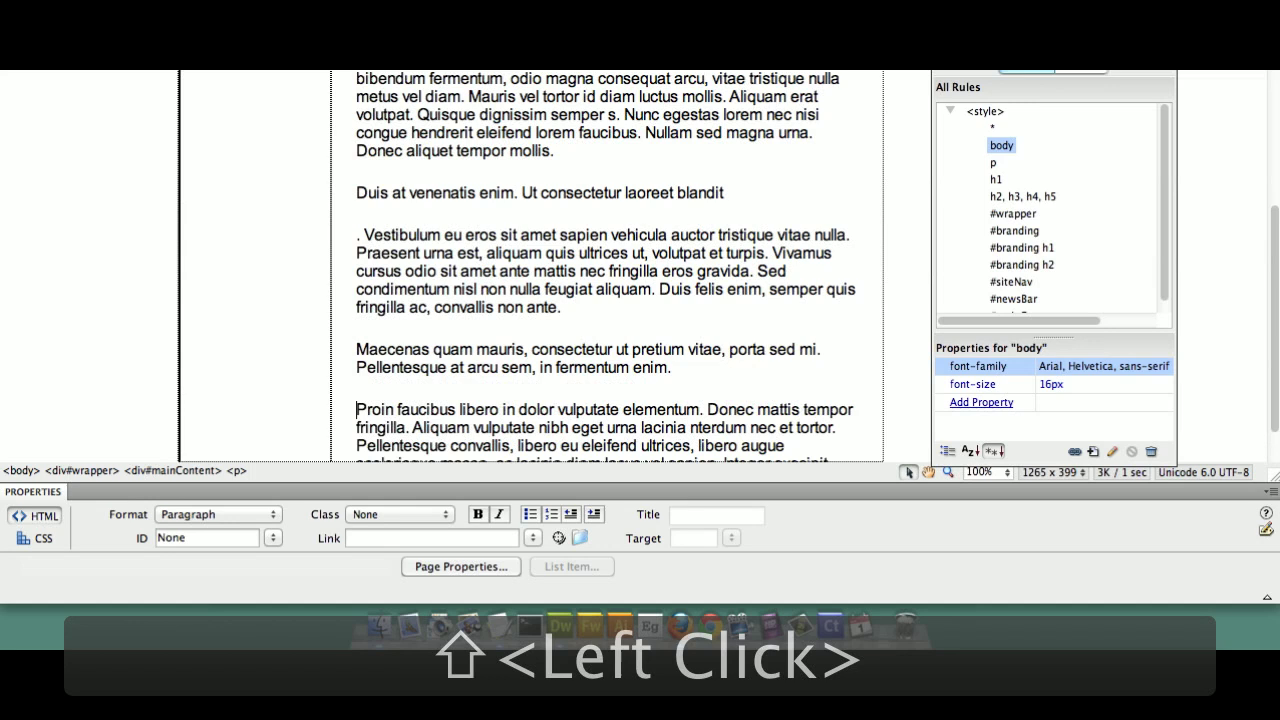
key("s")
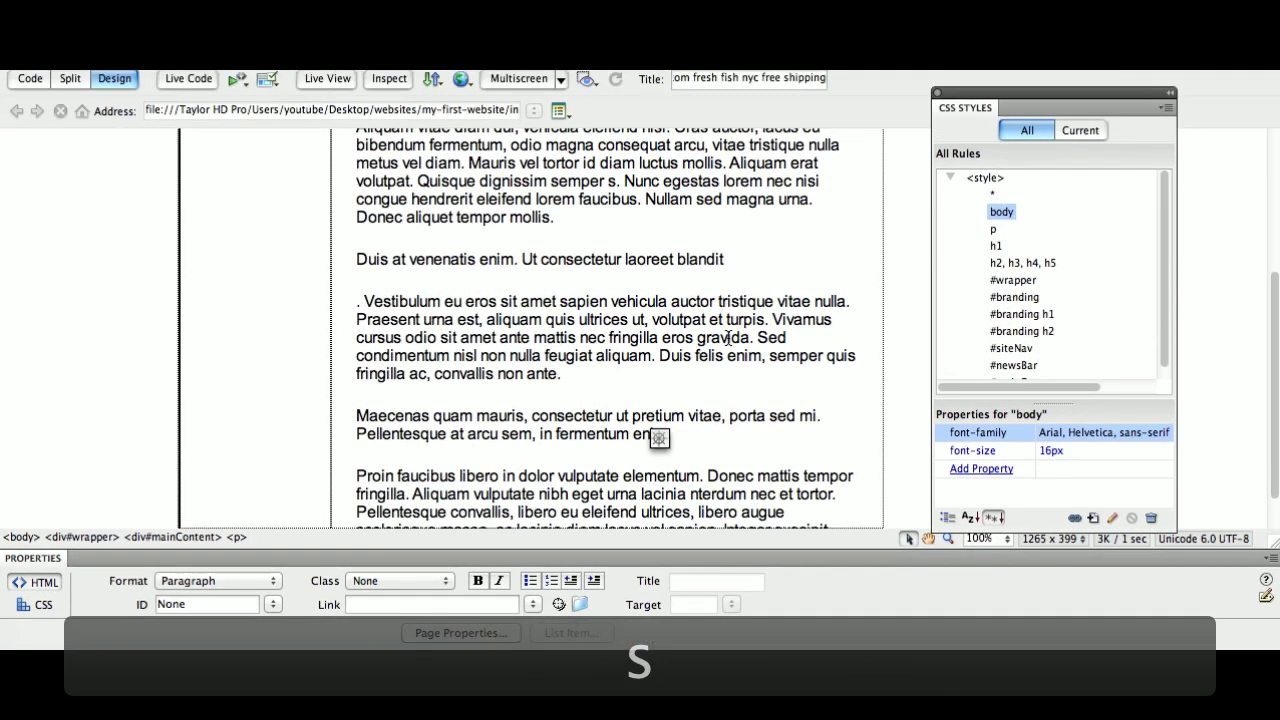
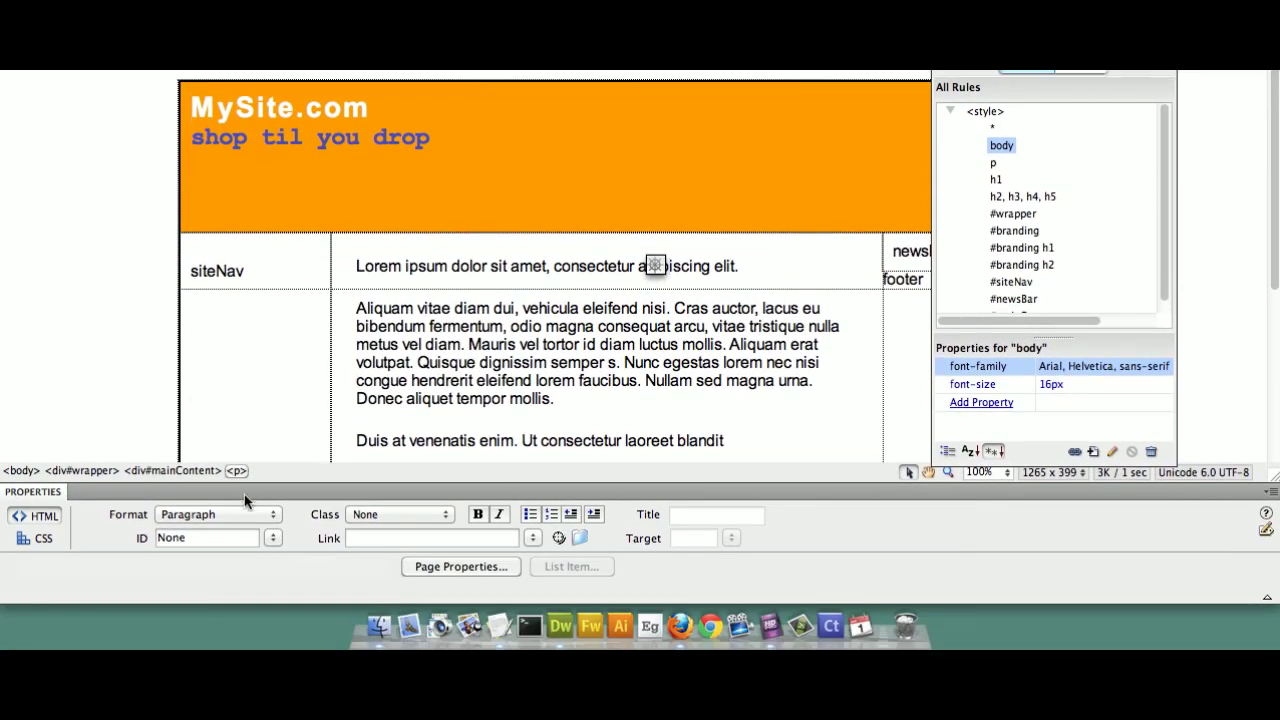
- Format the first sentence as Heading 1 and the Duis and Maecenas sentences as Heading 2
left_click(246, 515)
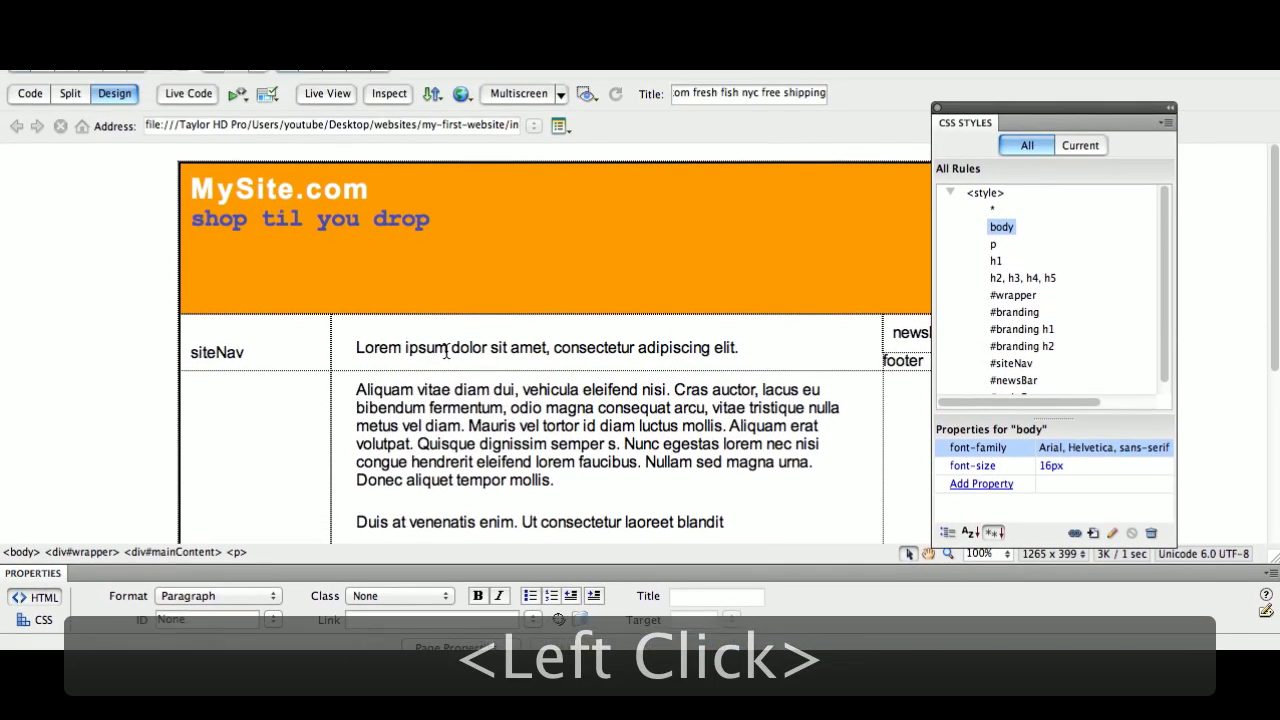
key("super+1")
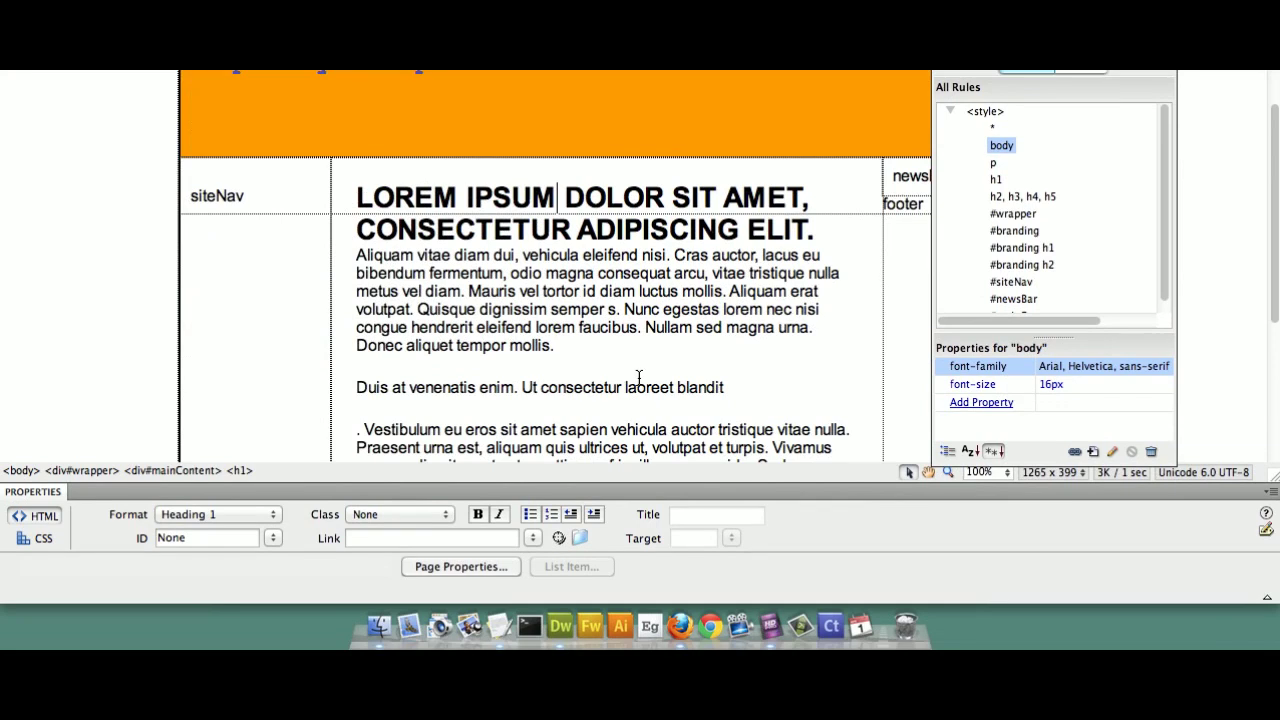
left_click(642, 372)
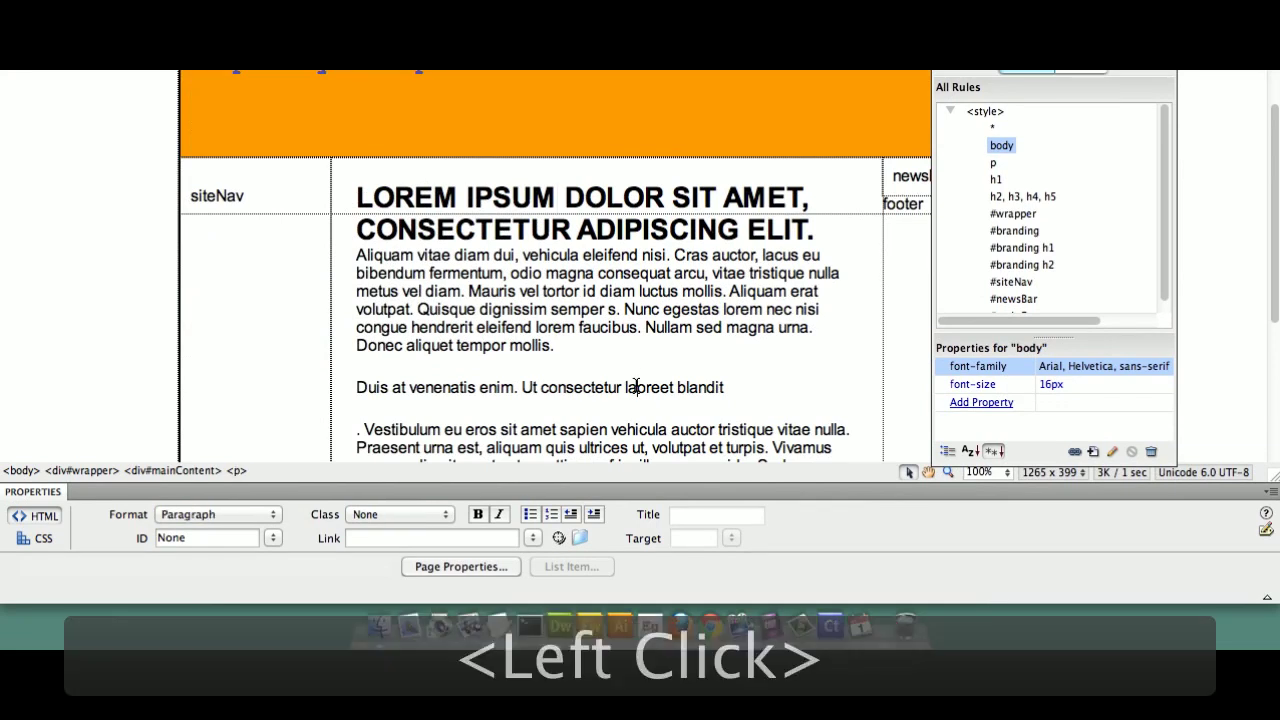
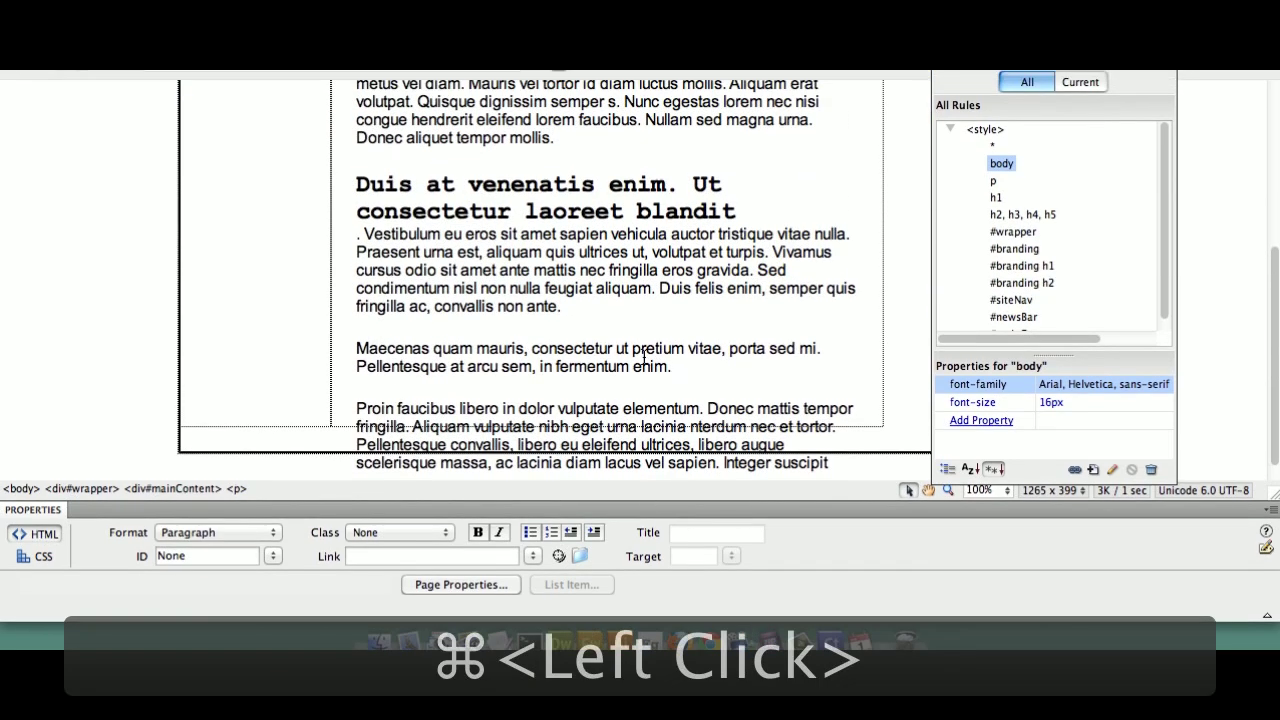
key("super+2")
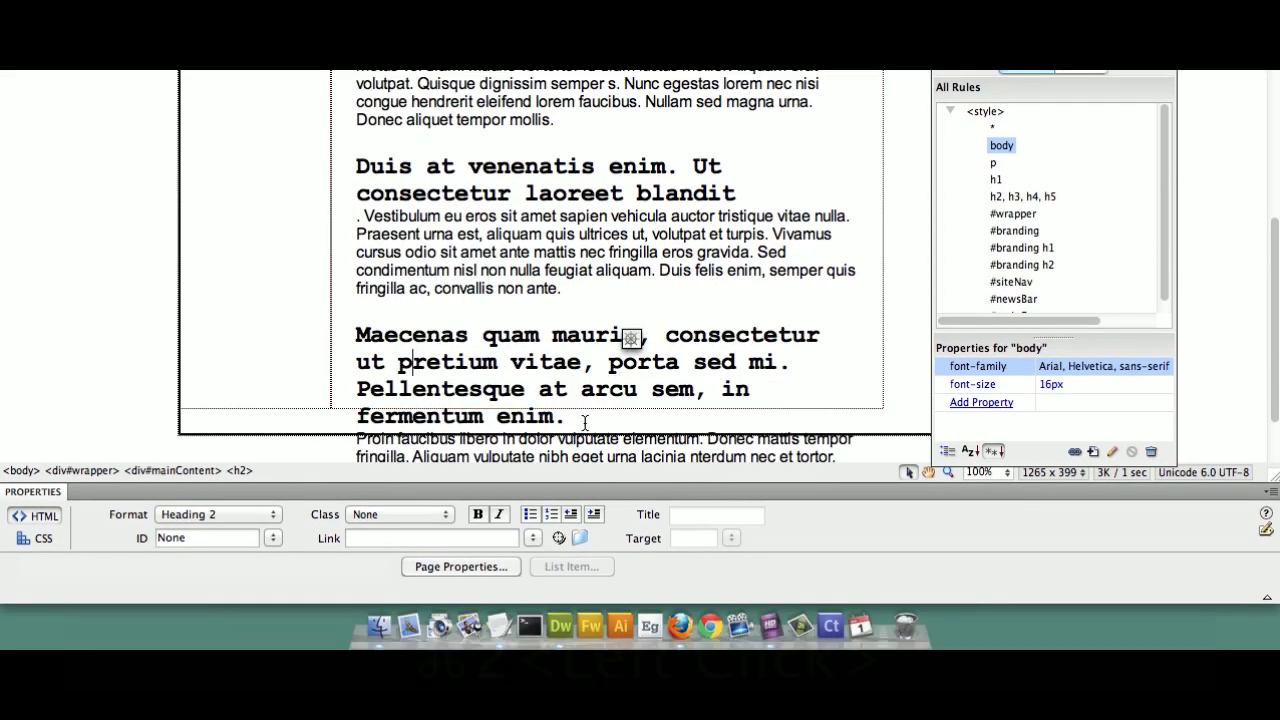
left_click(575, 416)
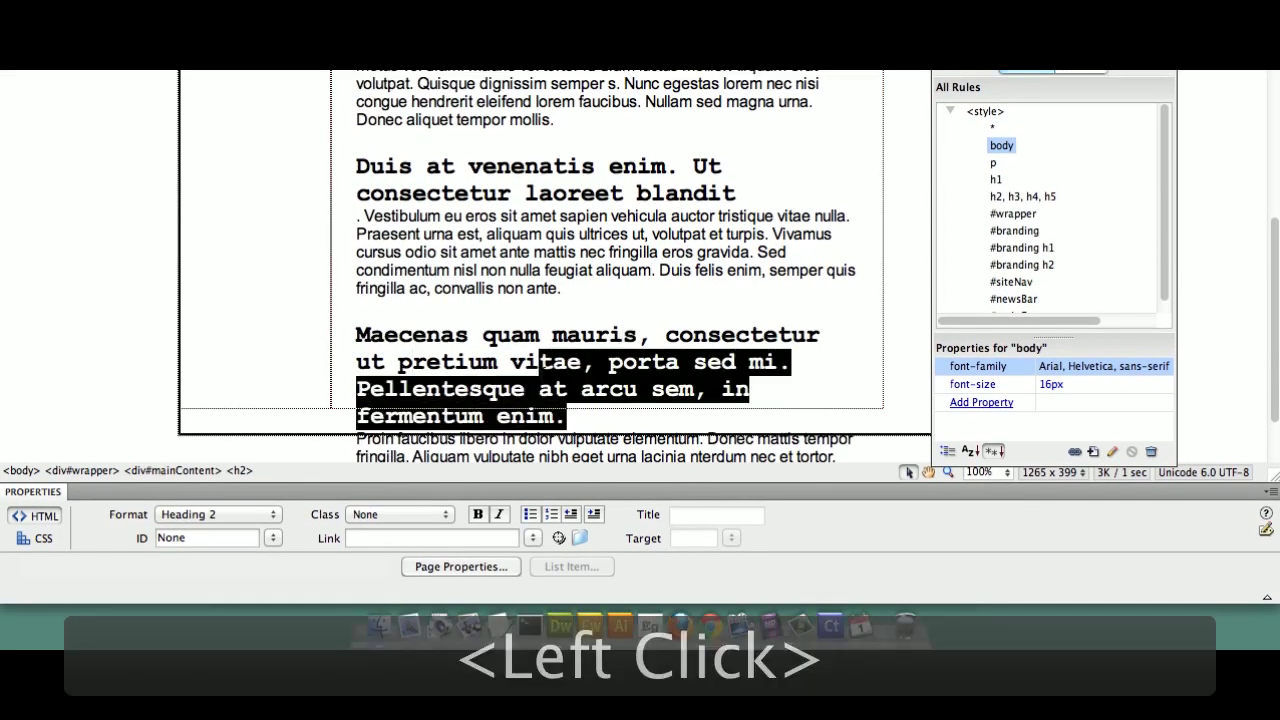
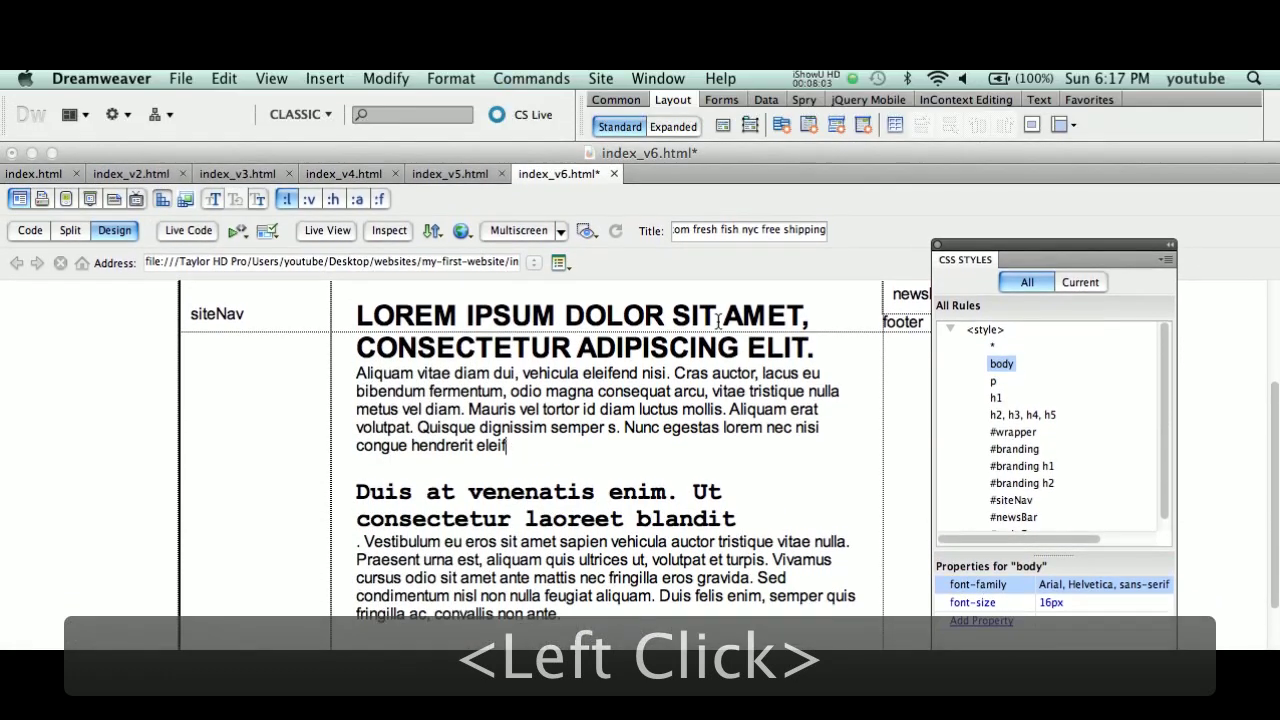
- Trim the H1 to 'LOREM IPSUM DOLOR SIT.' and shorten the first paragraph
left_click(807, 350)
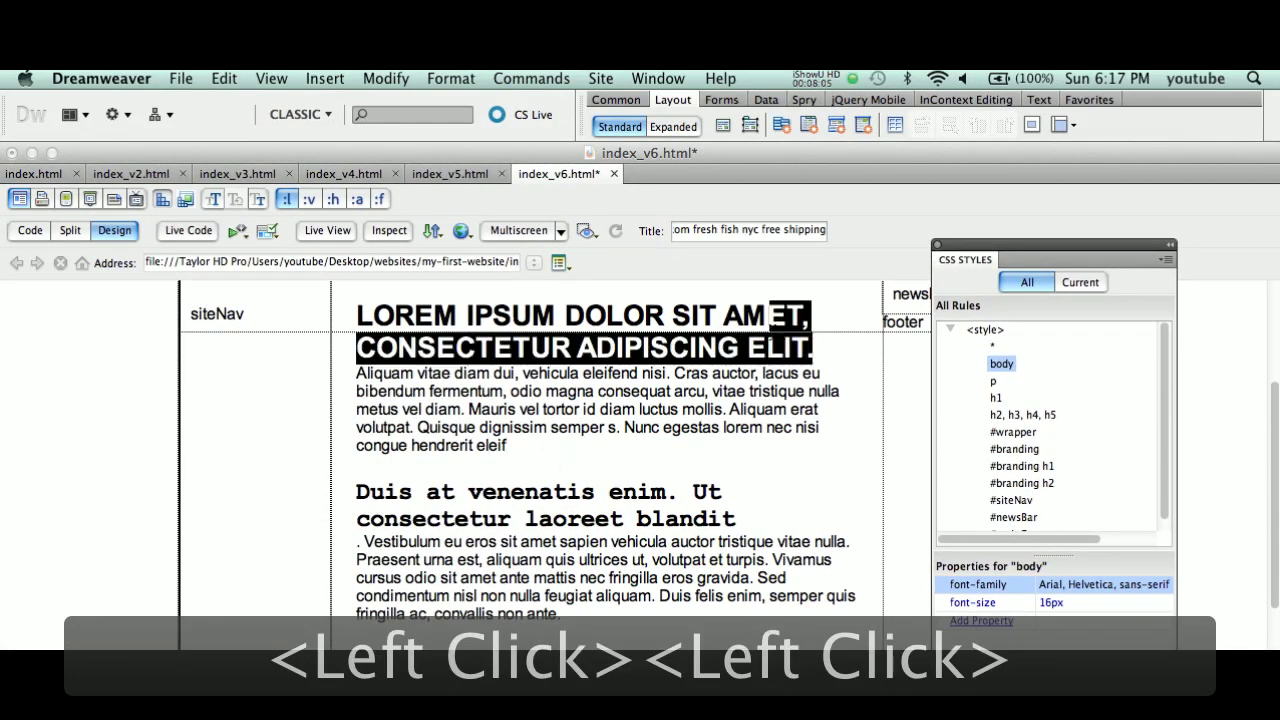
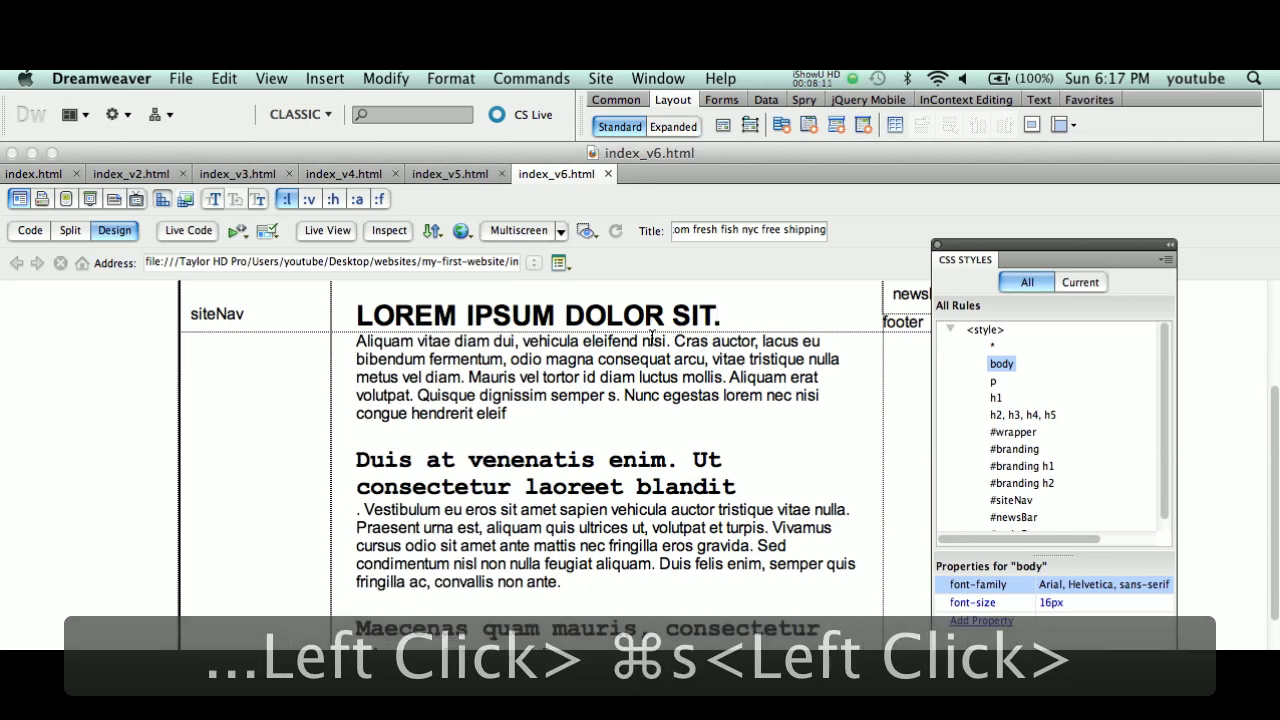
left_click(652, 338)
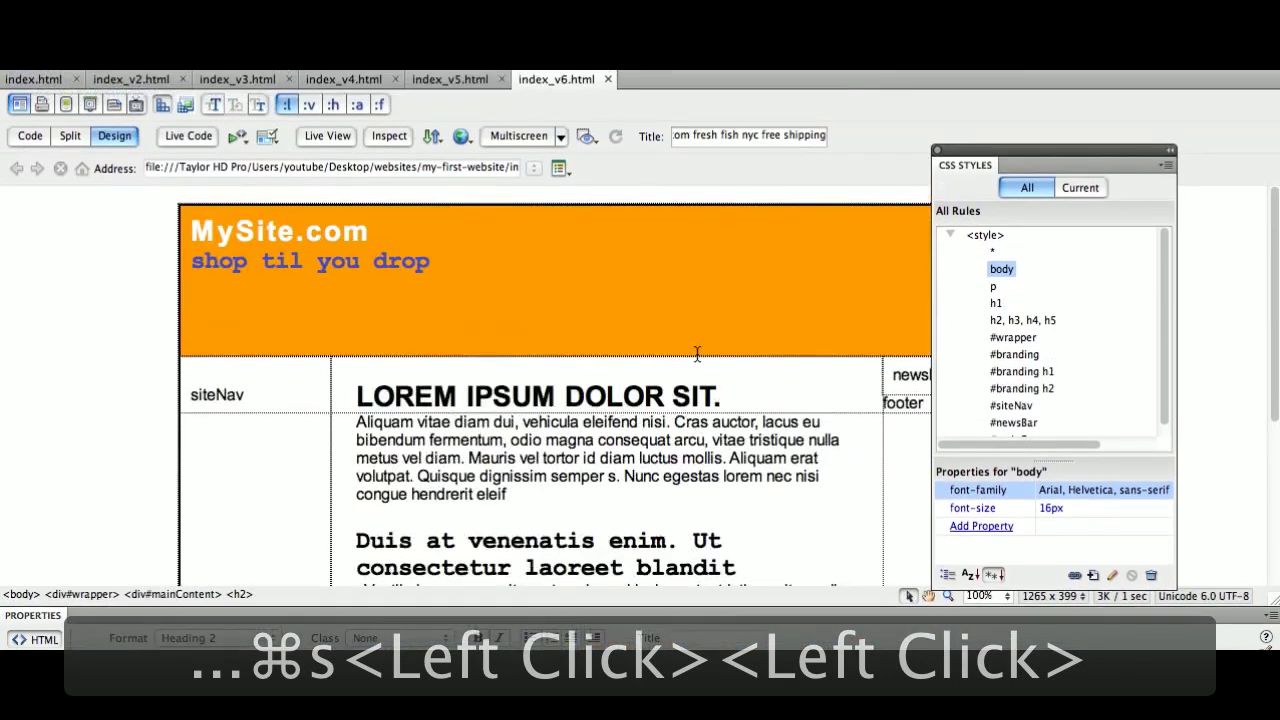
key("super+s")
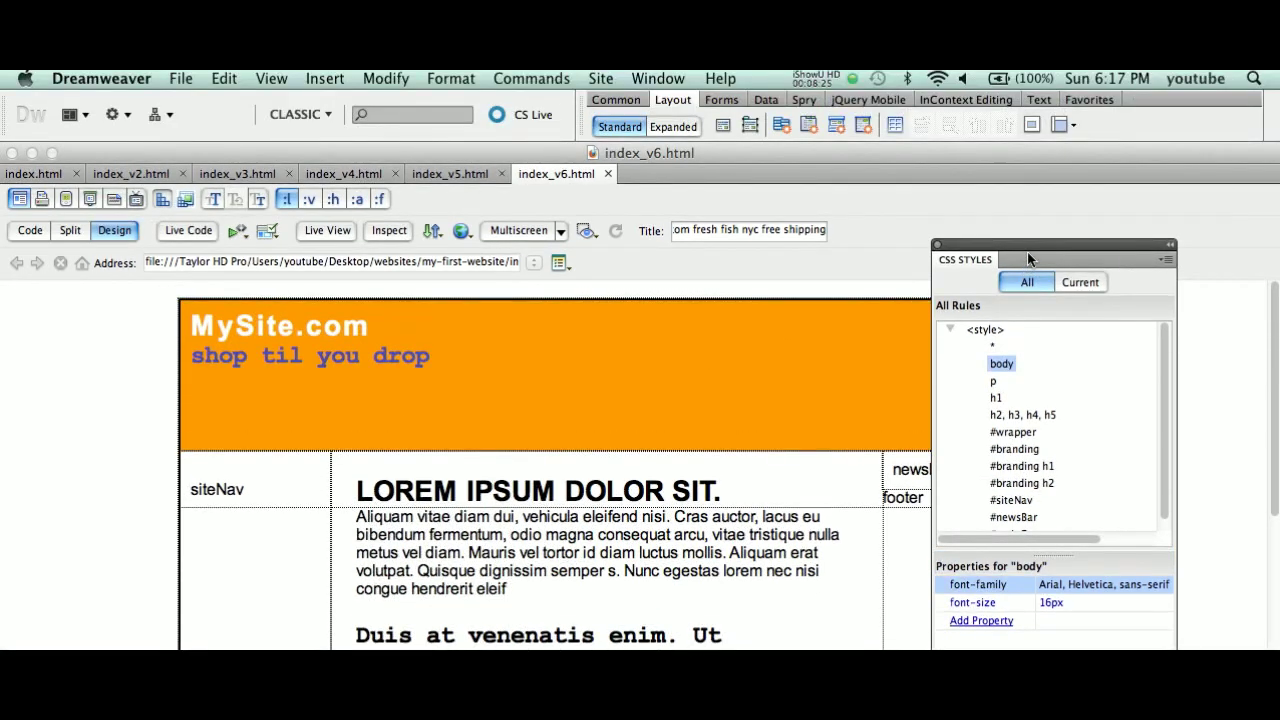
left_click(1039, 252)
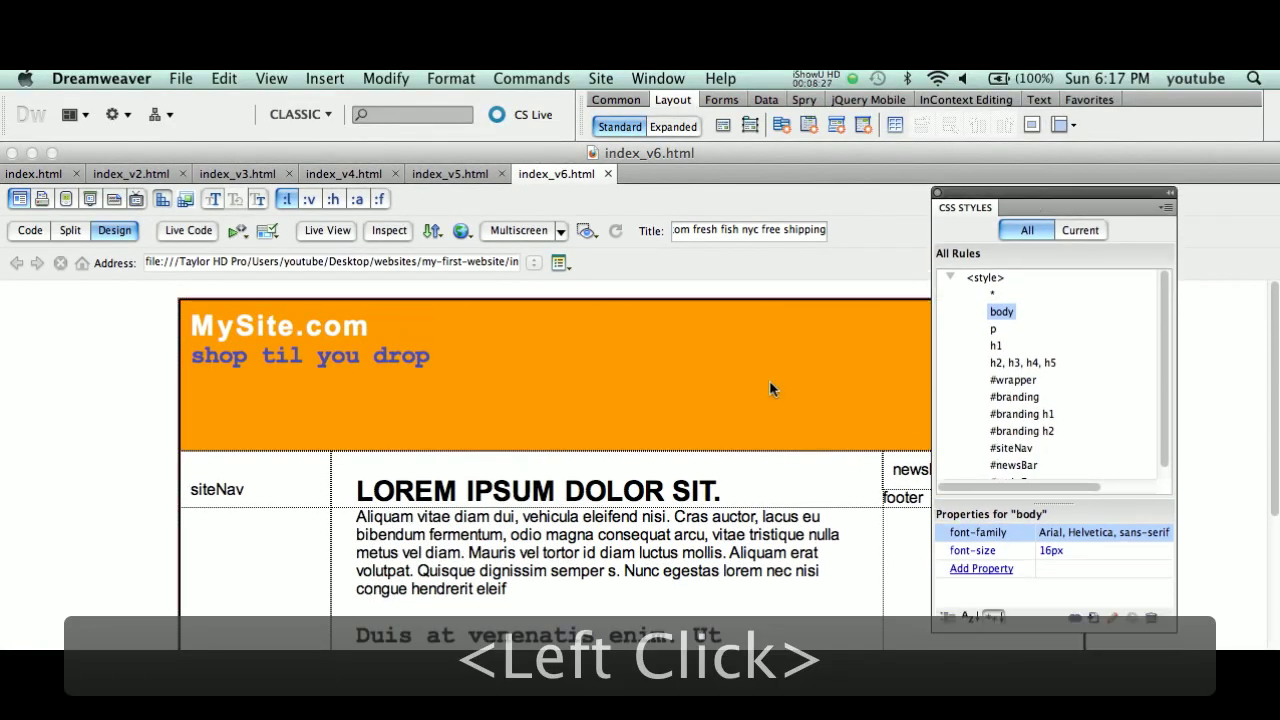
left_click(613, 384)
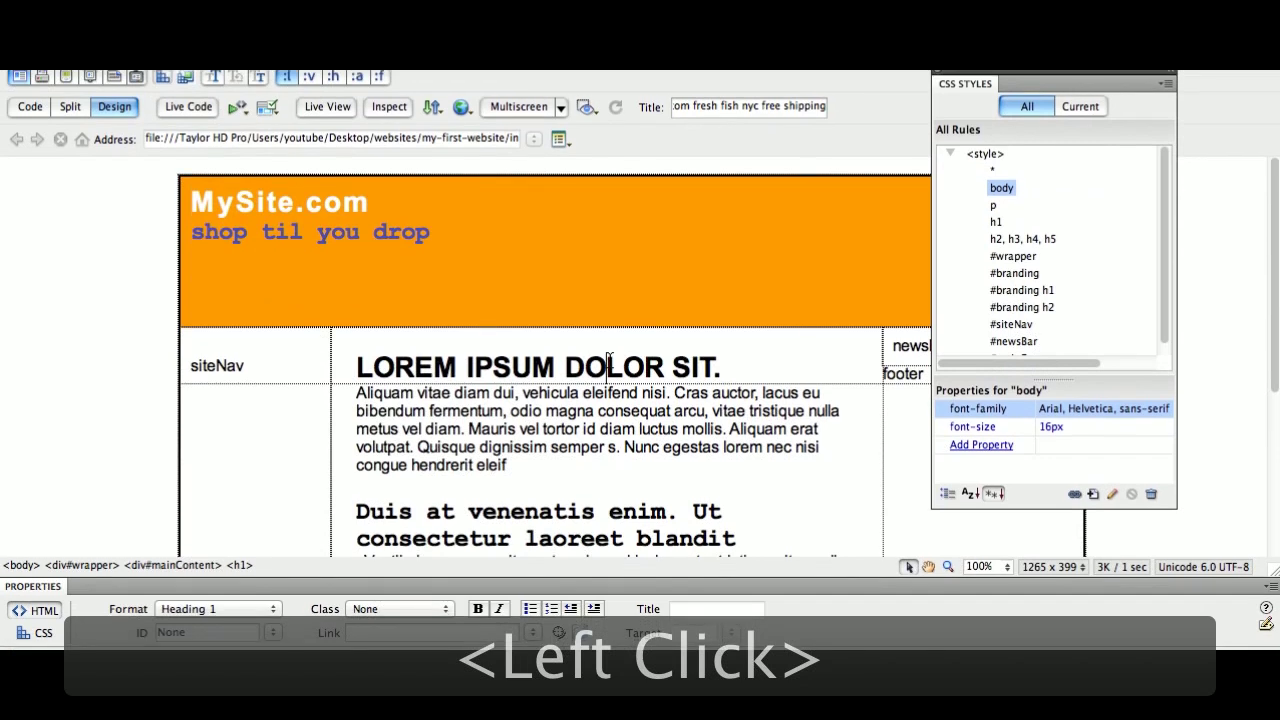
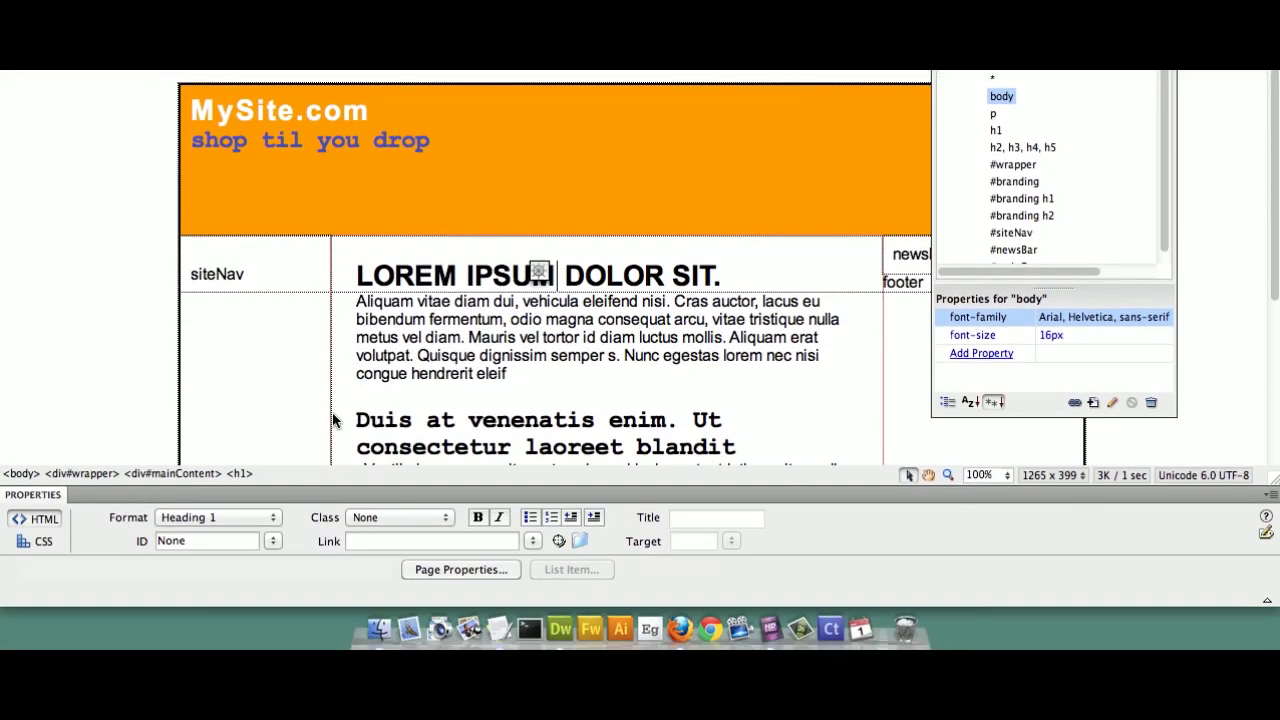
- Select the main heading via the tag selector, checking the mainContent and wrapper containers
left_click(253, 474)
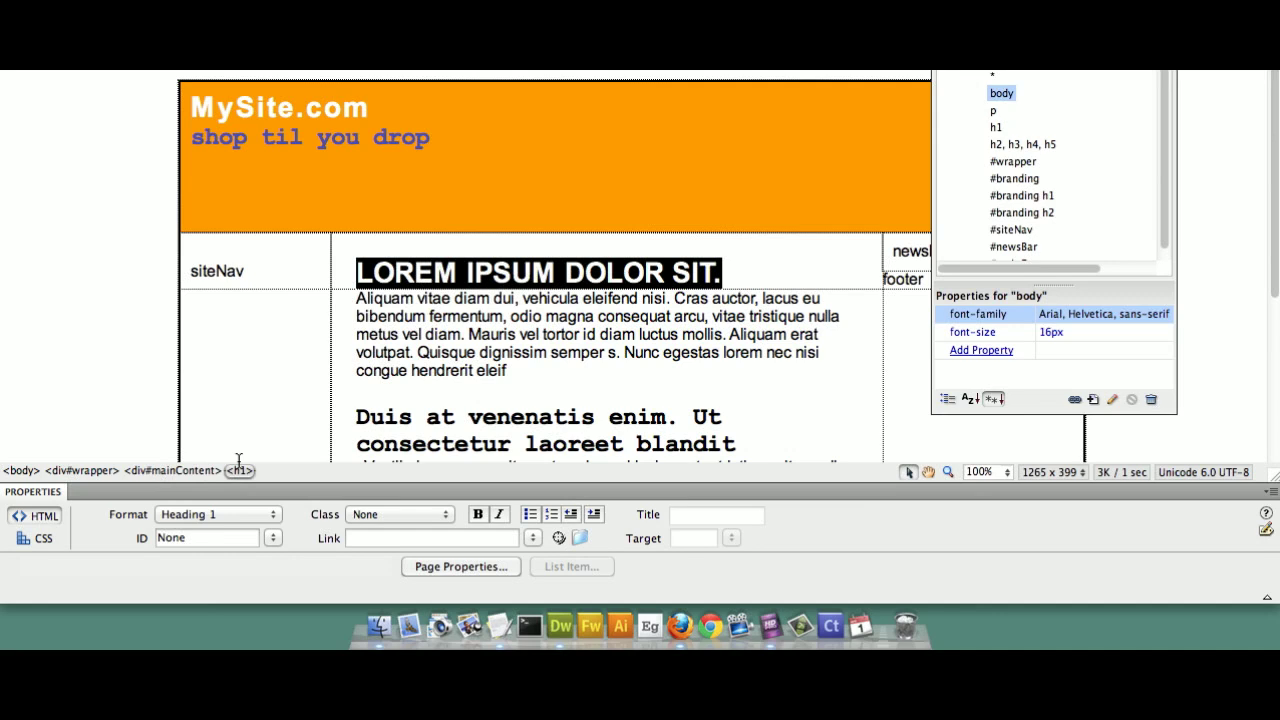
left_click(193, 478)
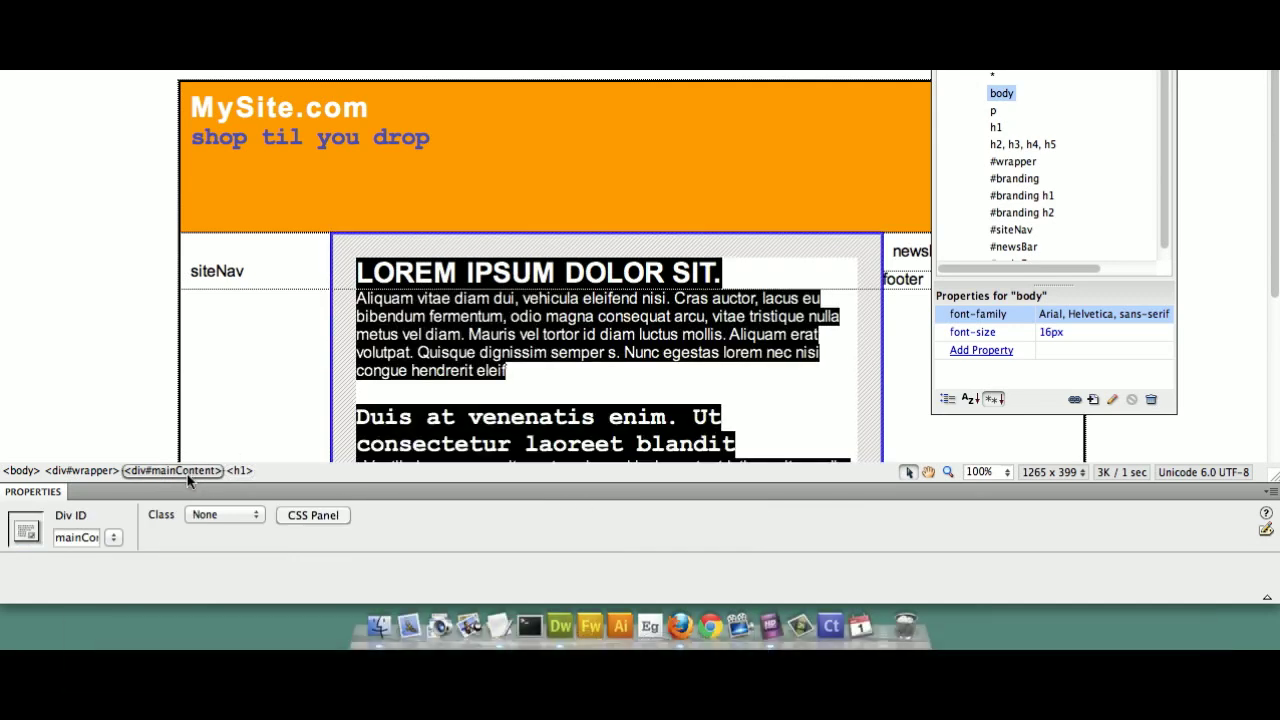
left_click(106, 474)
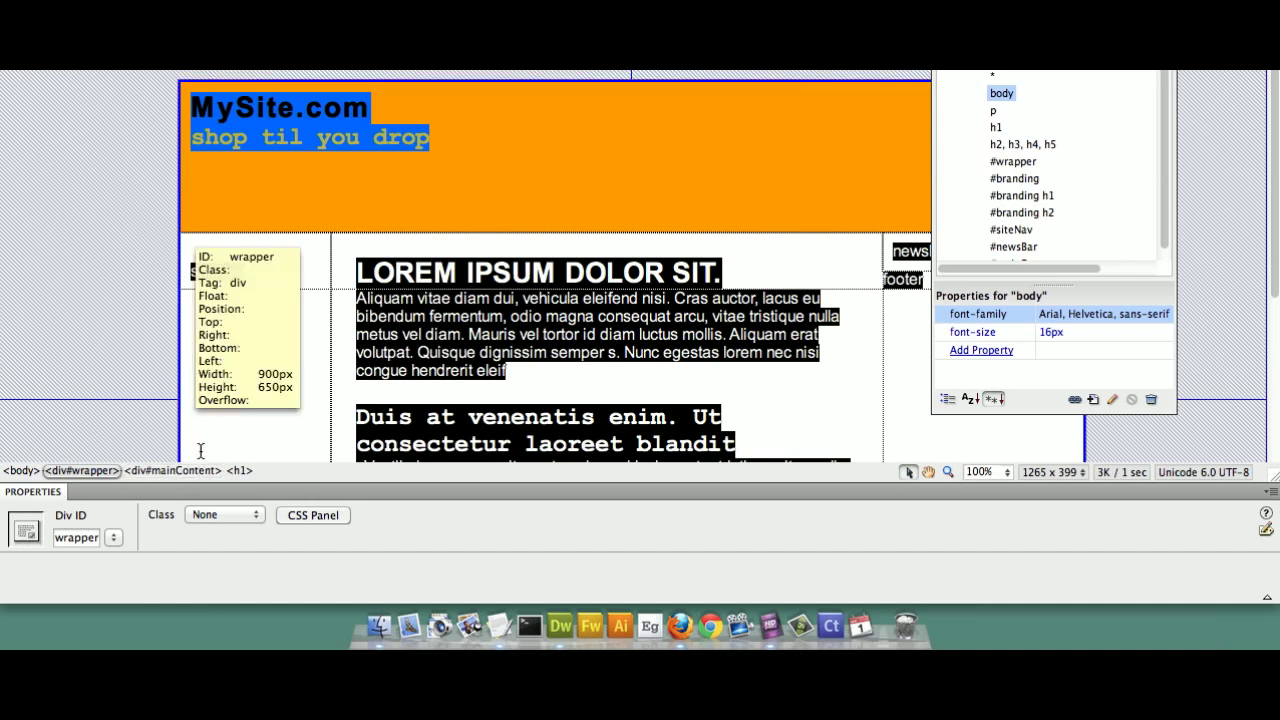
left_click(249, 475)
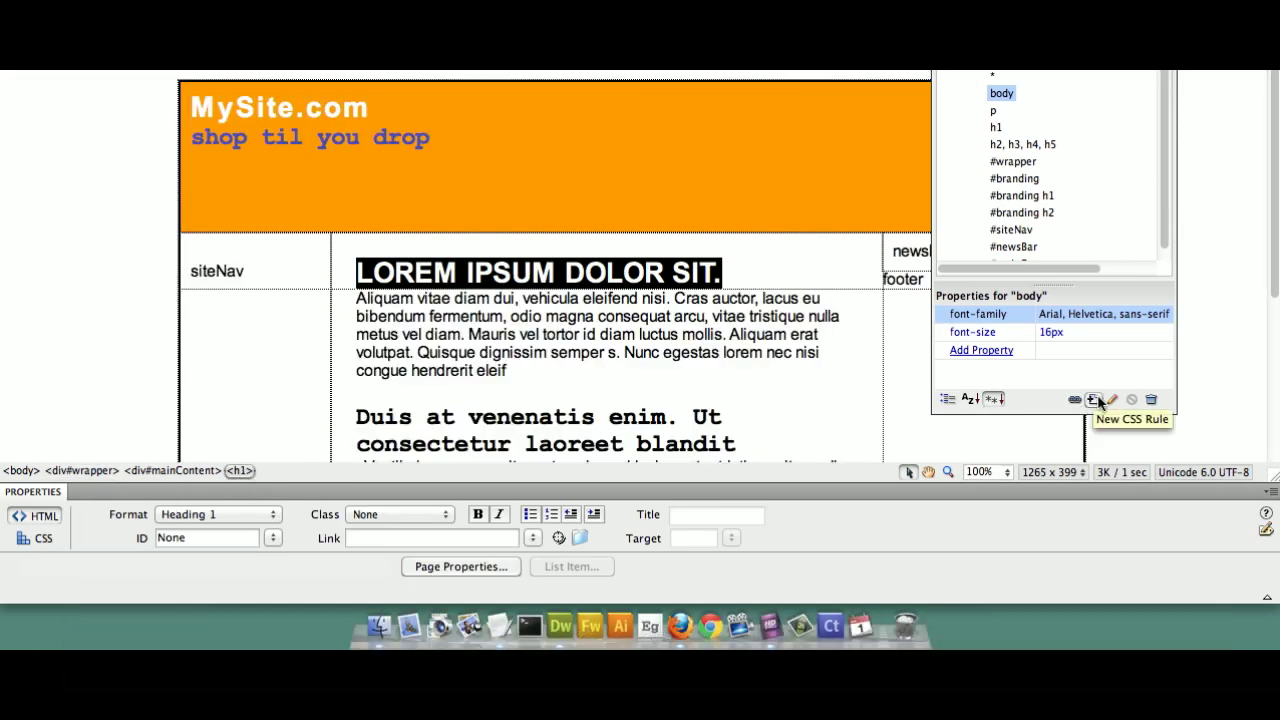
- Start a new CSS rule and reduce its selector to '#mainContent h1'
left_click(1102, 400)
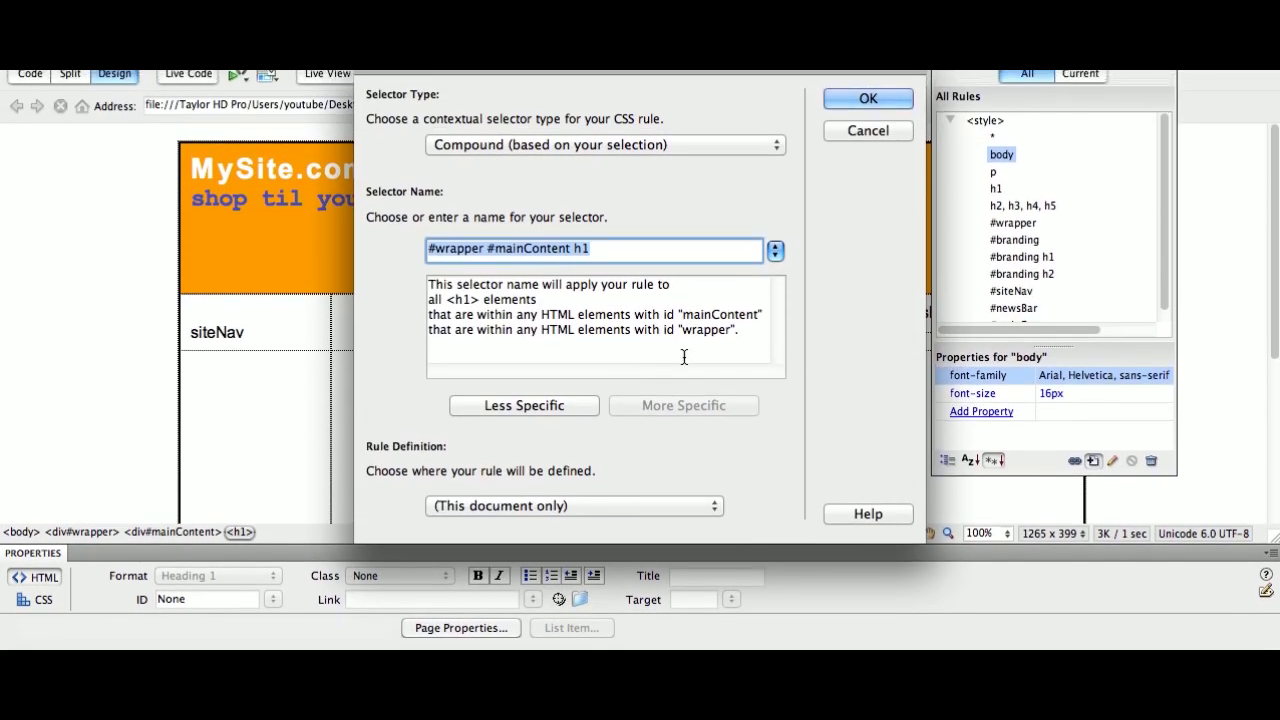
left_click(586, 375)
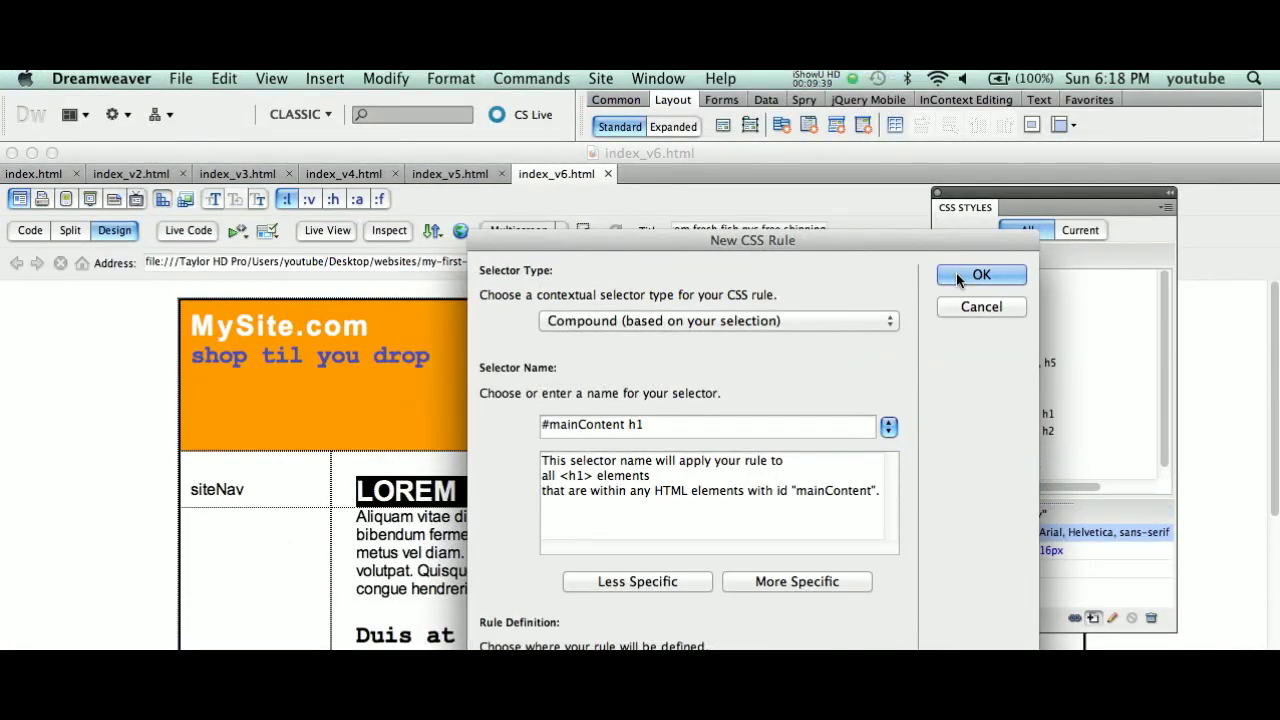
- Confirm the #mainContent h1 selector and set its text-transform to capitalize
left_click(982, 281)
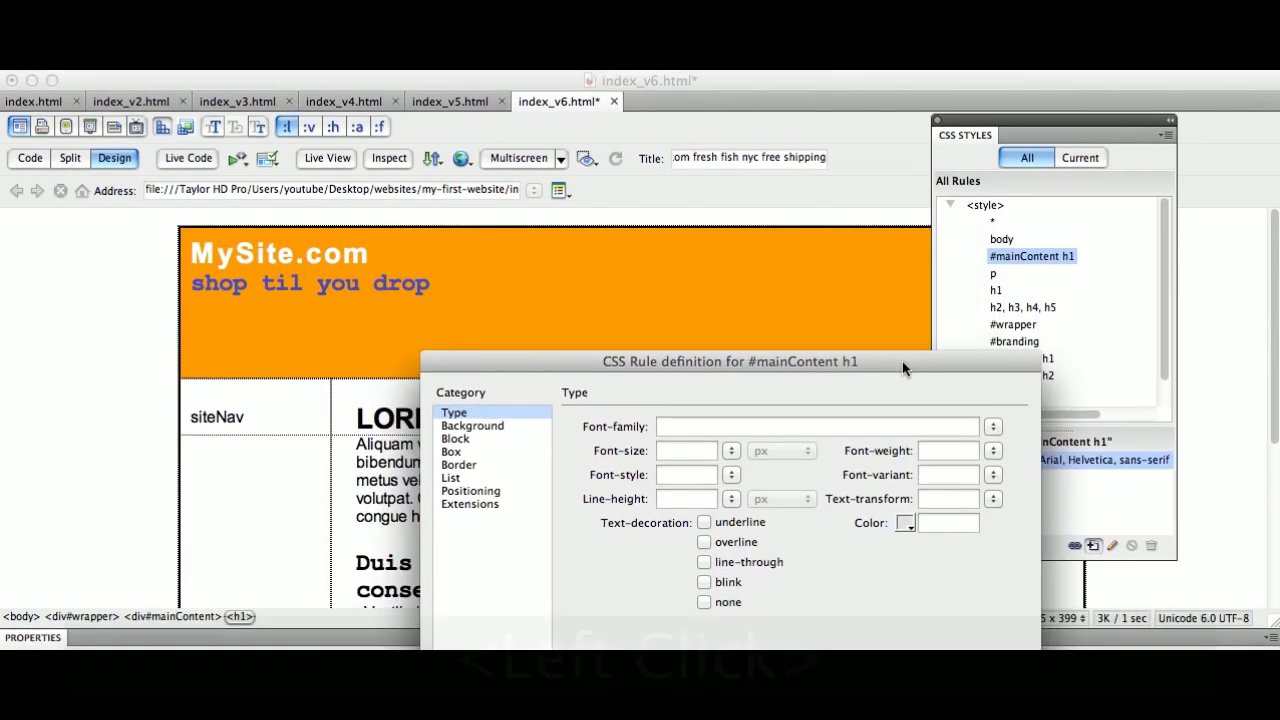
left_click(898, 358)
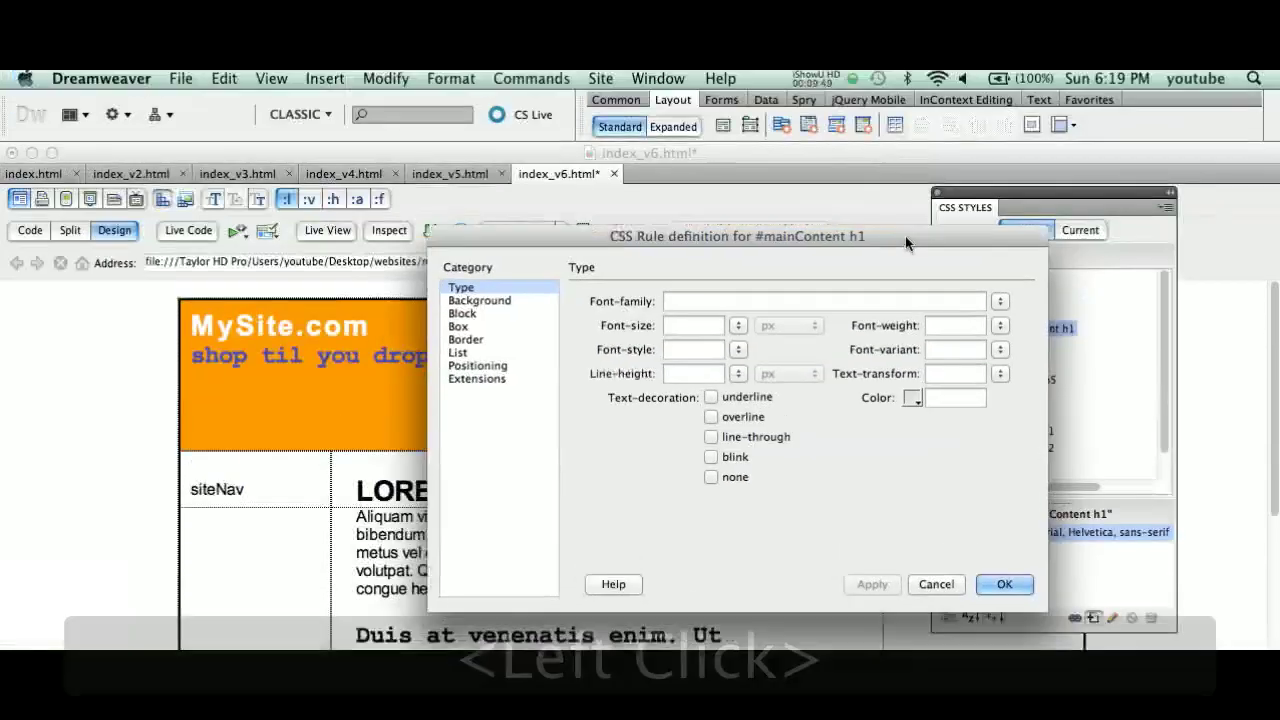
left_click(900, 244)
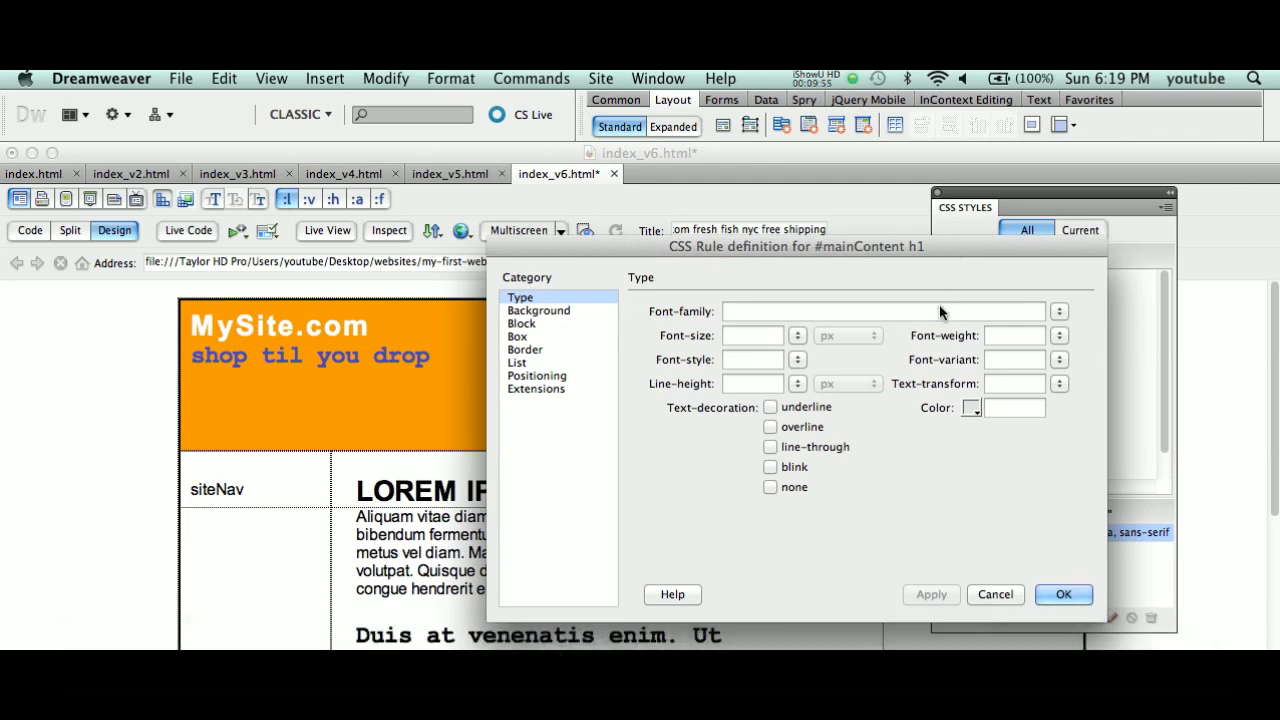
left_click(915, 313)
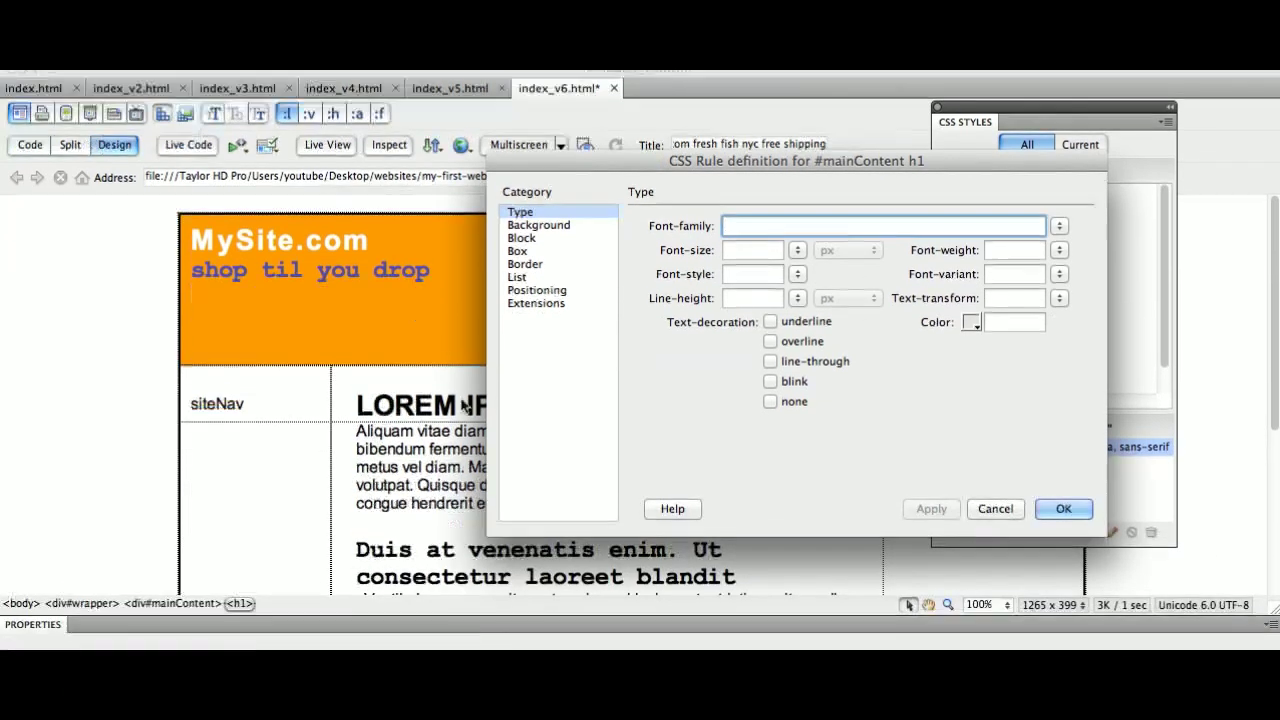
left_click(1058, 351)
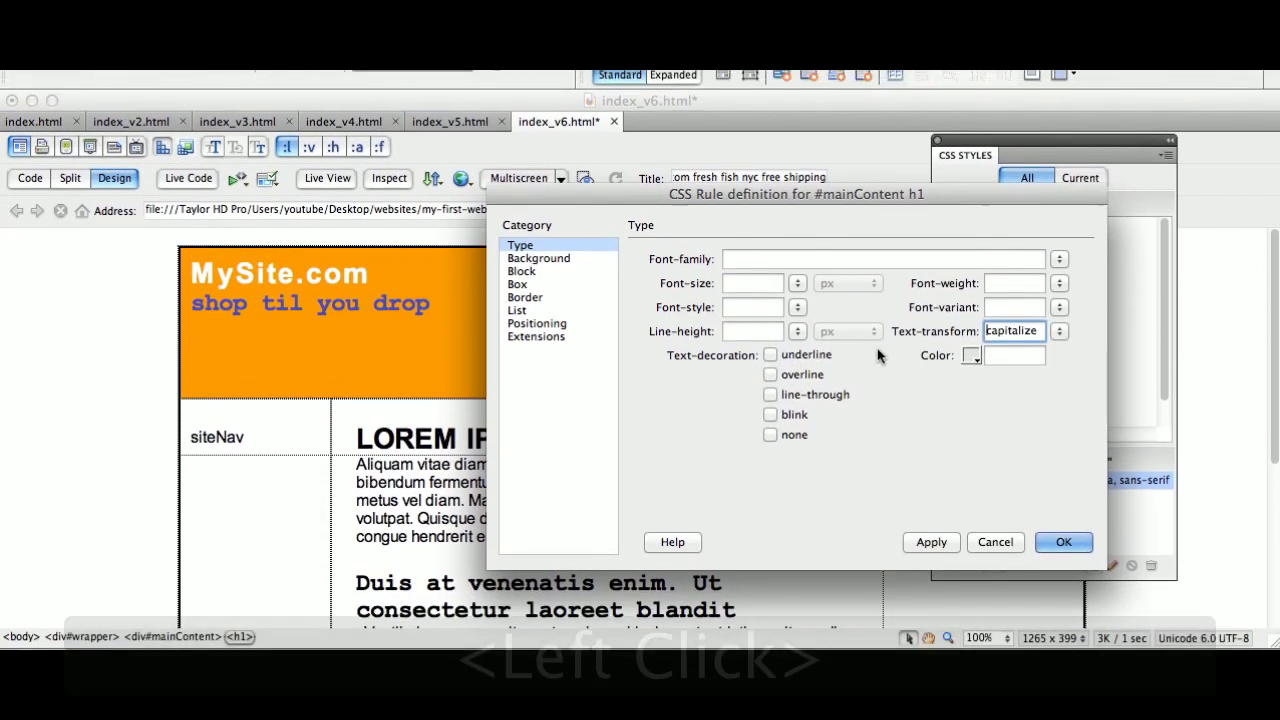
- Give the #mainContent h1 rule the brown colour #960 from the swatches
left_click(471, 444)
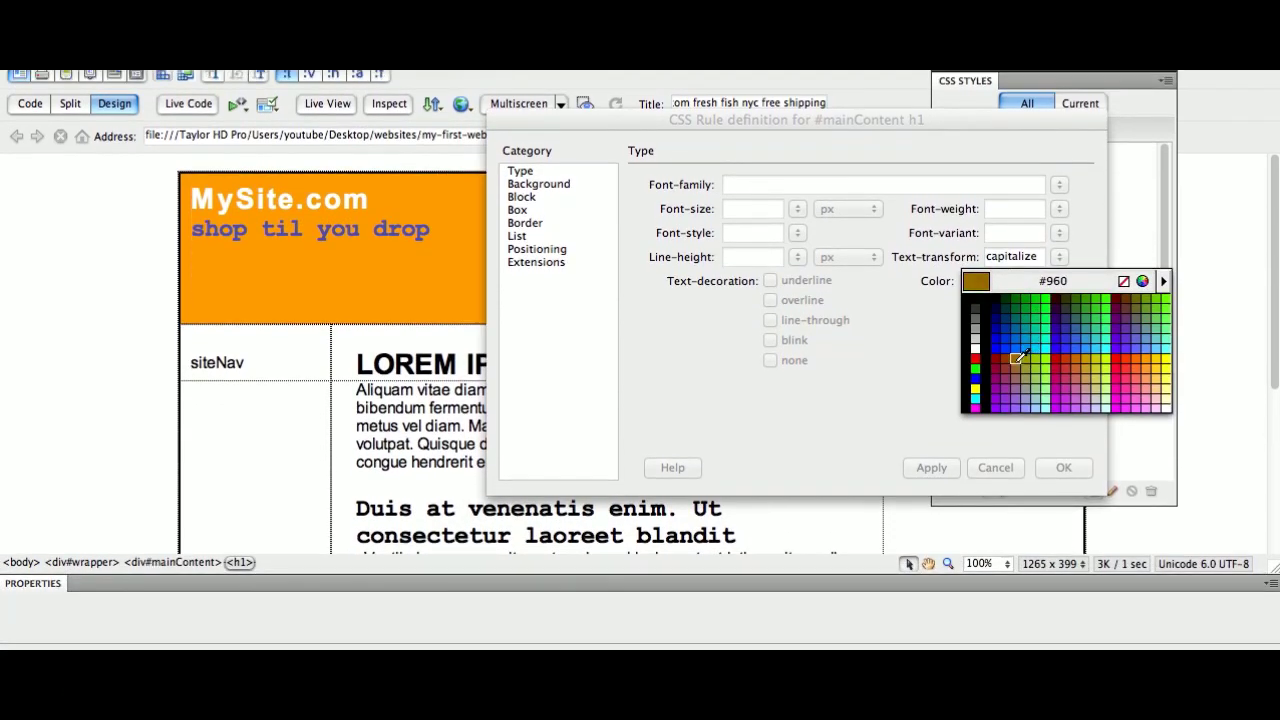
left_click(1053, 372)
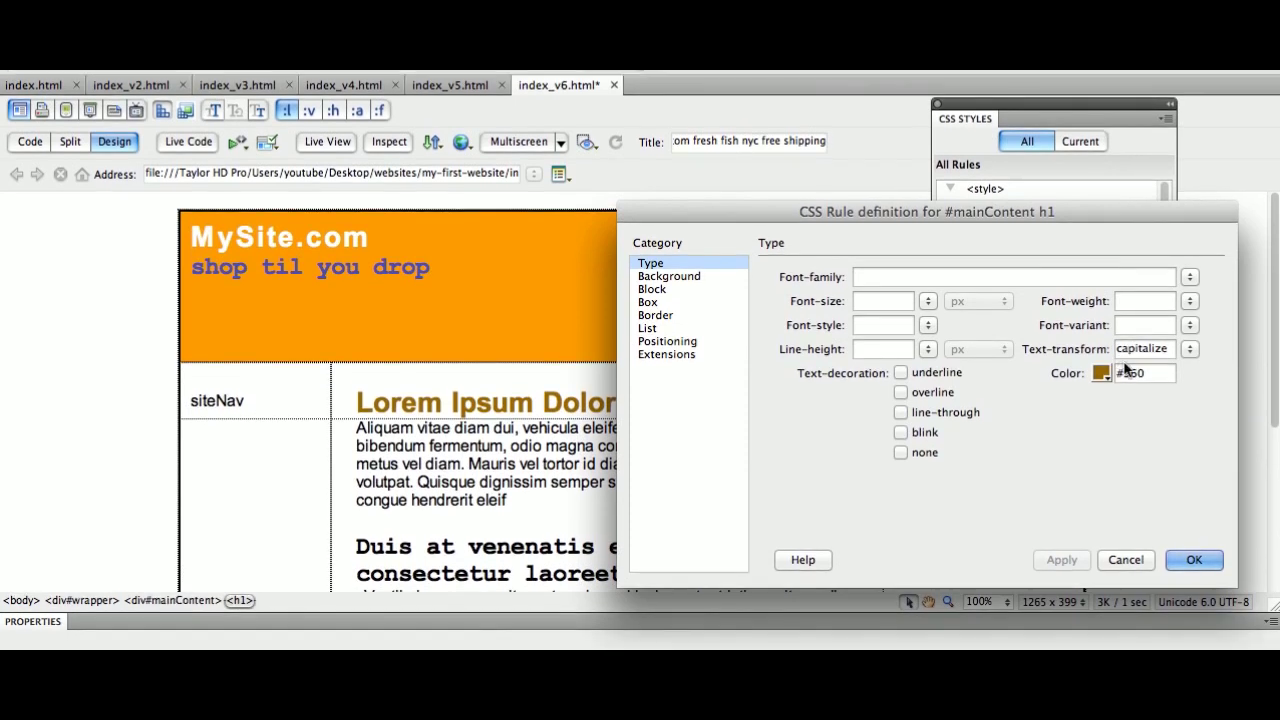
- Confirm the heading rule settings and save the page
left_click(1208, 432)
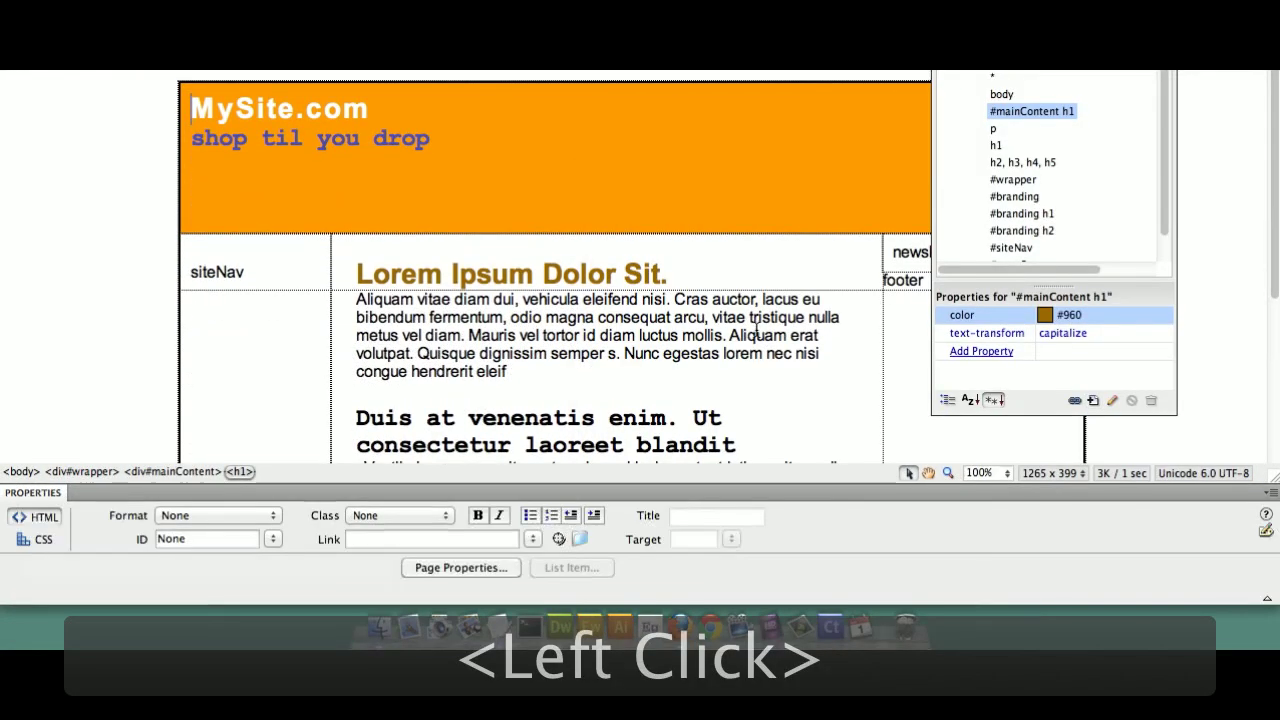
key("super+s")
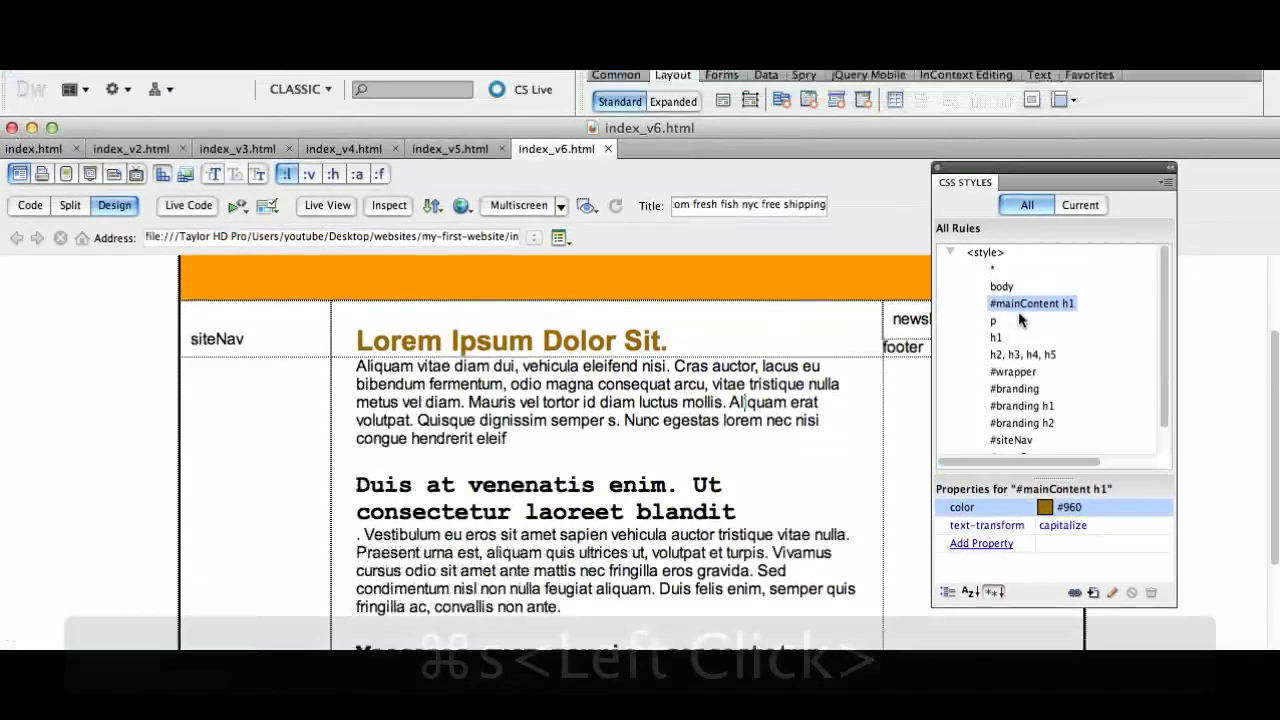
- Reorder the style list so #mainContent h1 sits directly after #mainContent, then save
left_click(1033, 334)
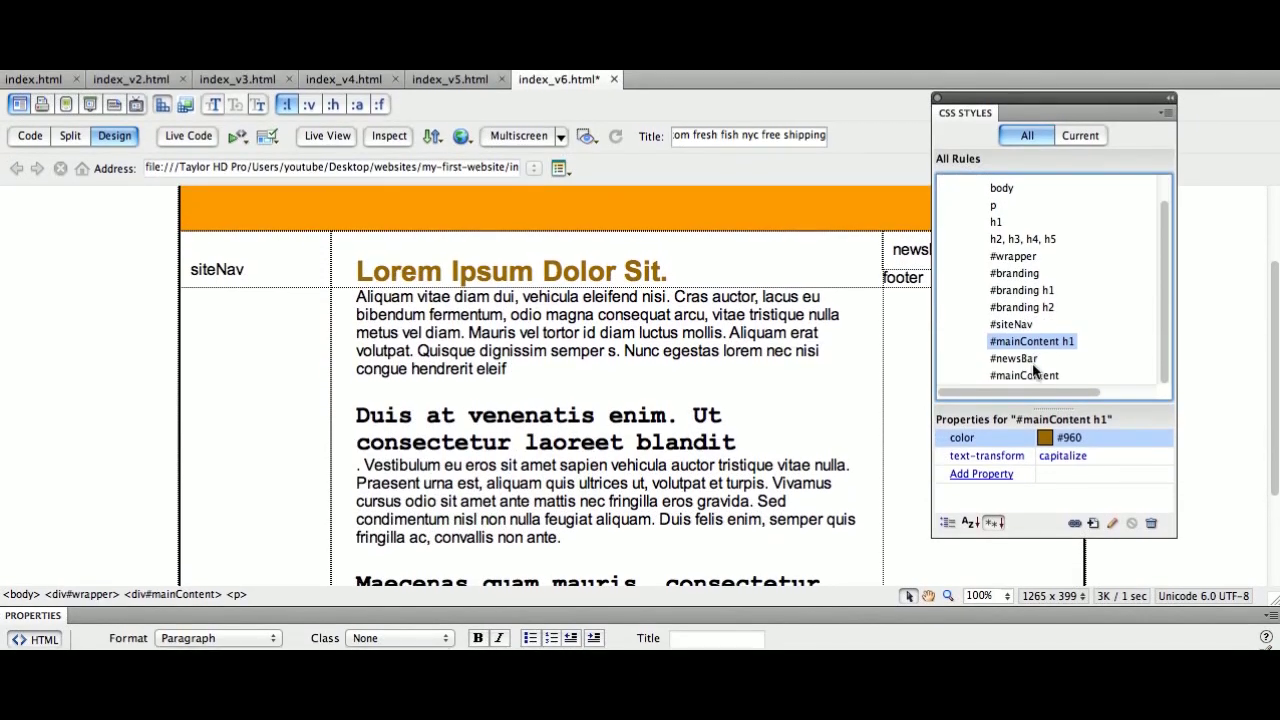
left_click(1037, 356)
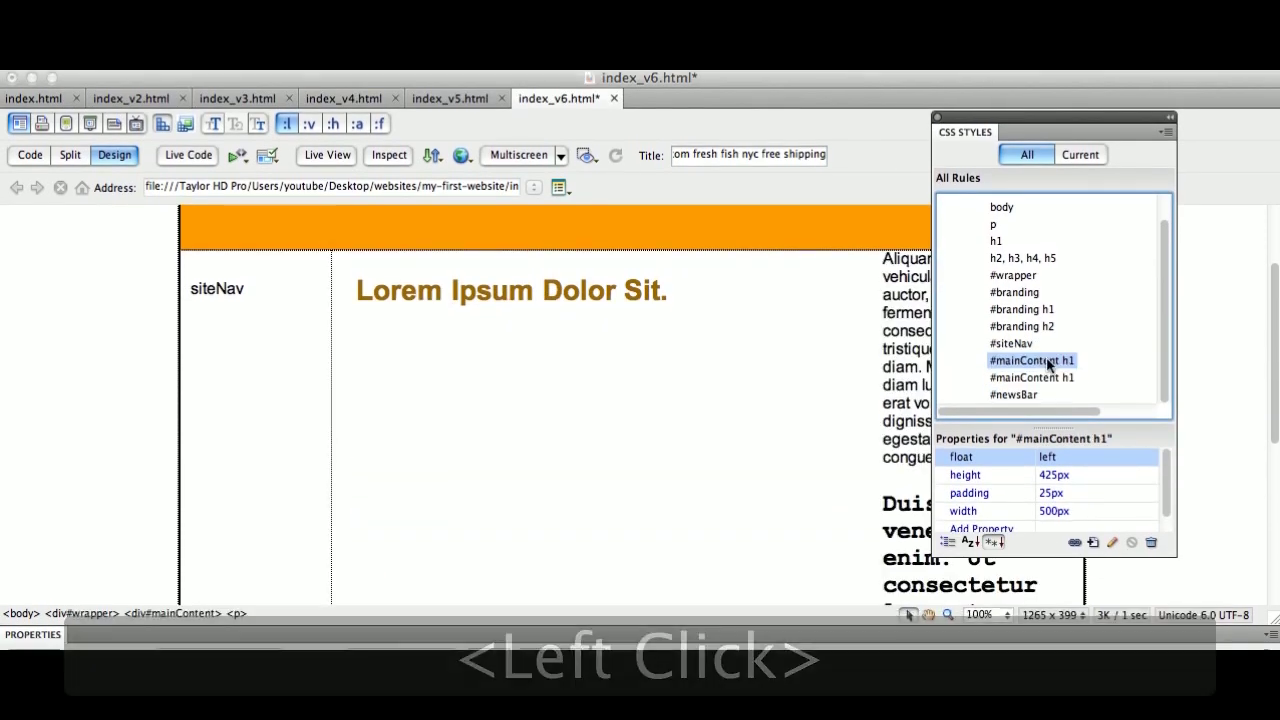
key("super+z")
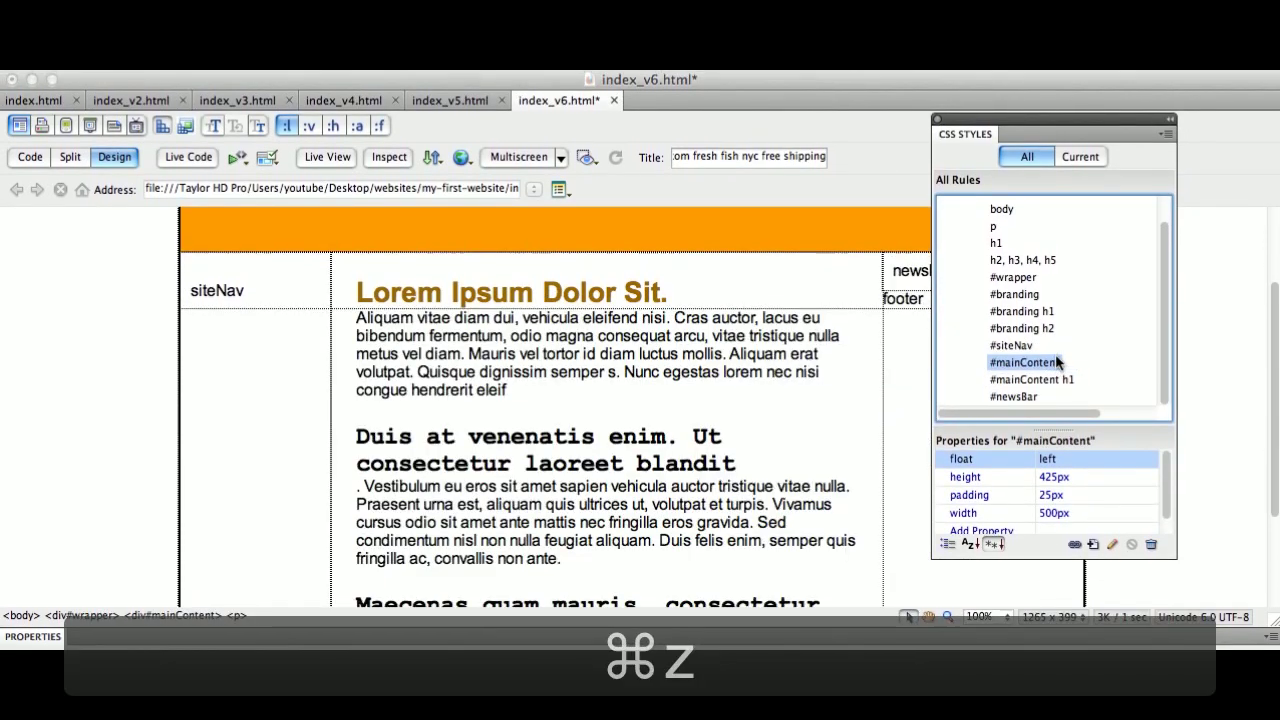
left_click(1081, 352)
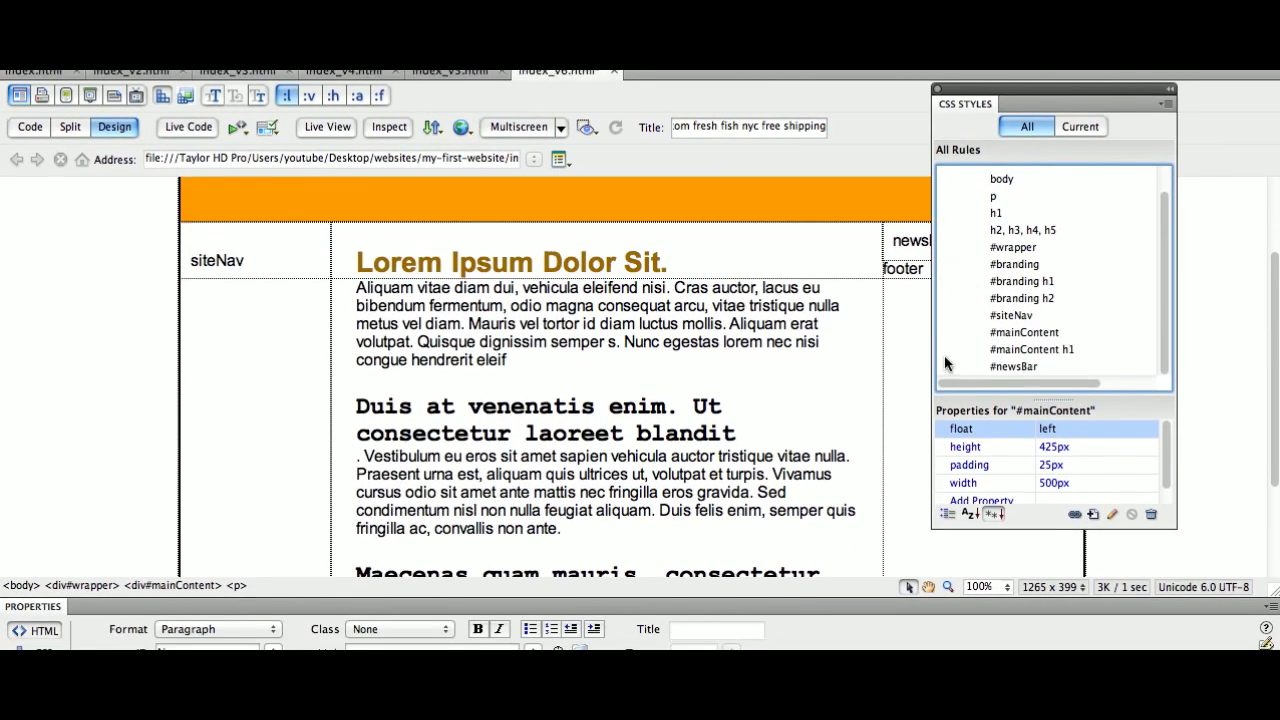
key("super+s")
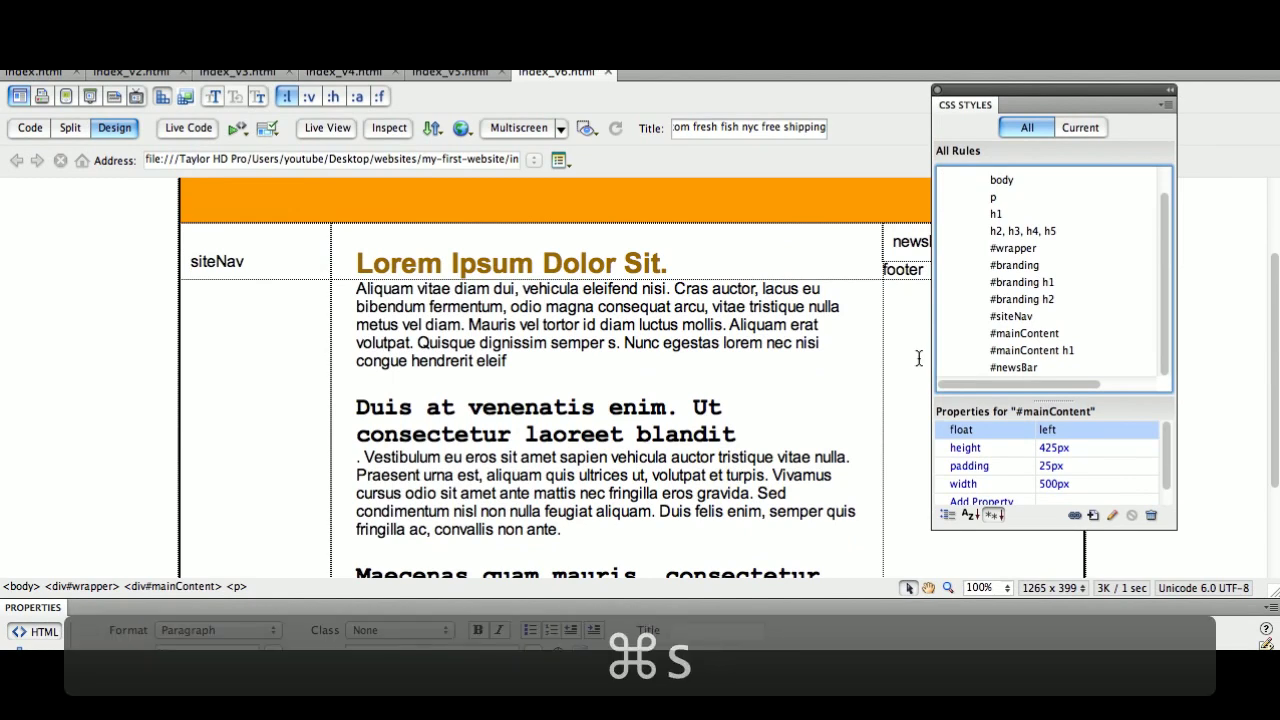
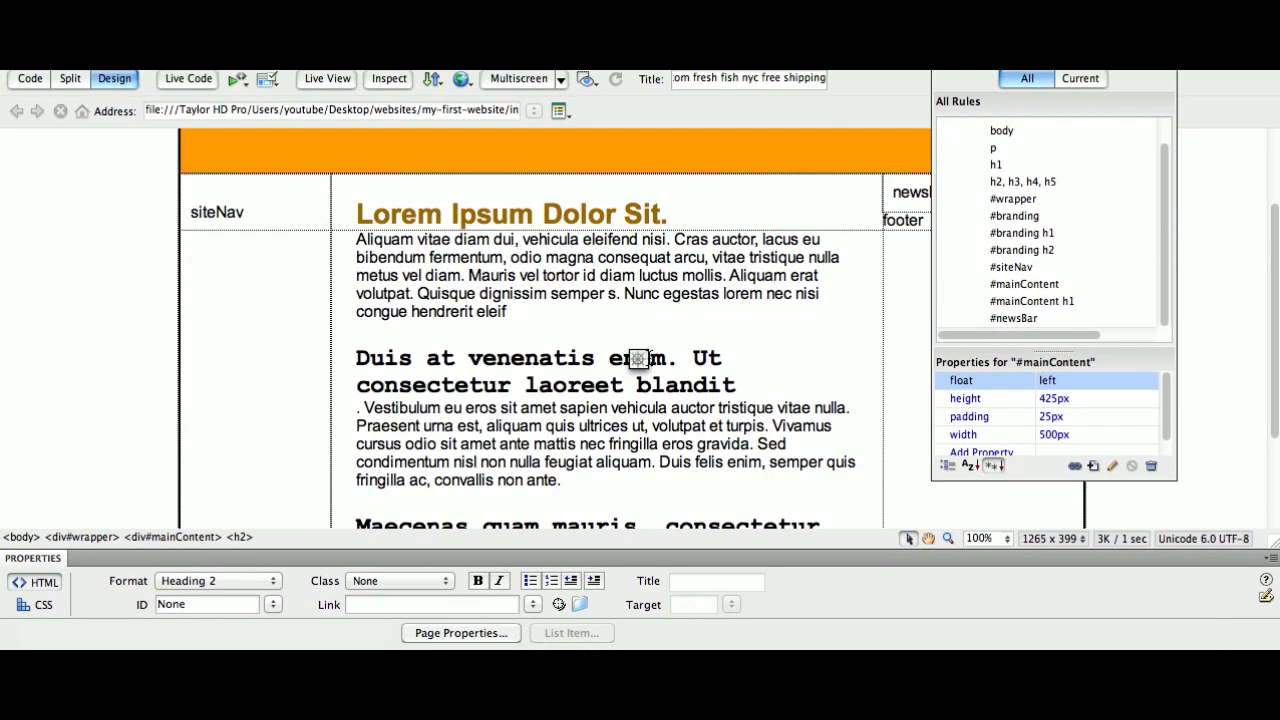
- Select the whole first Heading 2 subheading inside mainContent
left_click(588, 362)
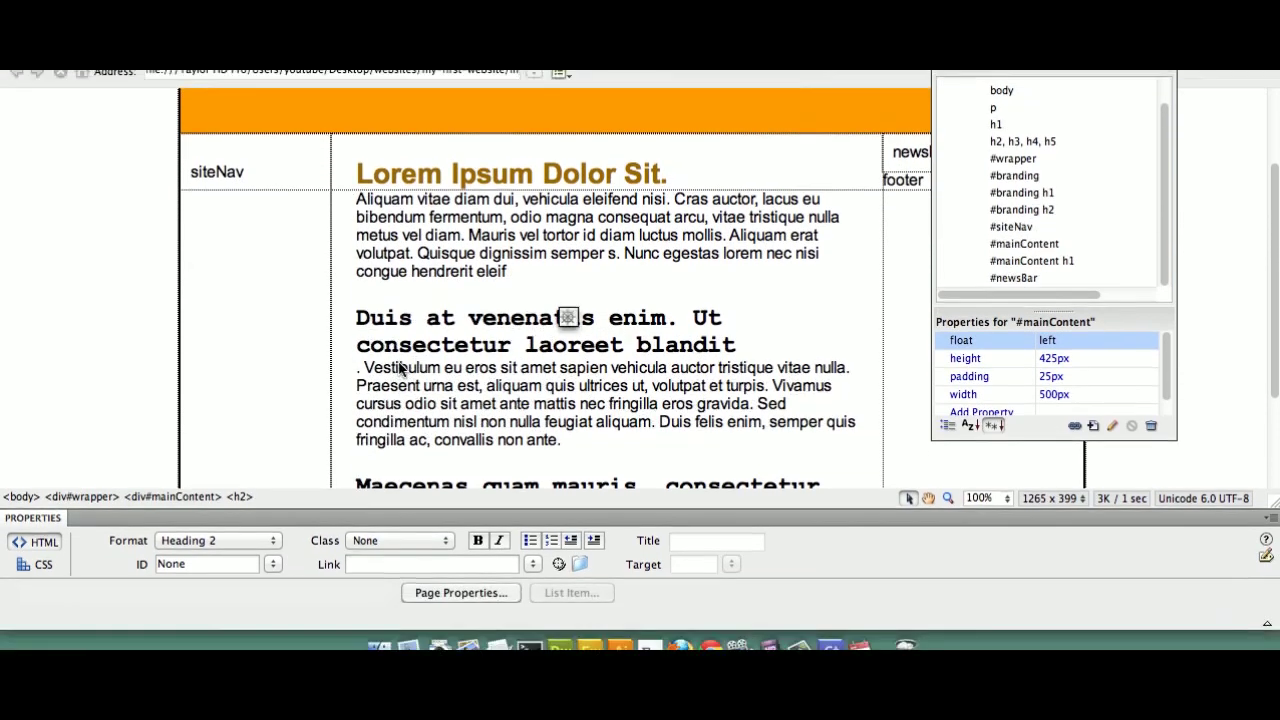
left_click(249, 477)
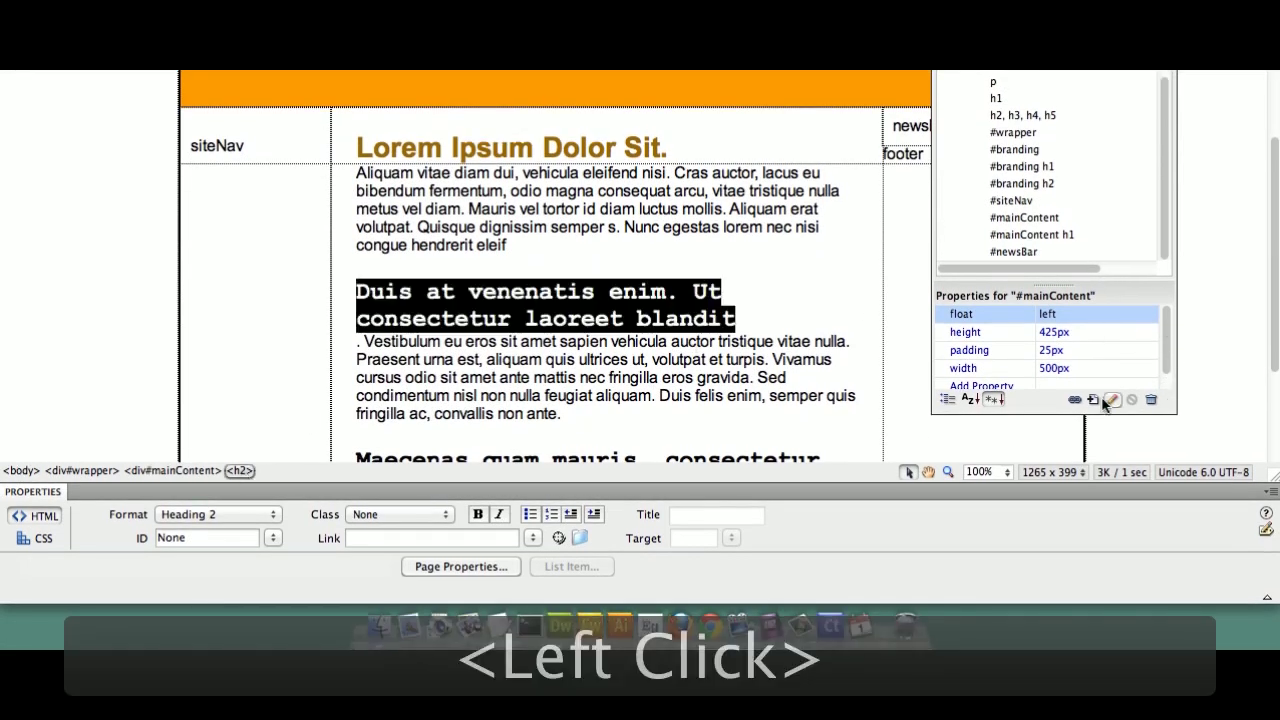
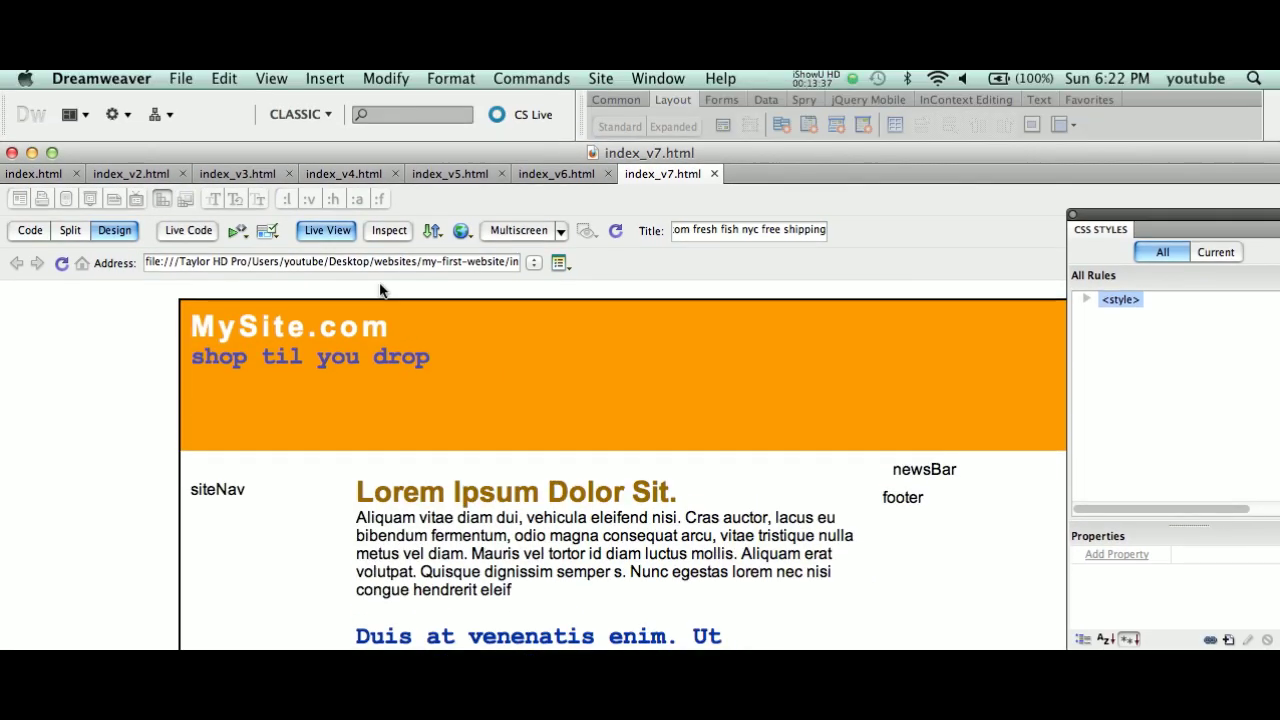
- Expand the <style> node to reveal the full list of style rules
left_click(342, 233)
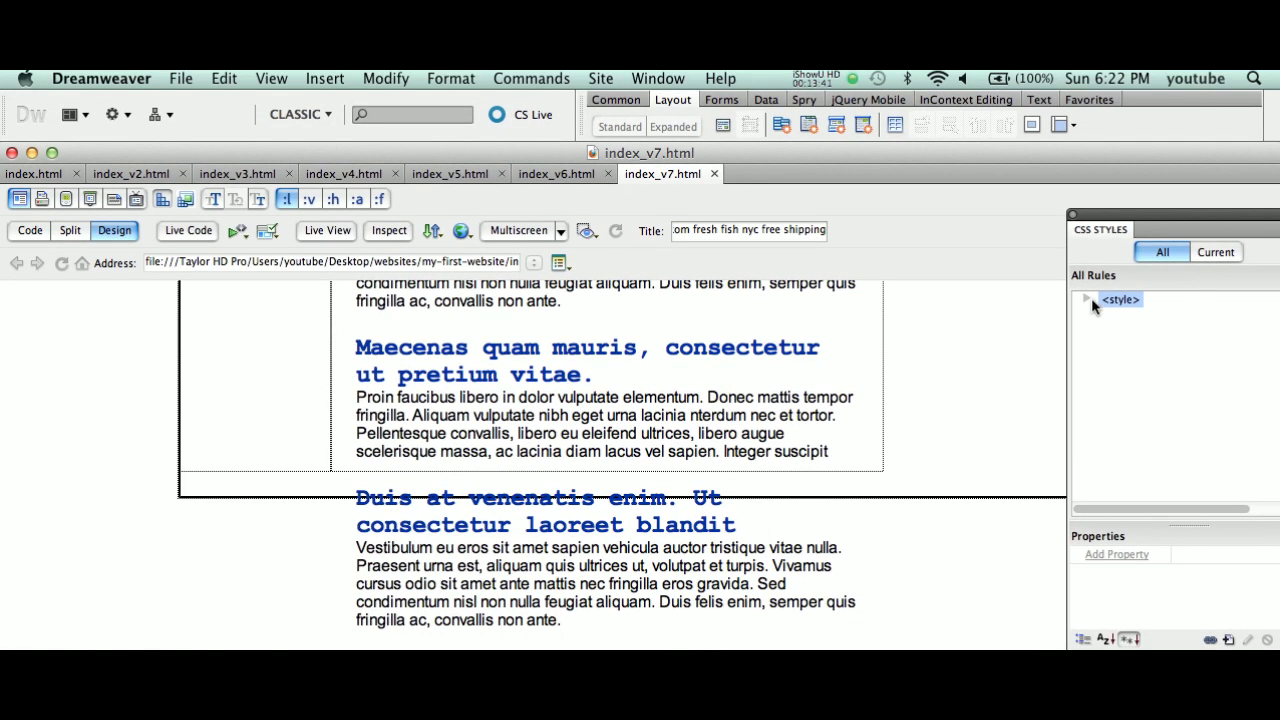
left_click(1091, 298)
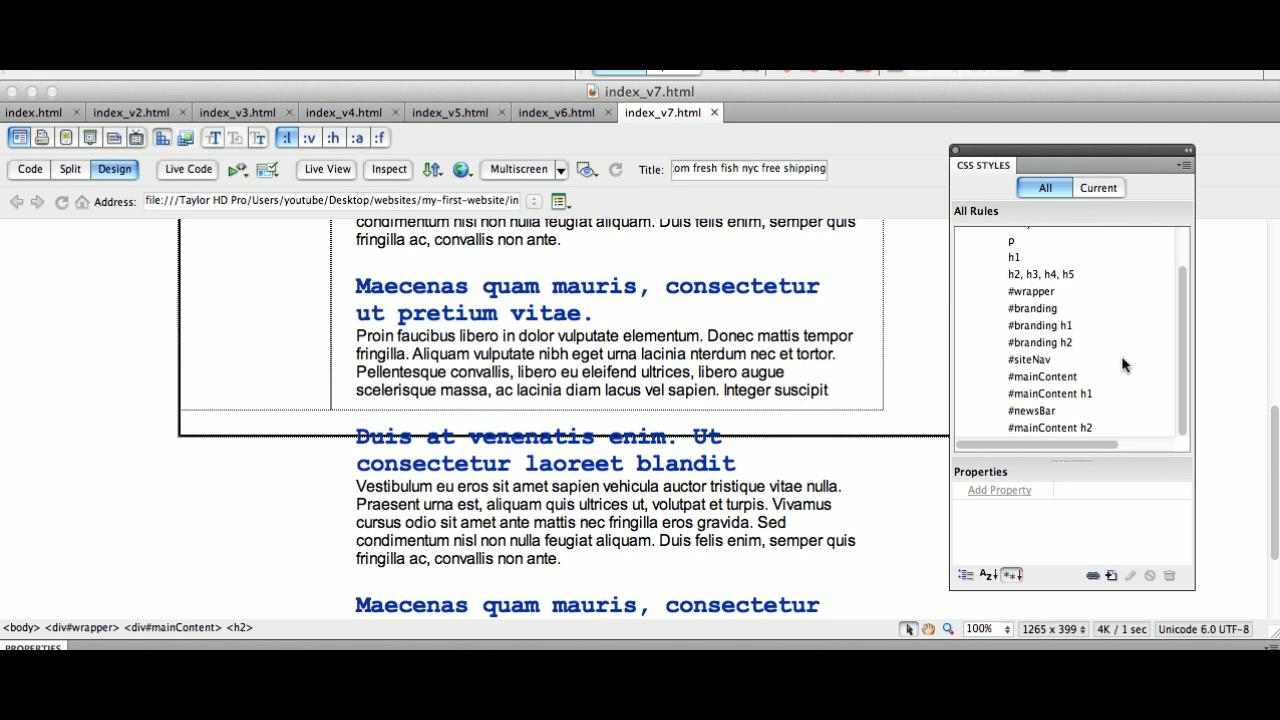
- Clear the 425px Height from #mainContent's Box settings so it grows with text, and save
left_click(1065, 369)
double_click(1061, 361)
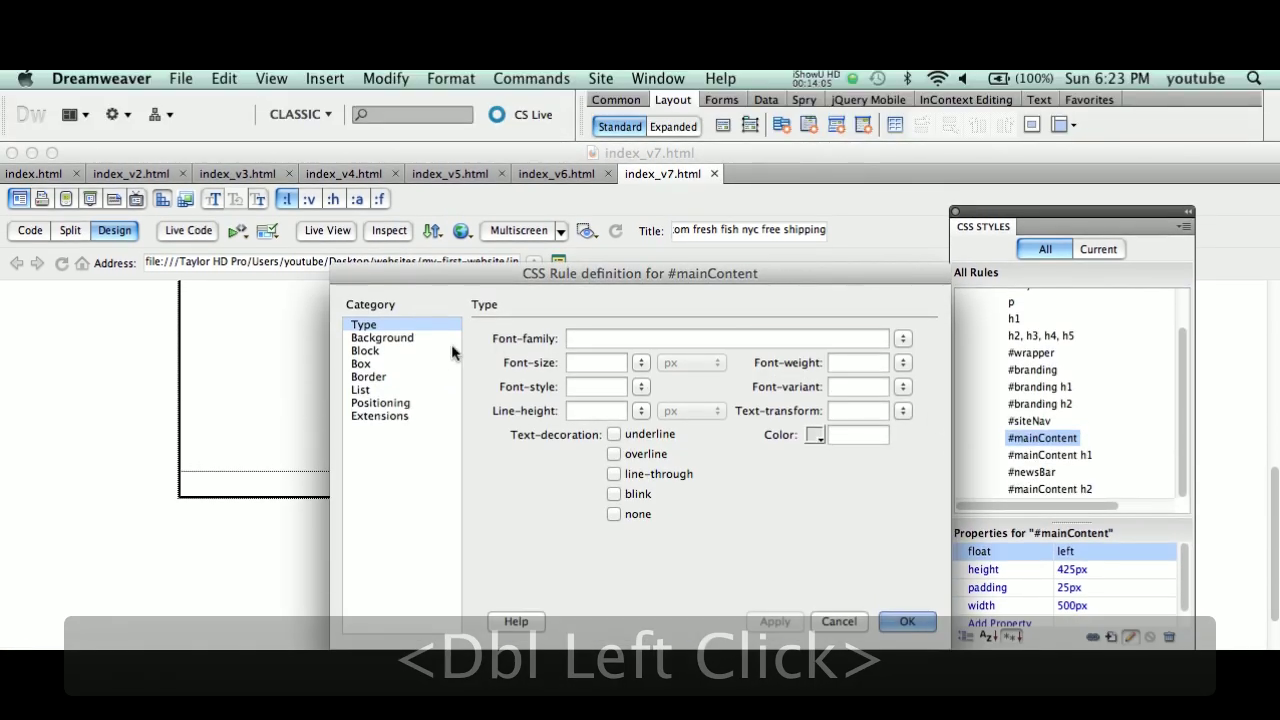
left_click(434, 364)
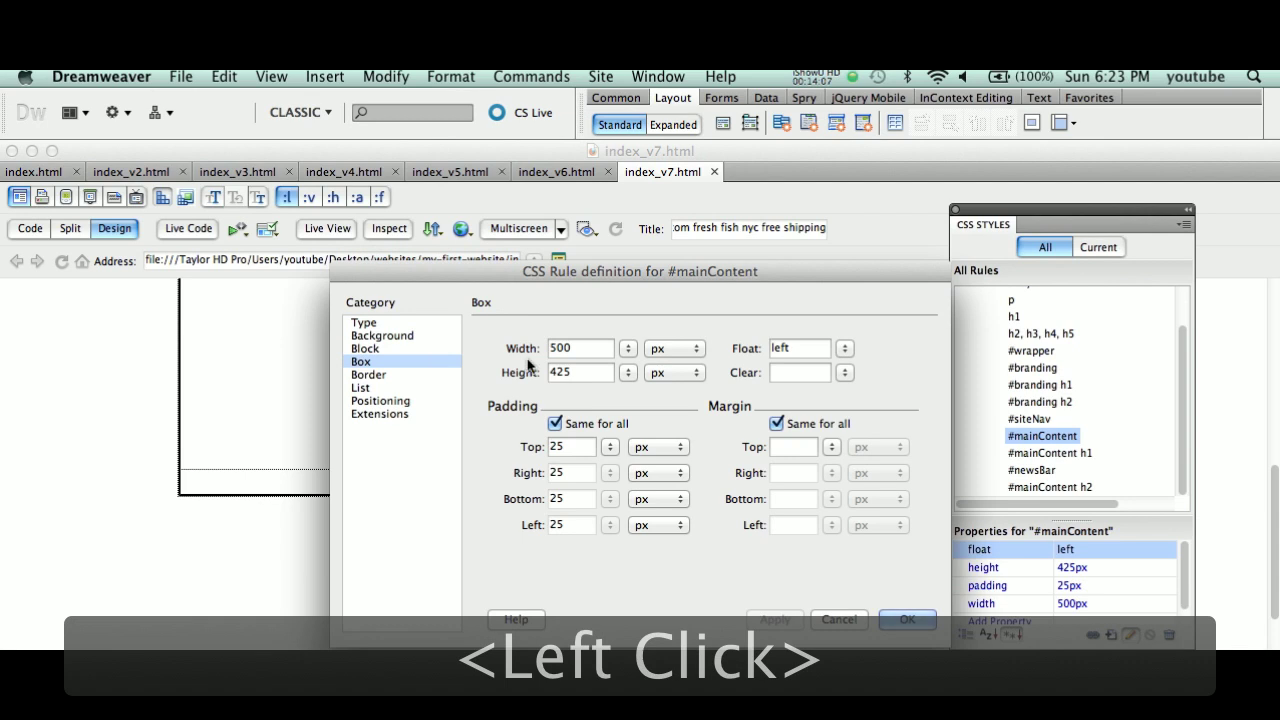
left_click(599, 358)
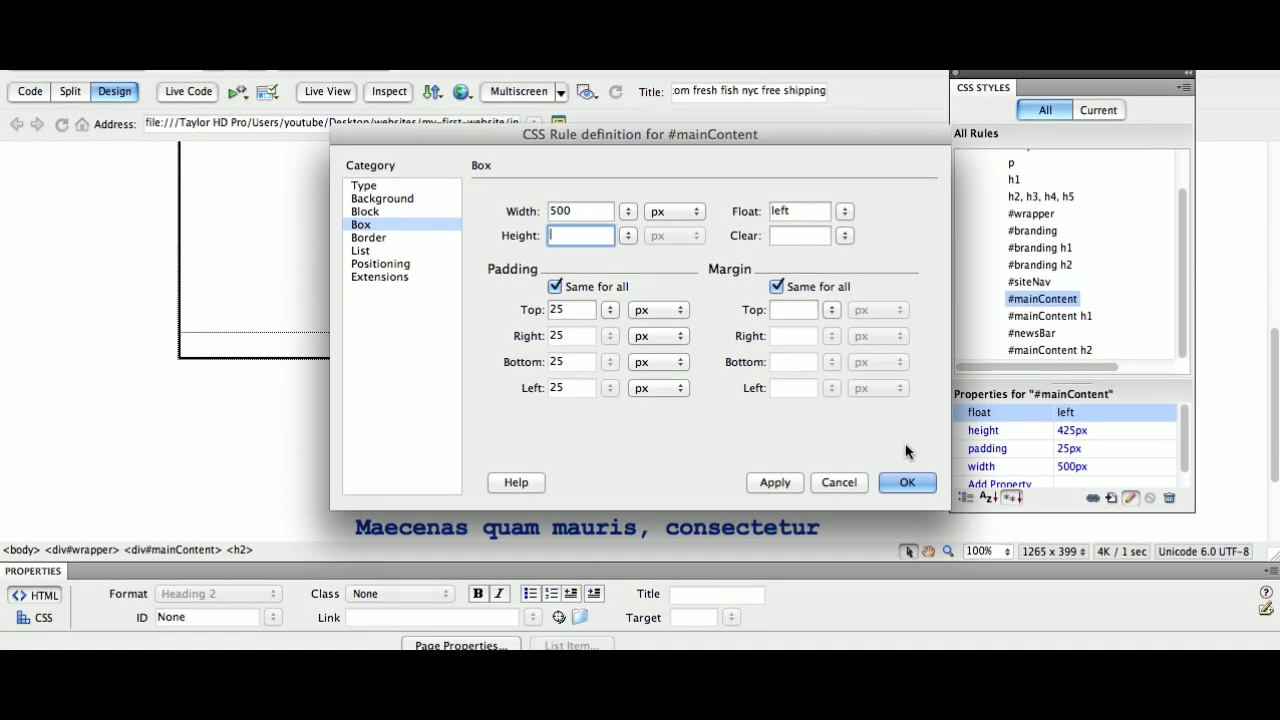
left_click(912, 394)
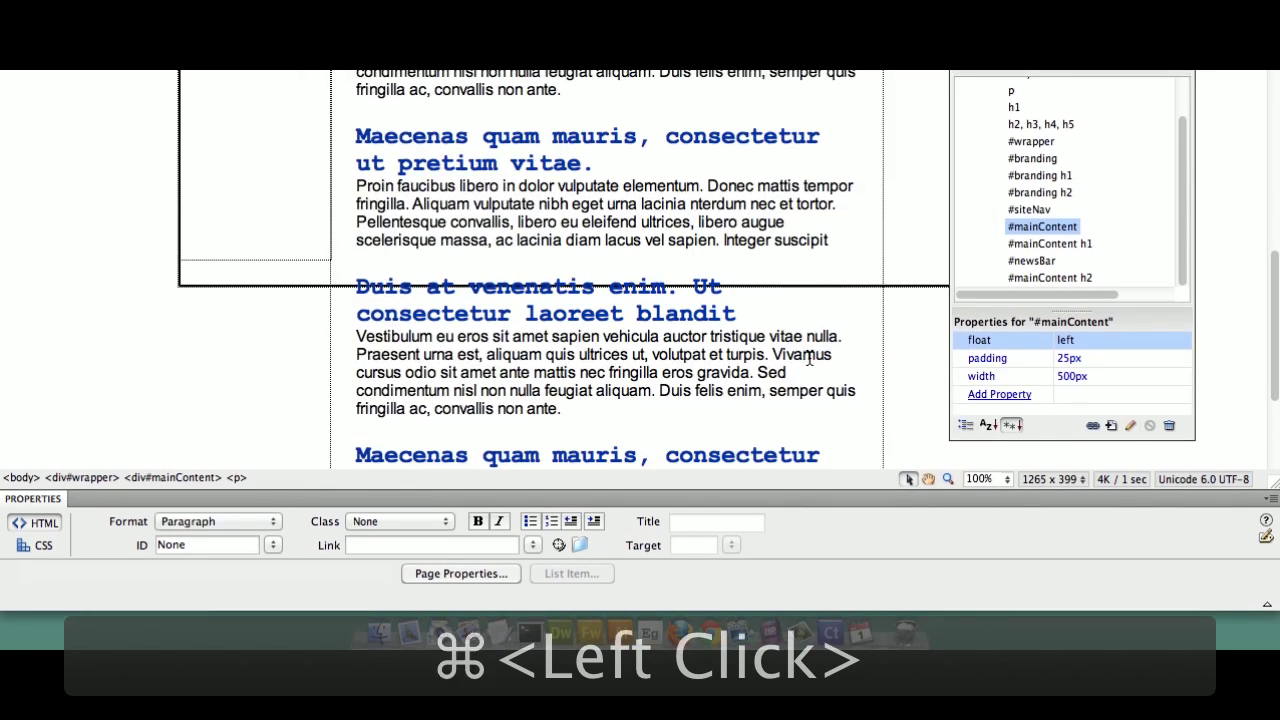
key("super+s")
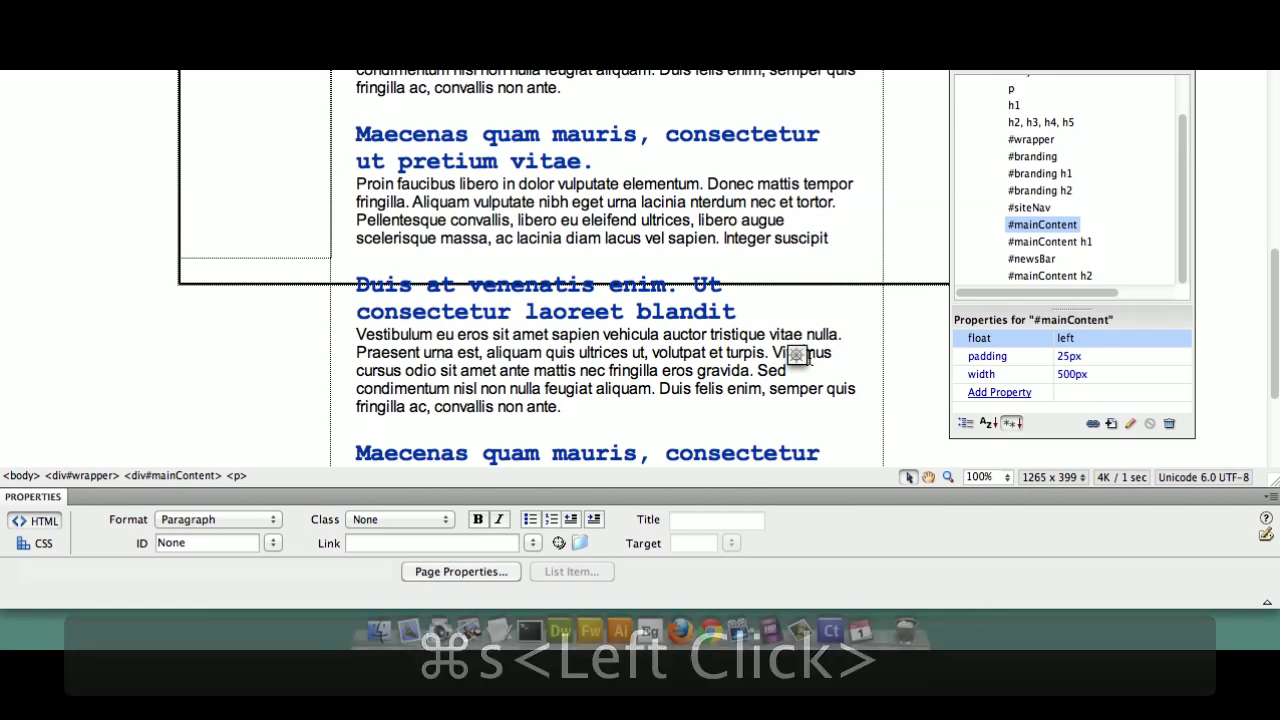